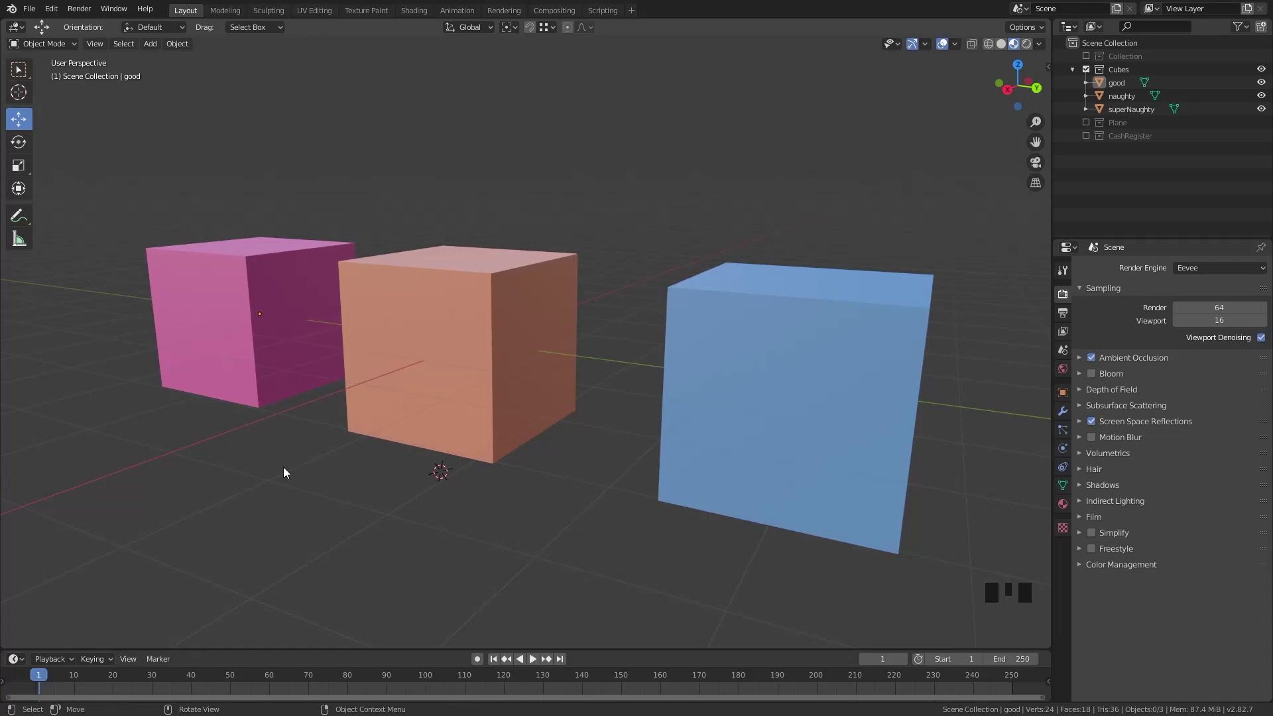
- Select the good, naughty and superNaughty cubes in turn to compare where their origins sit
click(240, 349)
click(505, 341)
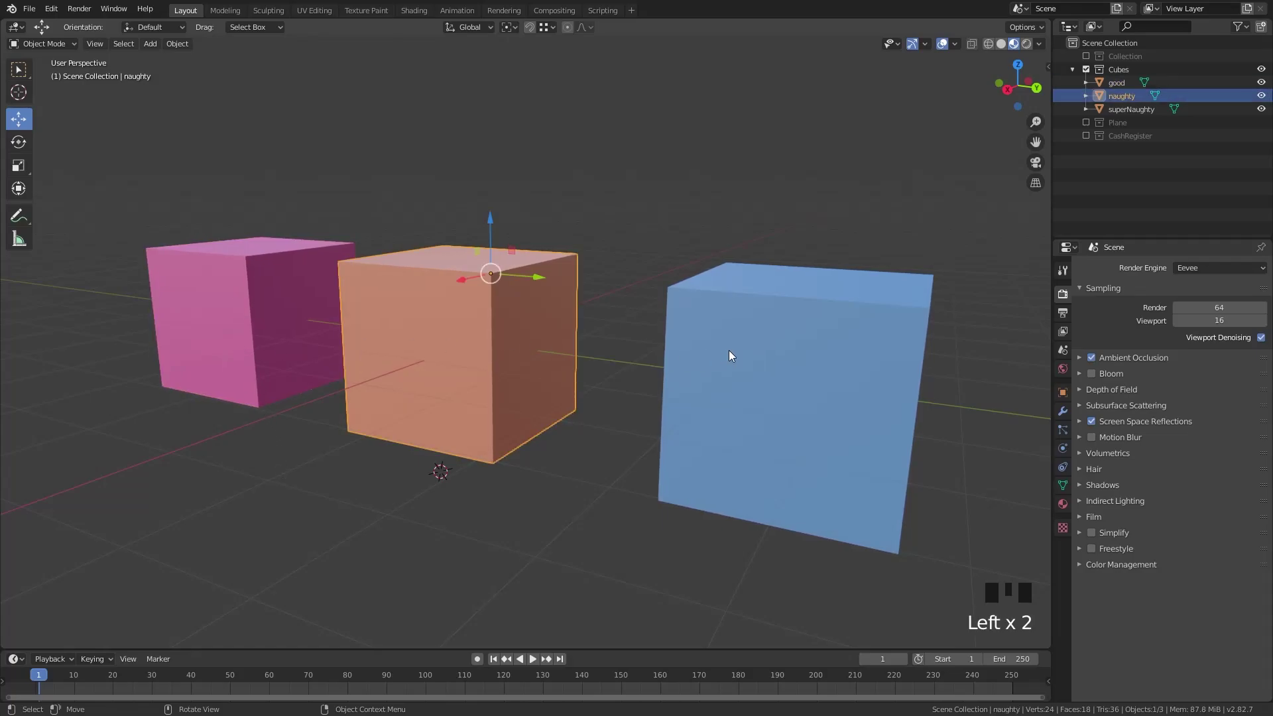
click(733, 354)
click(578, 230)
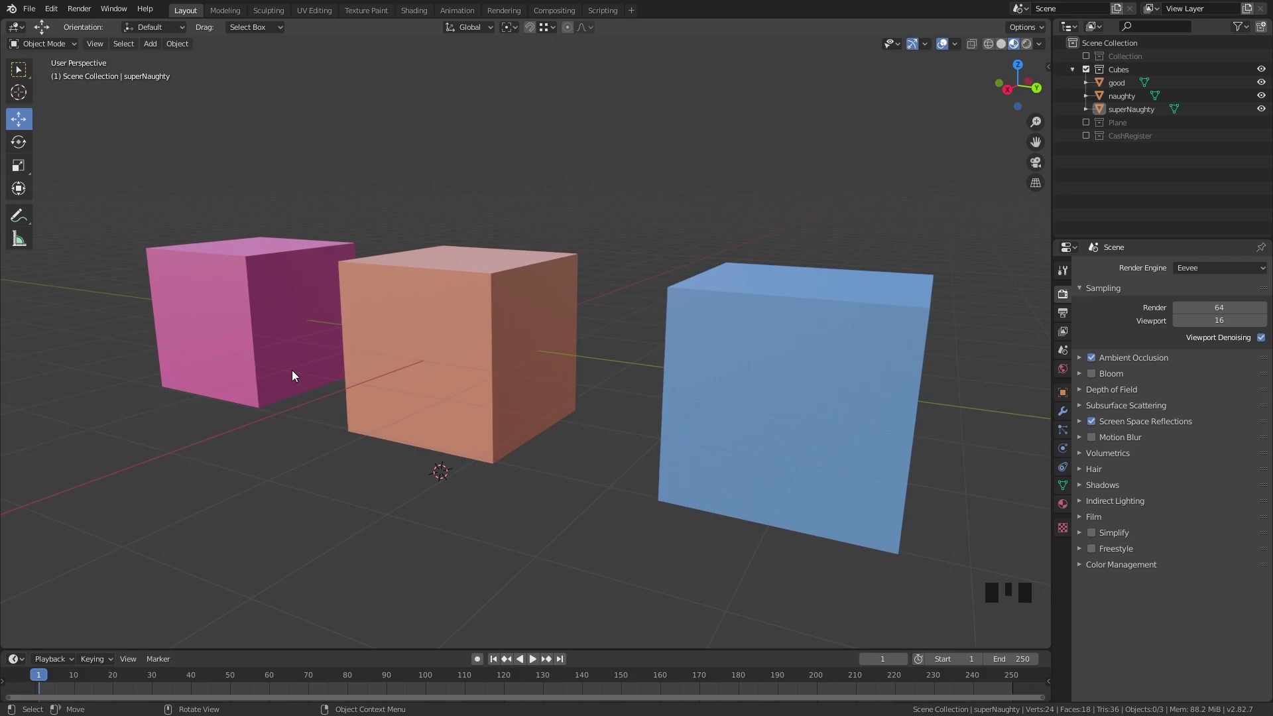
click(295, 375)
- Start scaling the good and superNaughty cubes to show each scales about its origin, cancelling both
key(s)
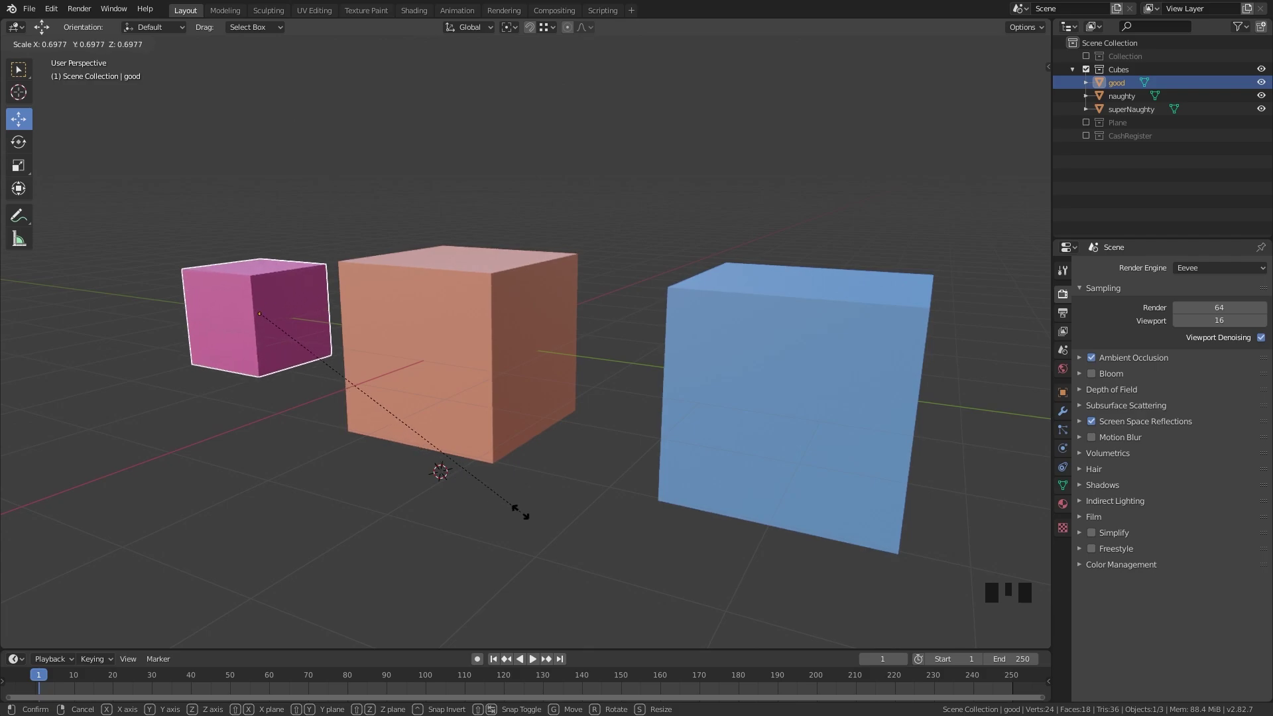
click(456, 361)
key(s)
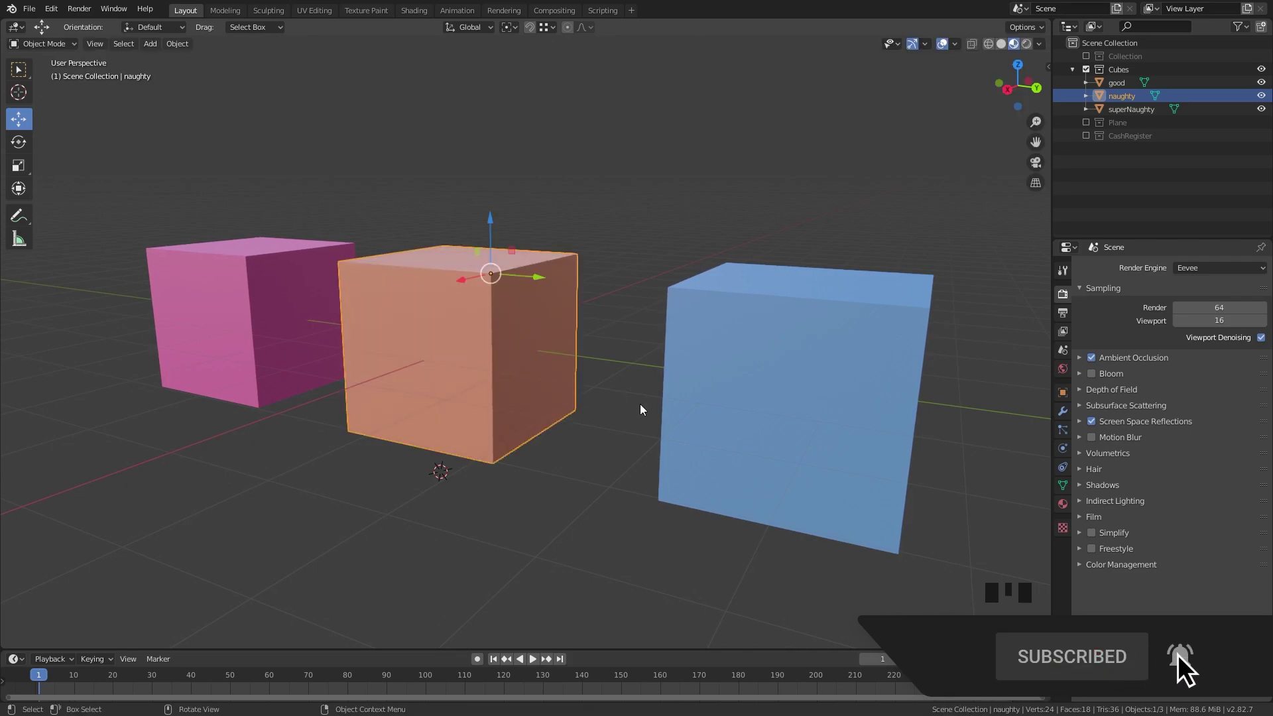
drag(724, 429, 594, 413)
click(594, 412)
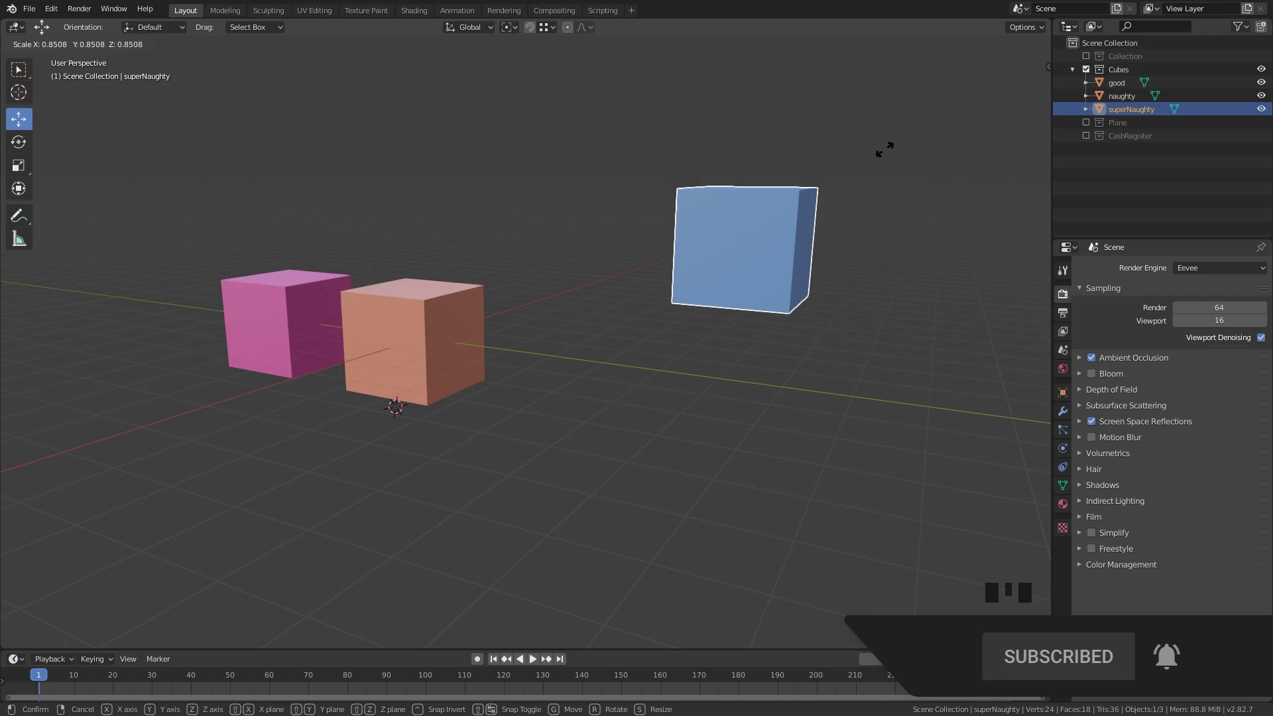
key(s)
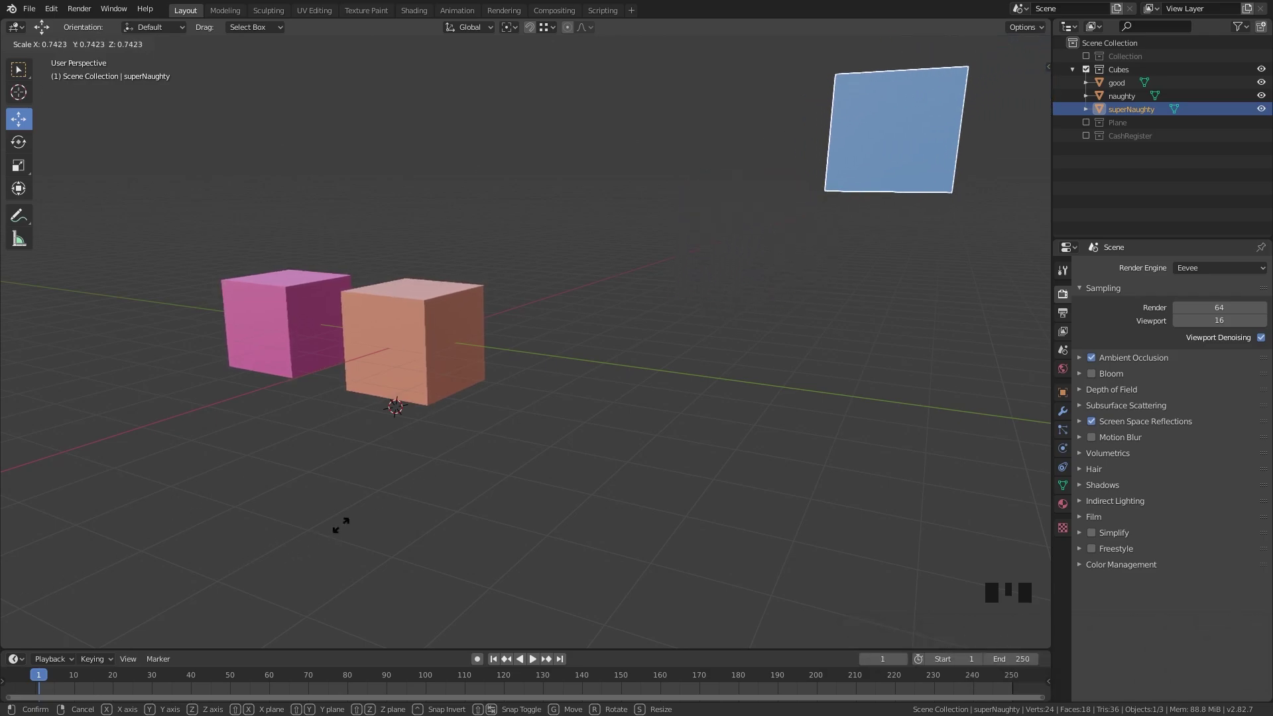
click(688, 449)
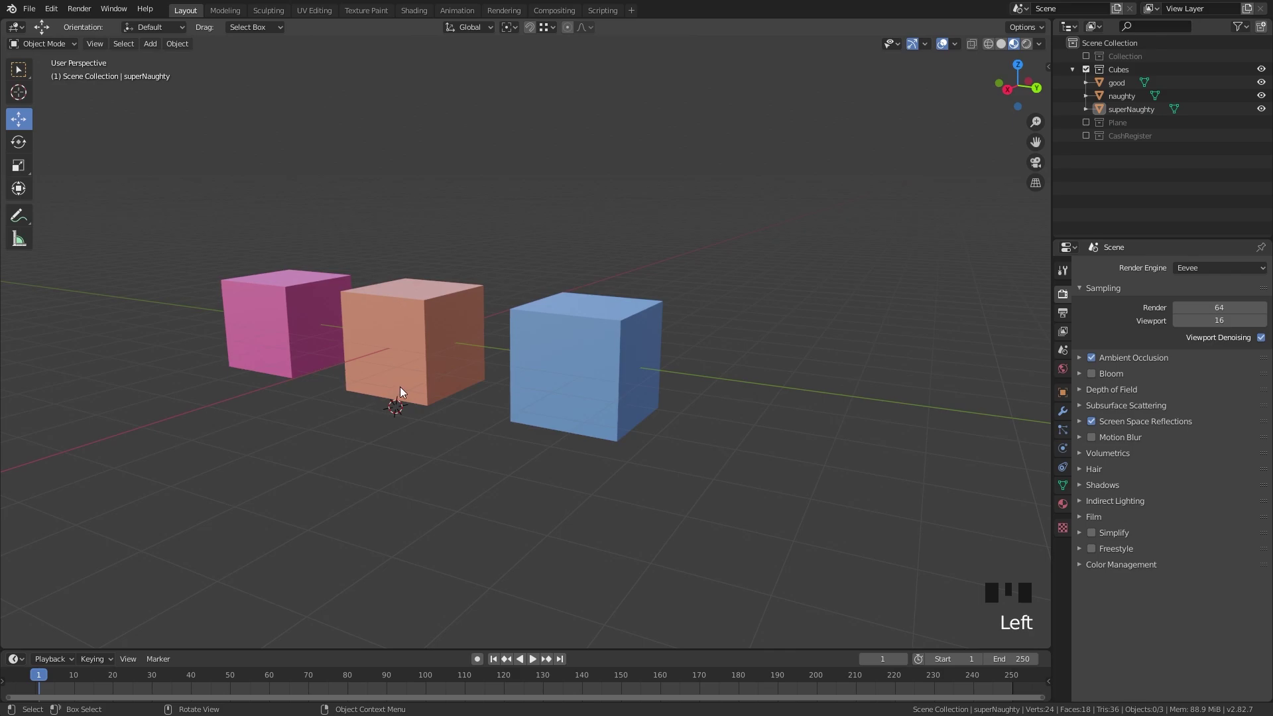
- Zoom out and orbit to reveal superNaughty's origin floating far above the cubes
scroll(up, 3)
drag(427, 374, 416, 329)
click(416, 329)
scroll(up, 3)
drag(408, 341, 249, 338)
click(249, 338)
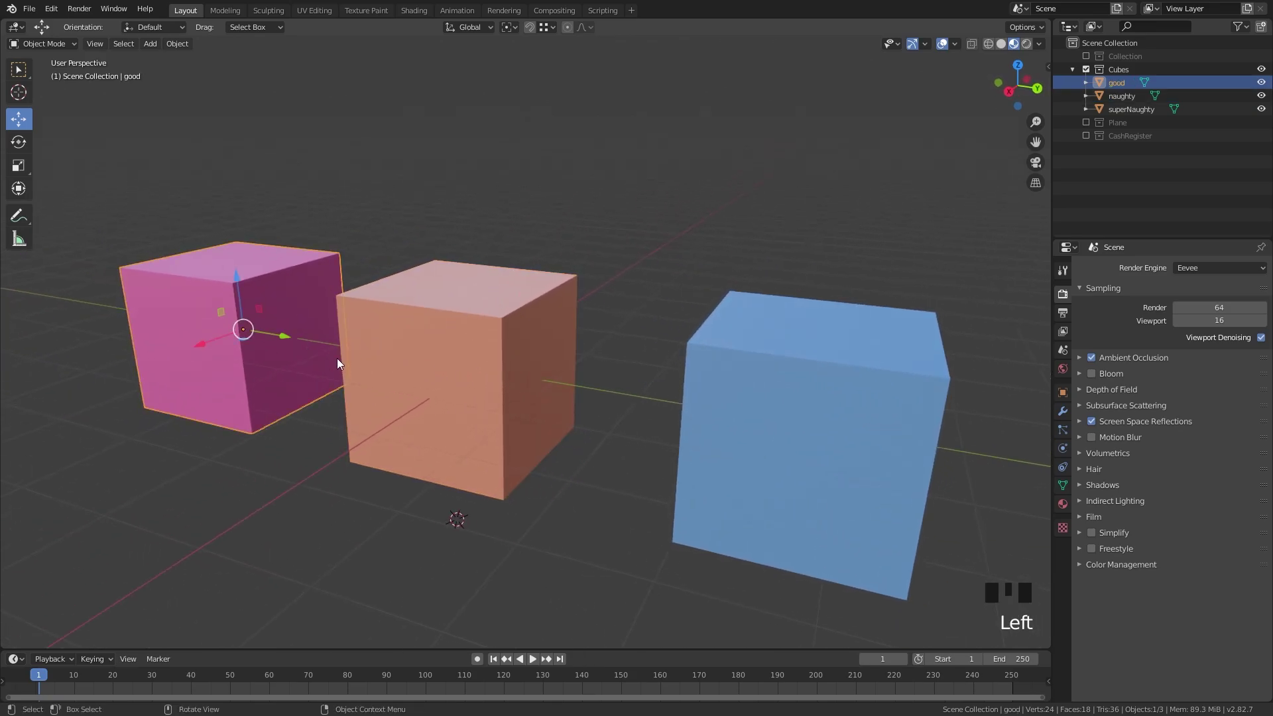
click(469, 370)
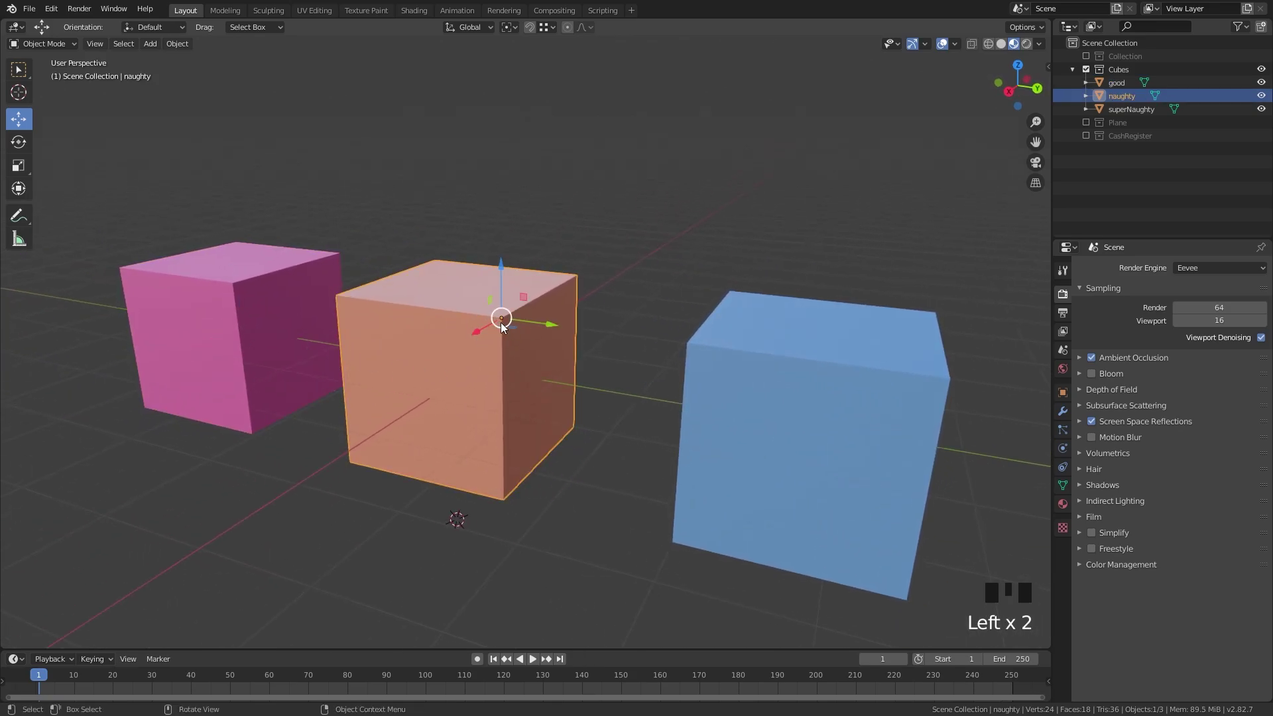
click(242, 343)
drag(240, 356, 473, 340)
click(474, 340)
drag(519, 350, 747, 323)
click(748, 323)
scroll(down, 3)
drag(764, 310, 650, 305)
scroll(down, 3)
scroll(up, 3)
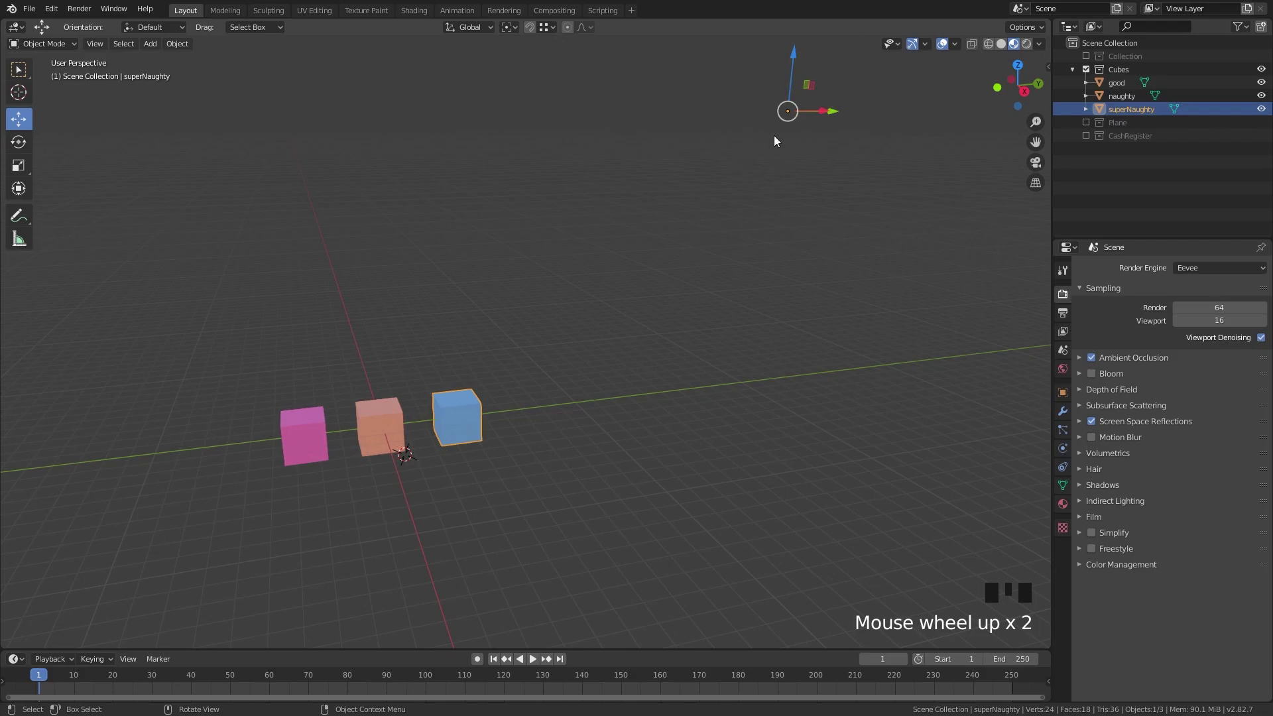
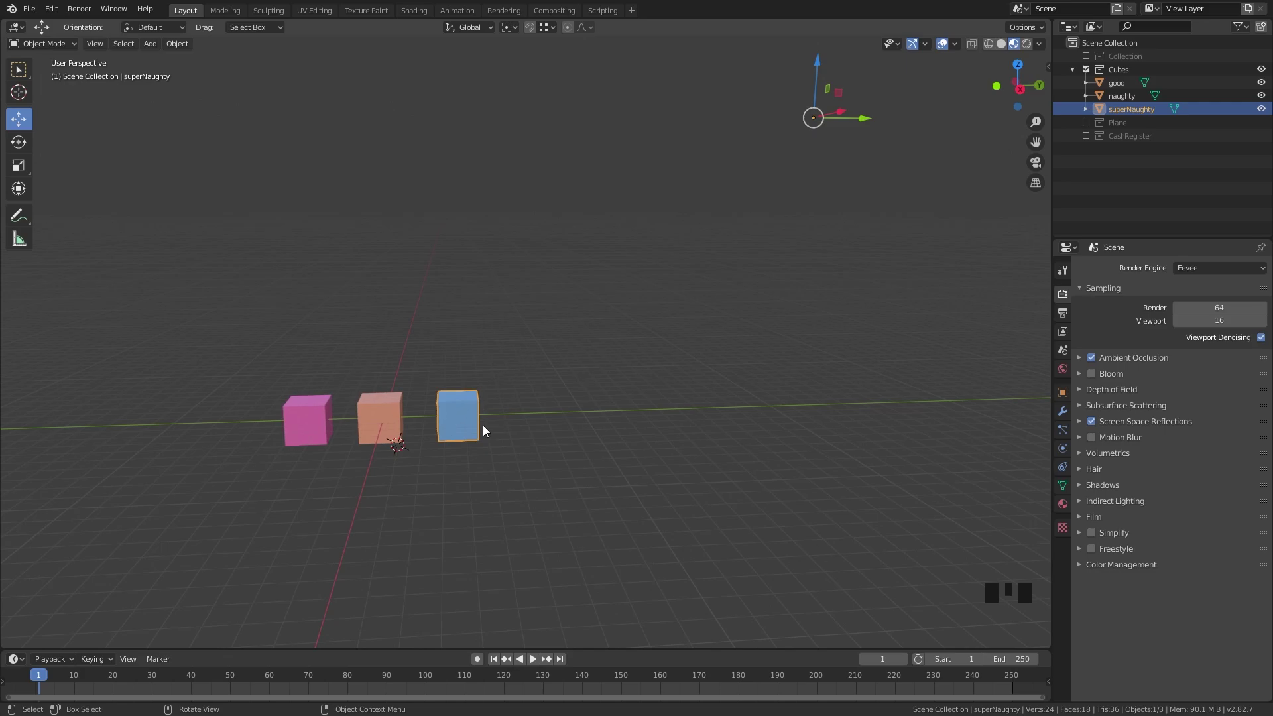
- Select the good cube and frame the view on it ready for mesh editing
click(327, 431)
drag(363, 429, 452, 414)
scroll(up, 3)
drag(450, 420, 443, 435)
- Move the good cube's whole mesh up and left in Edit Mode, leaving its origin at the old spot
key(Tab)
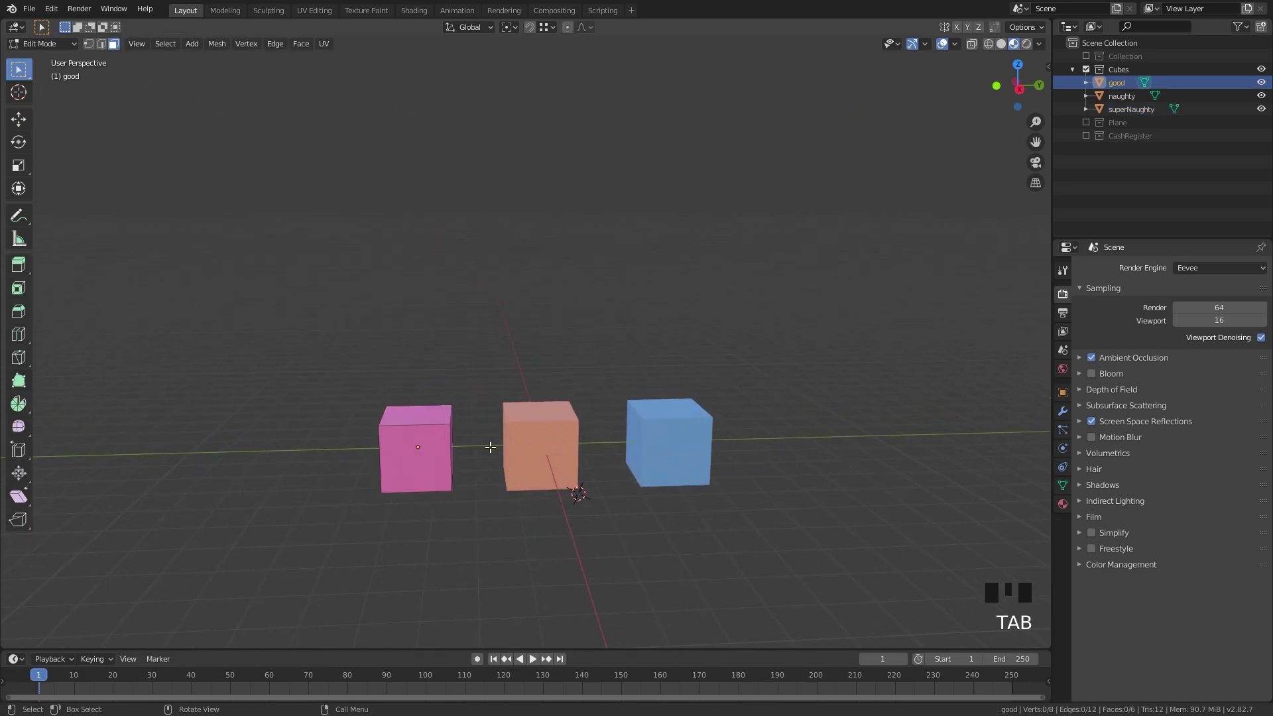
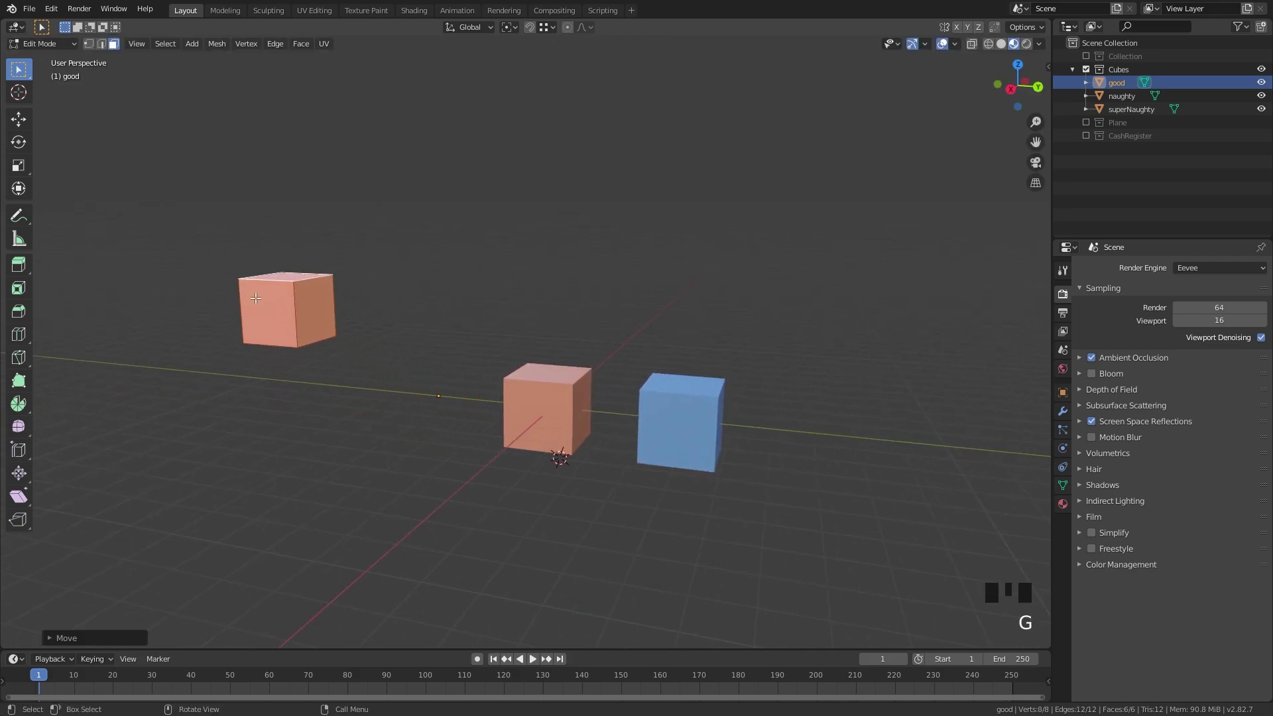
key(Tab)
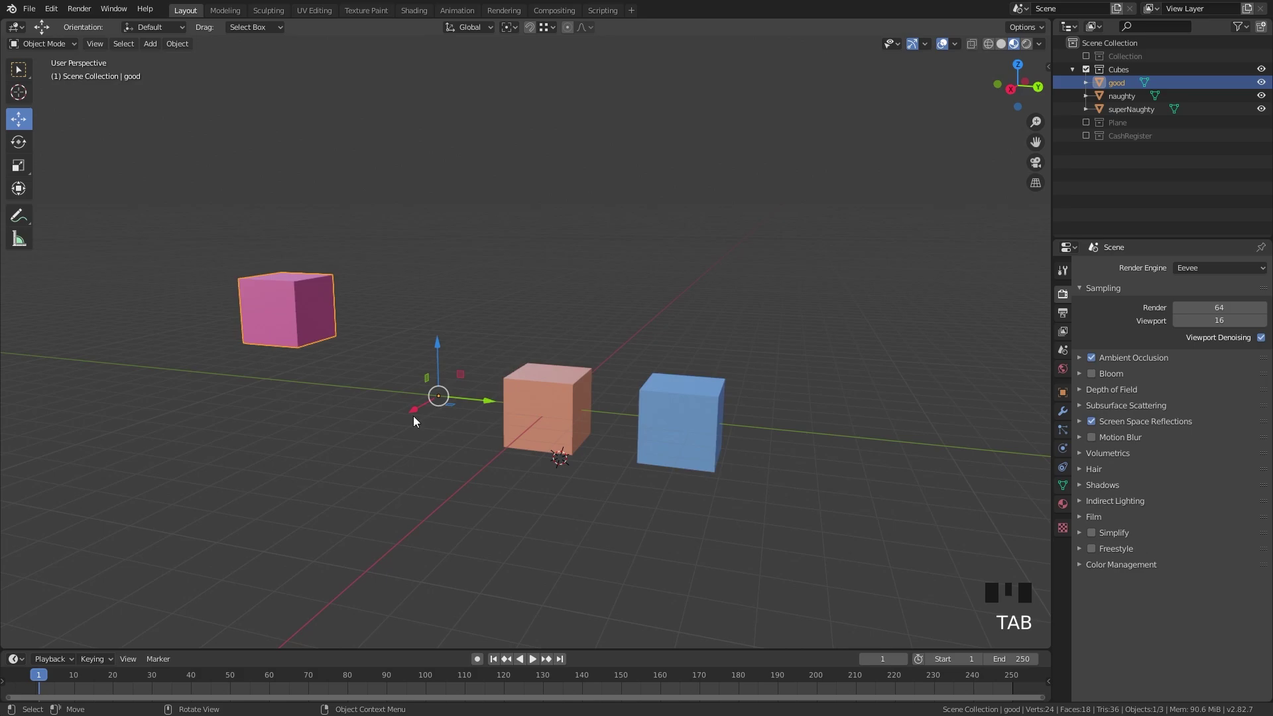
key(s)
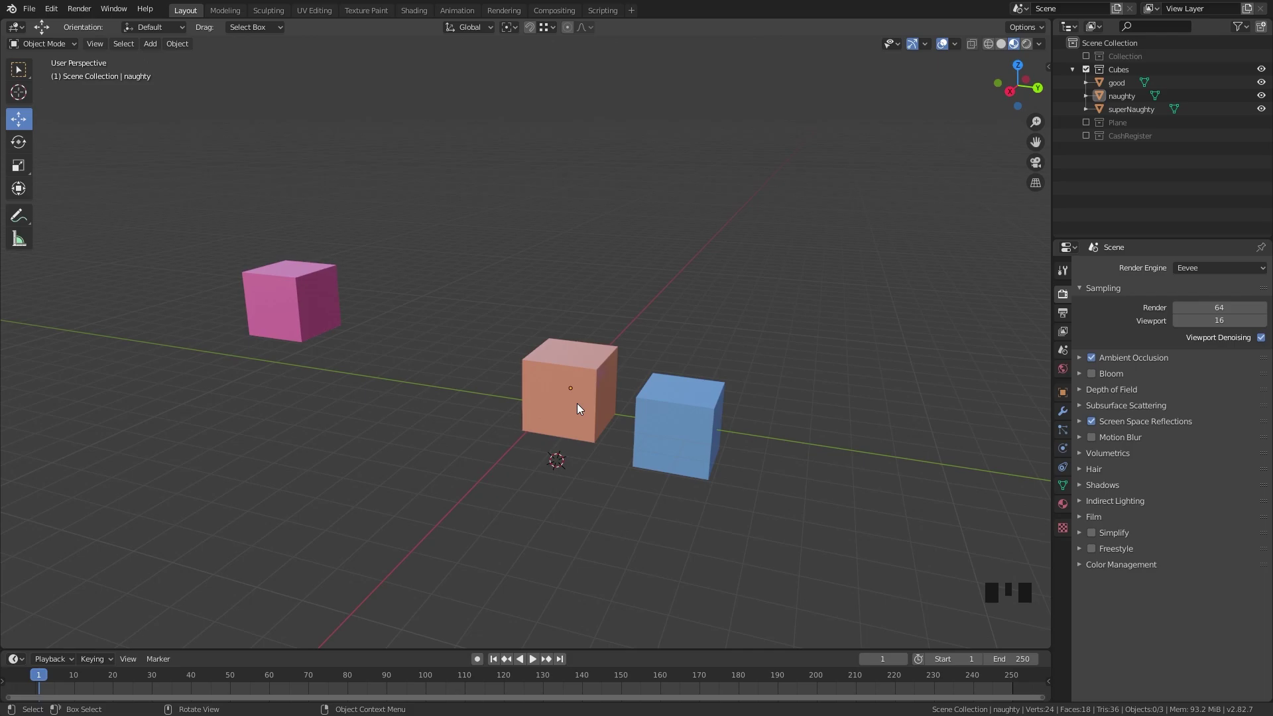
click(34, 50)
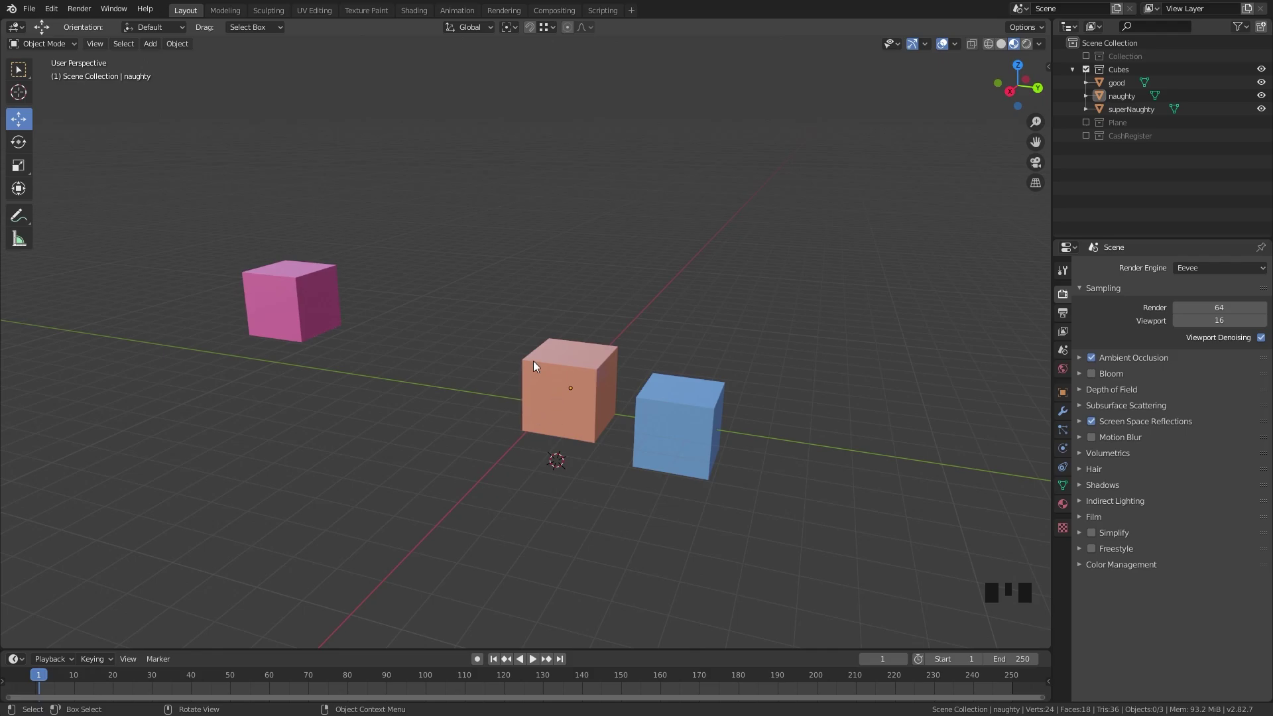
- Select the naughty cube and orbit around it before bringing up the Set Origin choices
click(537, 365)
drag(187, 50, 395, 79)
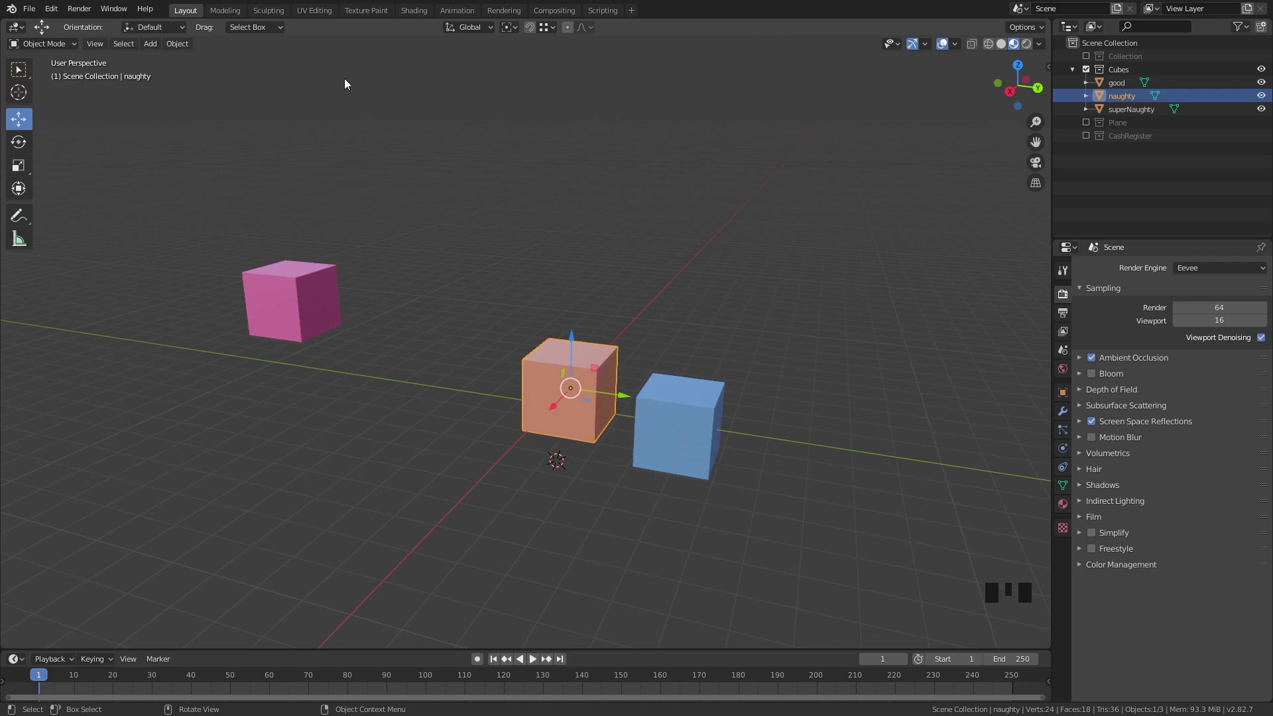
drag(60, 17, 512, 289)
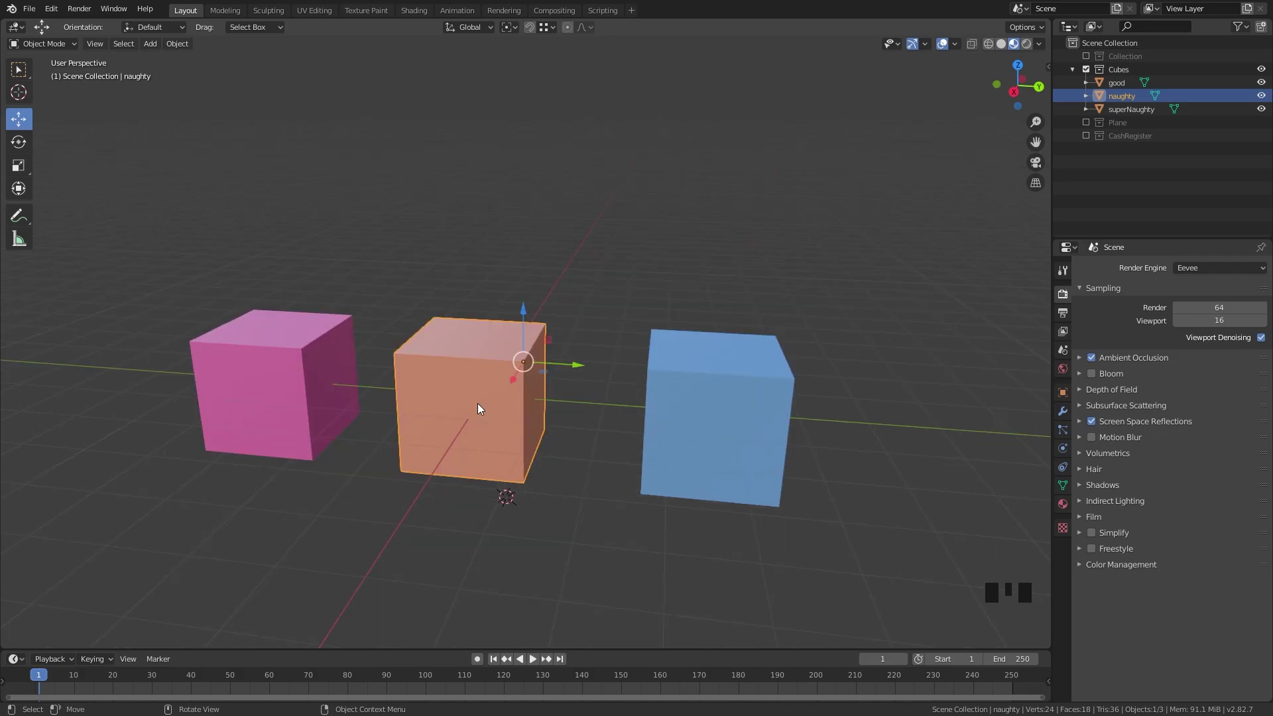
- Try Geometry to Origin on the naughty cube from the Ctrl+Alt+X pie and undo it twice
key(ctrl+alt+x)
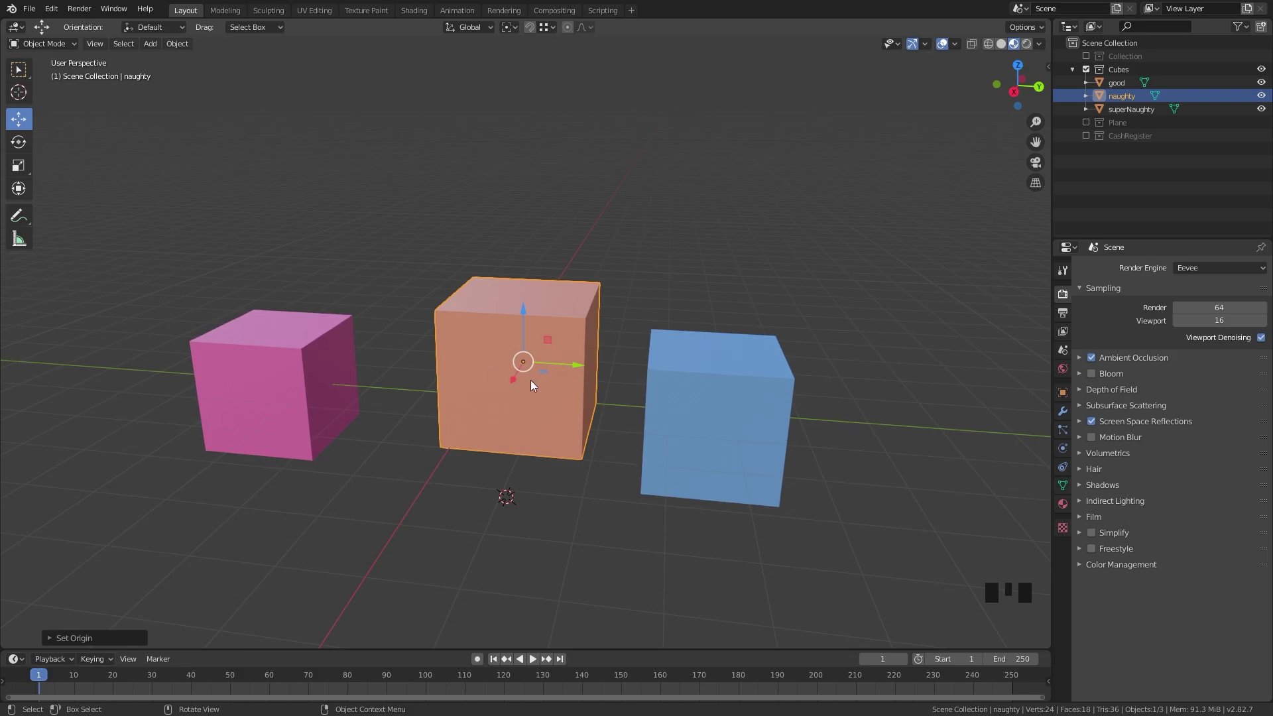
key(ctrl+z)
key(ctrl+alt+x)
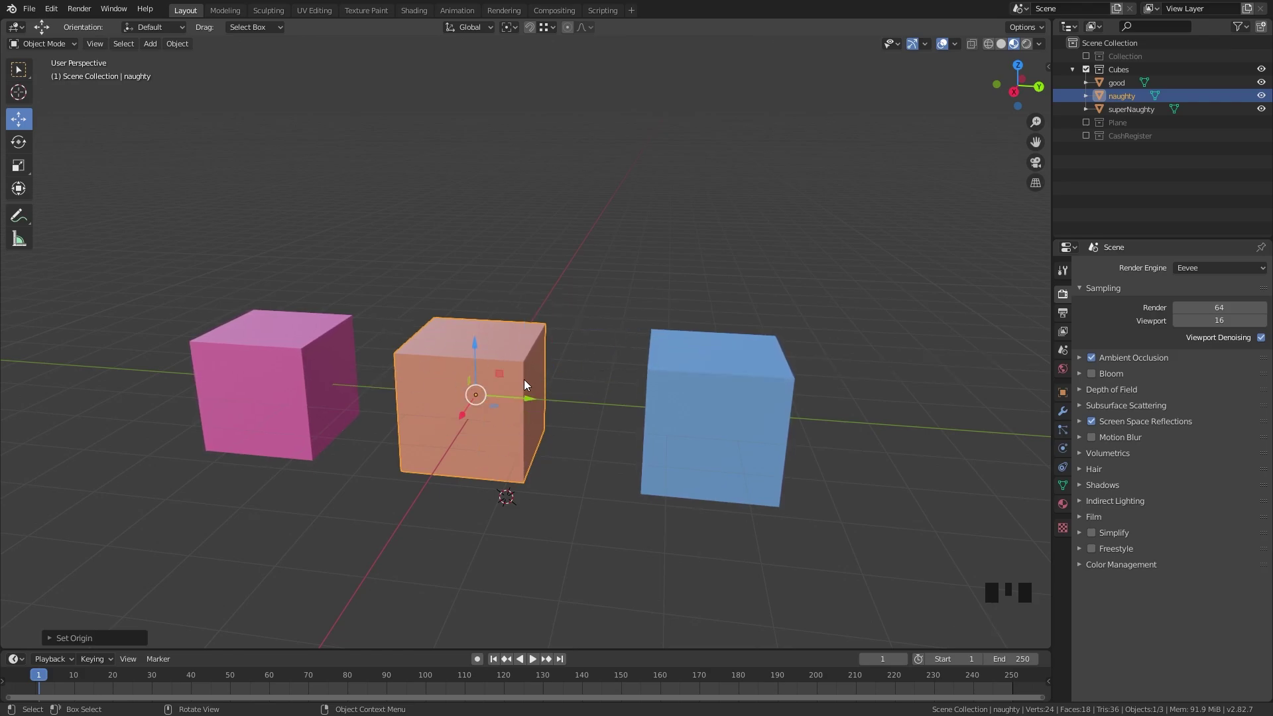
key(ctrl+z)
key(ctrl+alt+x)
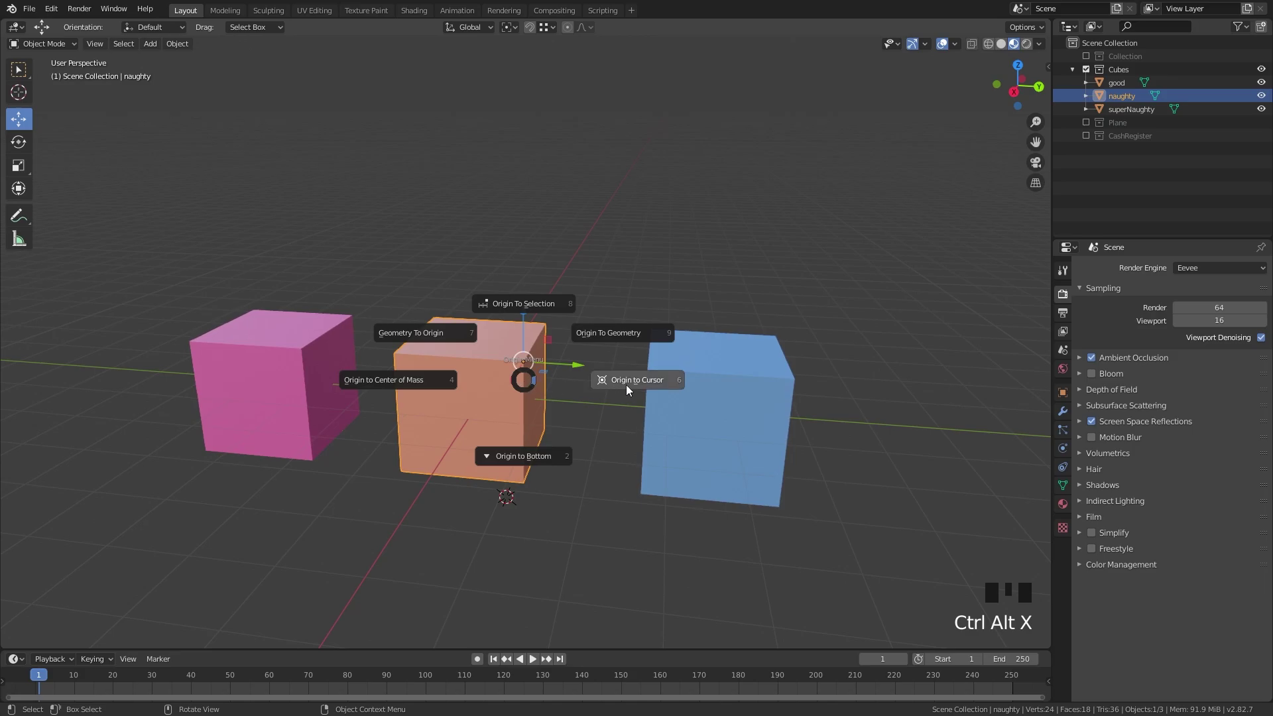
- Place the 3D cursor beside the pink cube's bottom corner and set naughty's origin to the cursor
drag(557, 464, 522, 387)
right_click(548, 363)
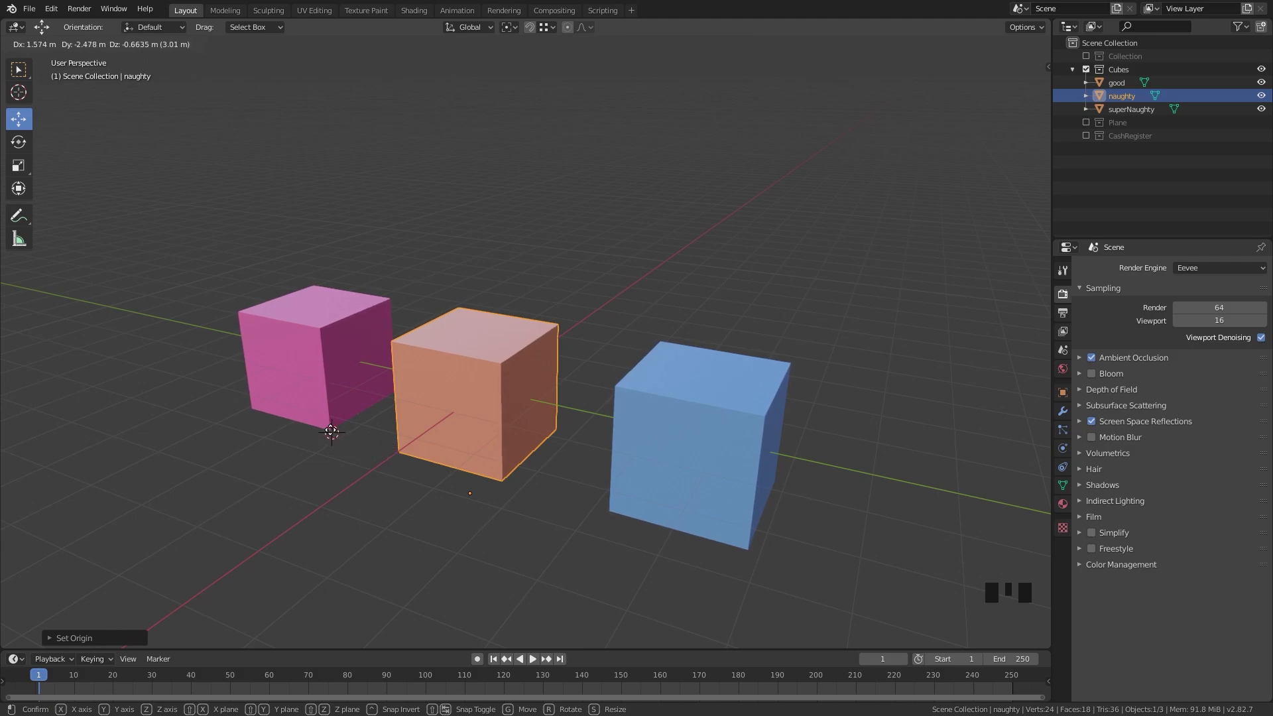
drag(266, 471, 487, 421)
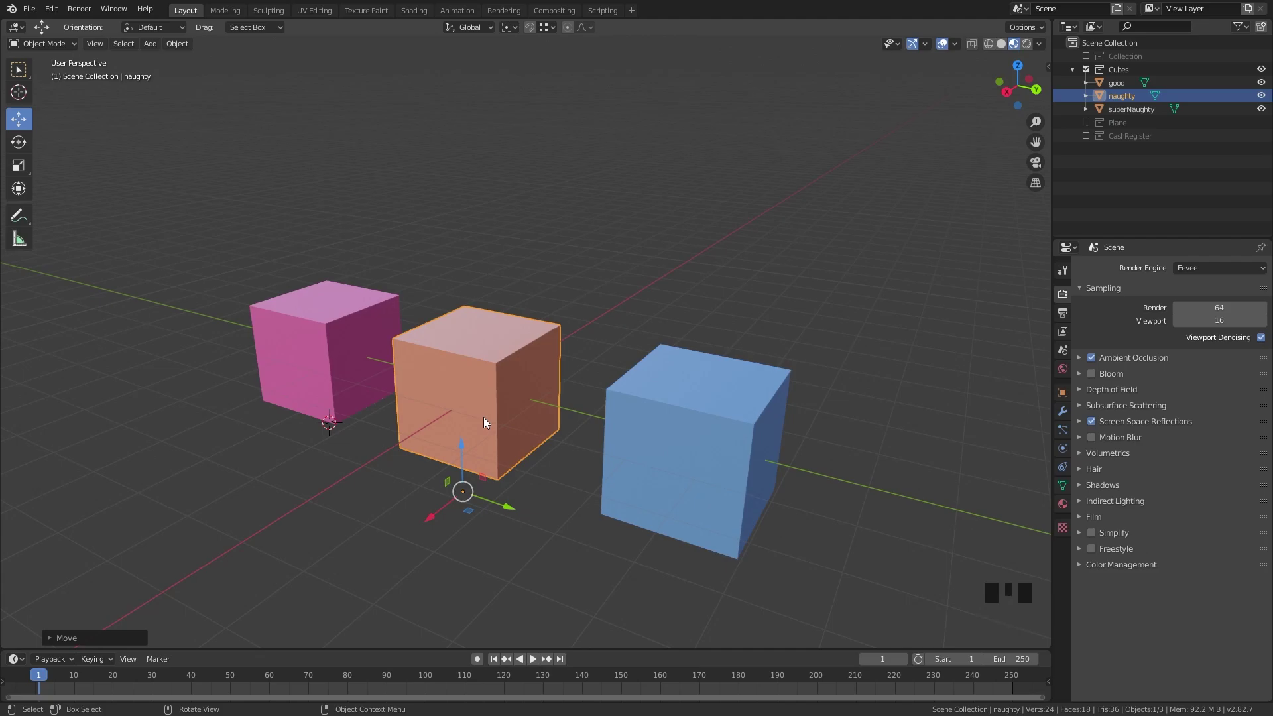
key(ctrl+alt+x)
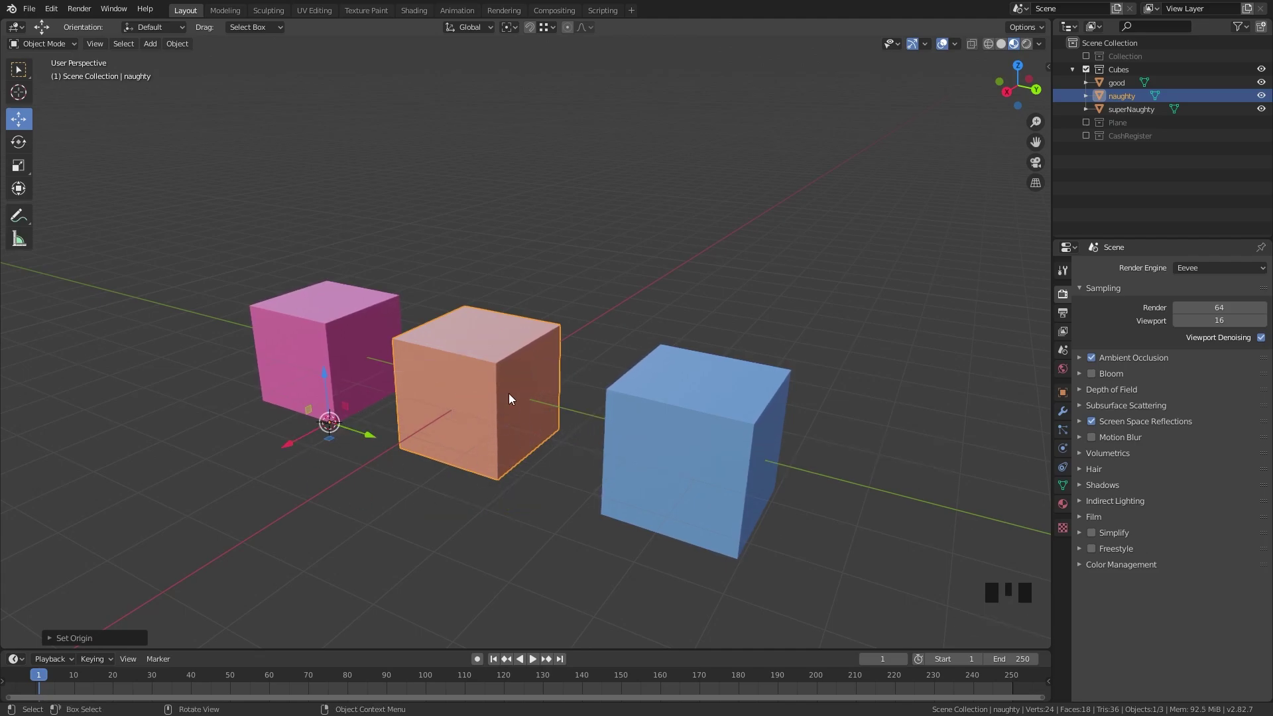
scroll(up, 3)
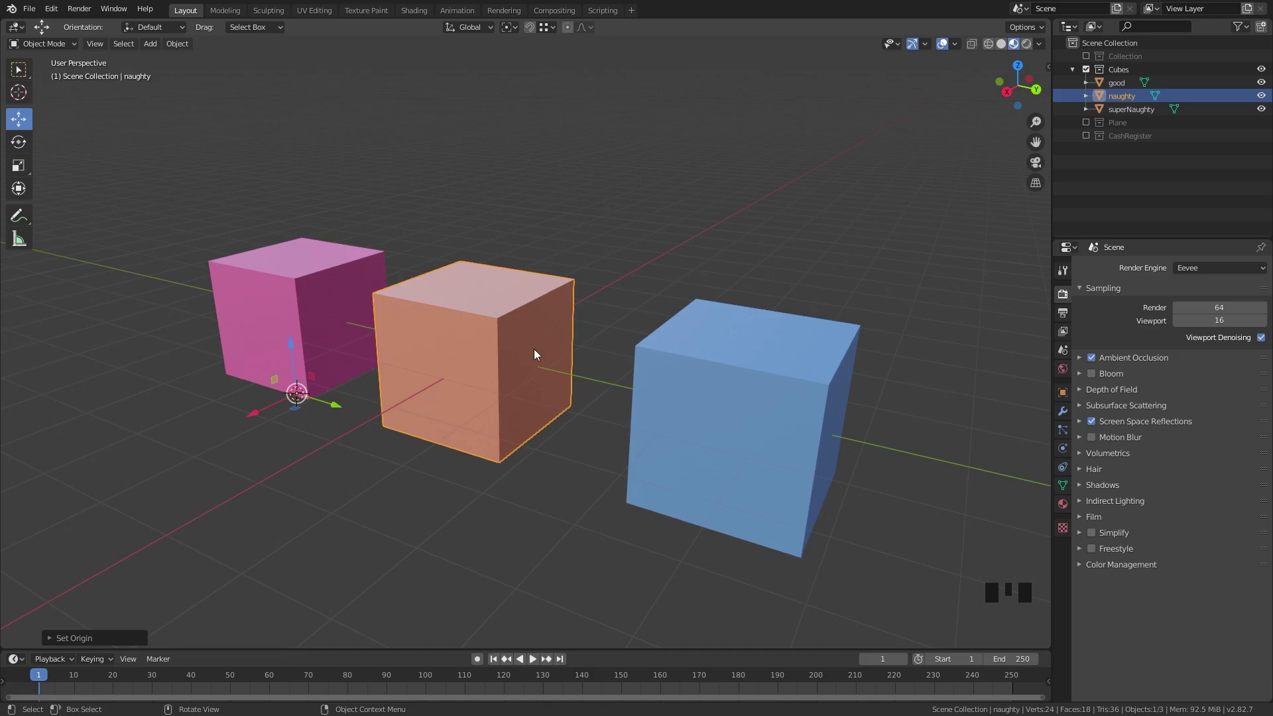
- In Edit Mode select a top corner vertex of naughty and snap the 3D cursor to it
key(Tab)
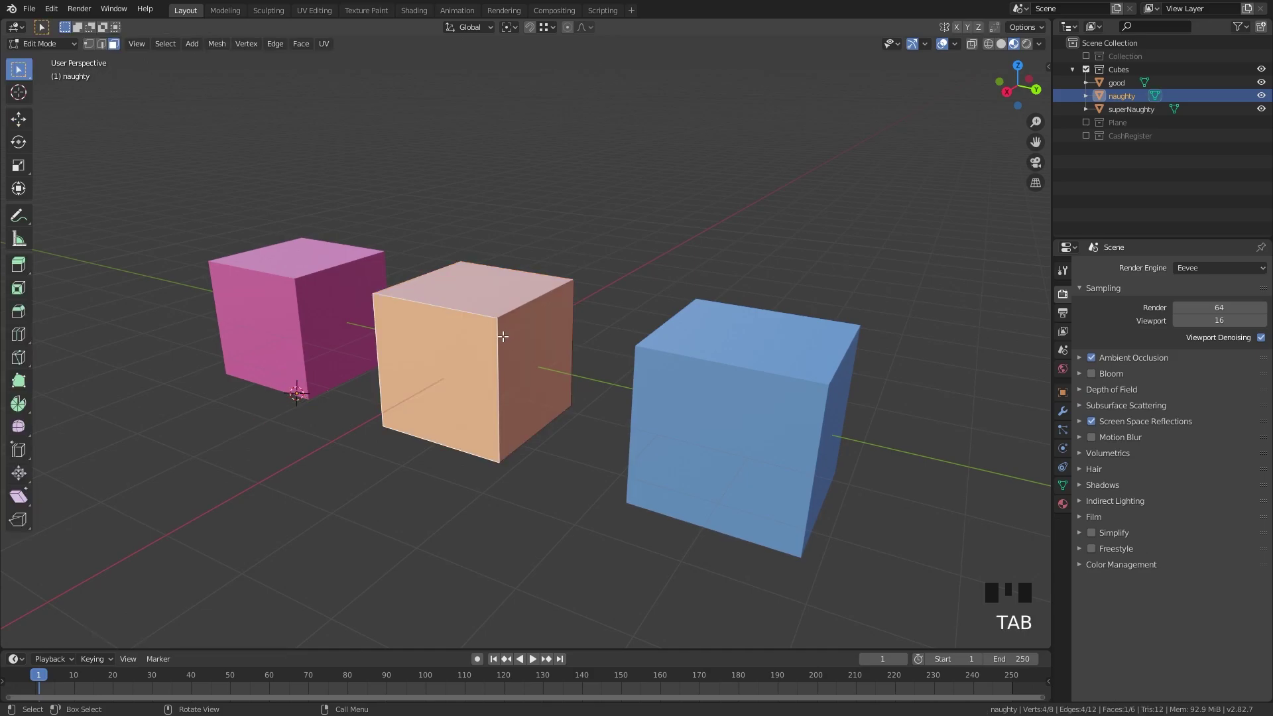
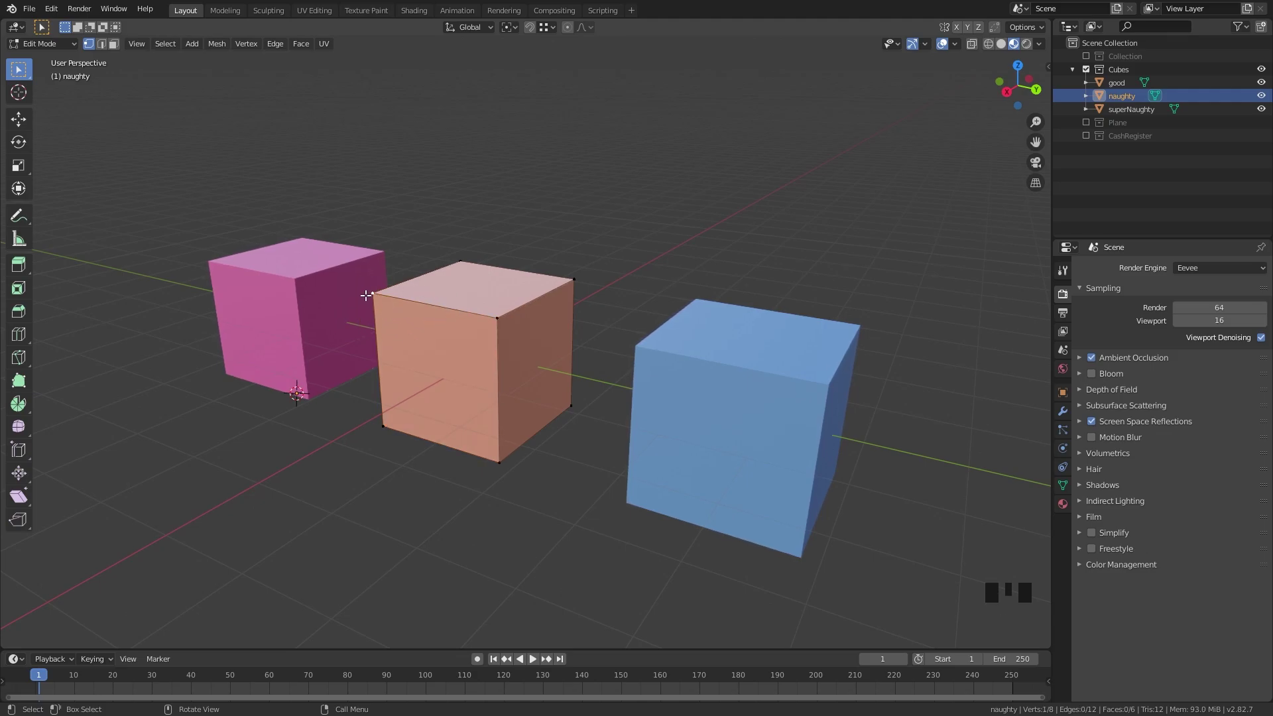
key(shift+s)
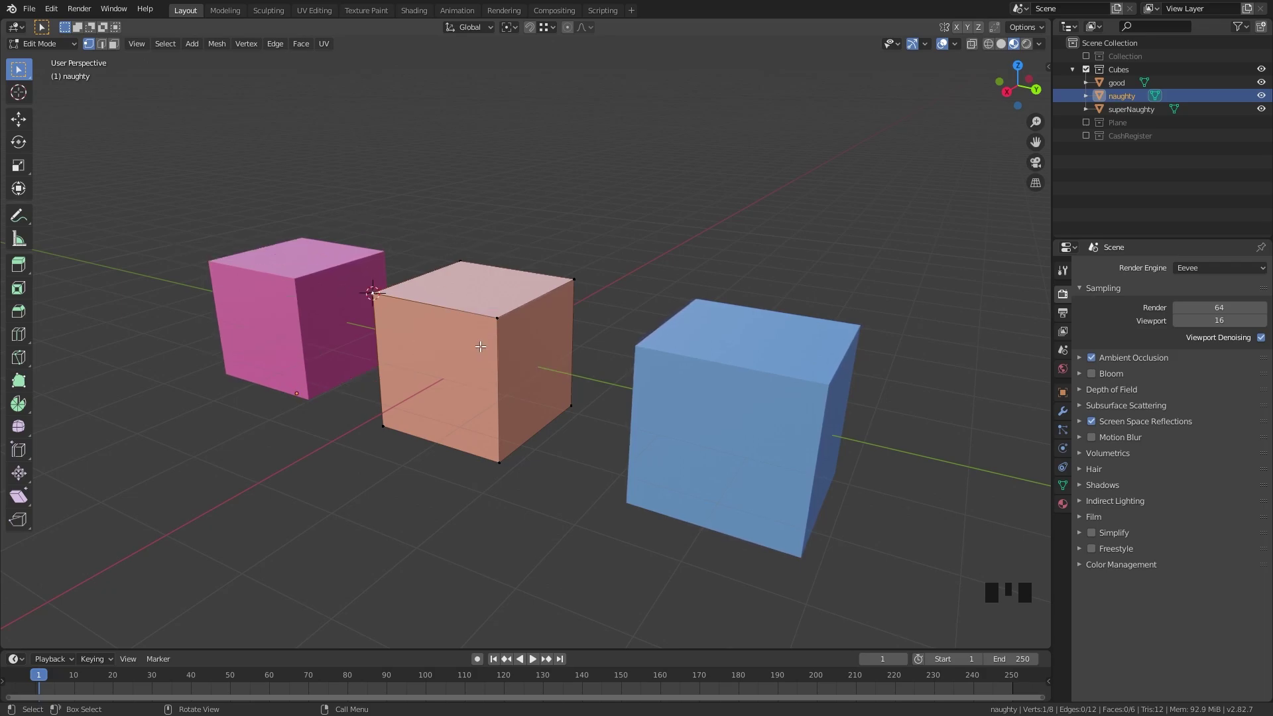
drag(391, 340, 439, 291)
click(439, 291)
key(shift+s)
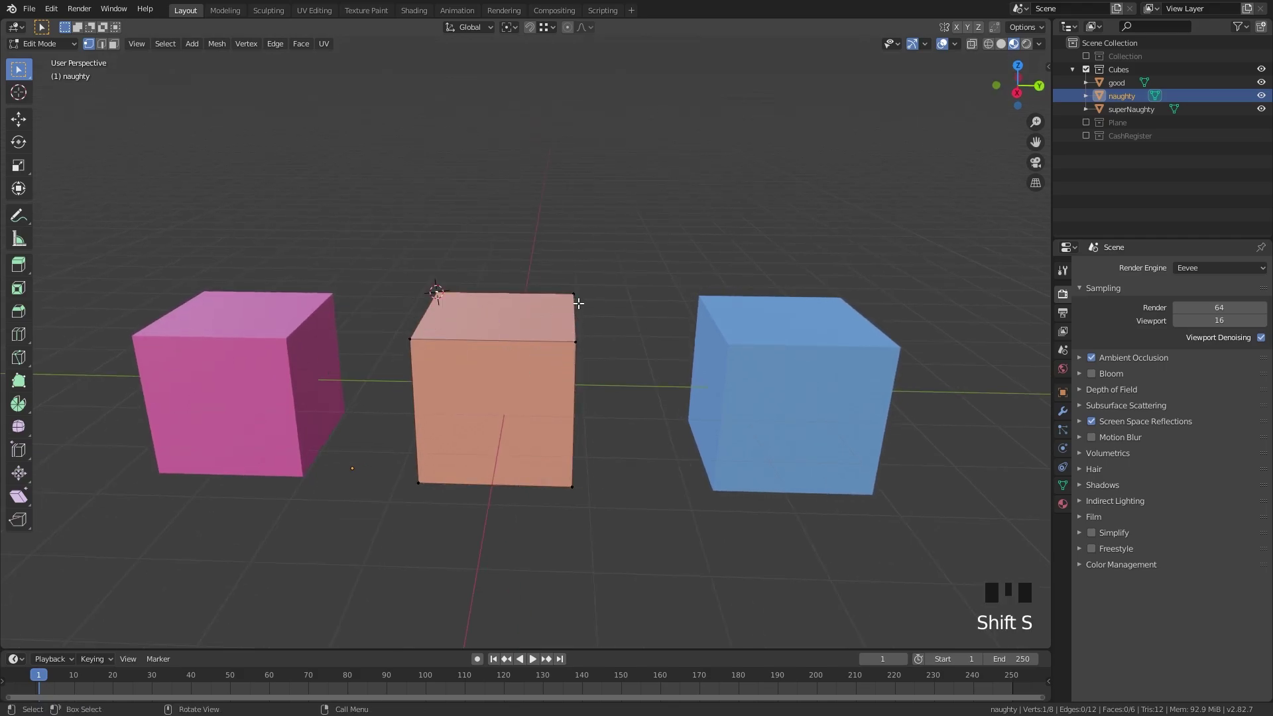
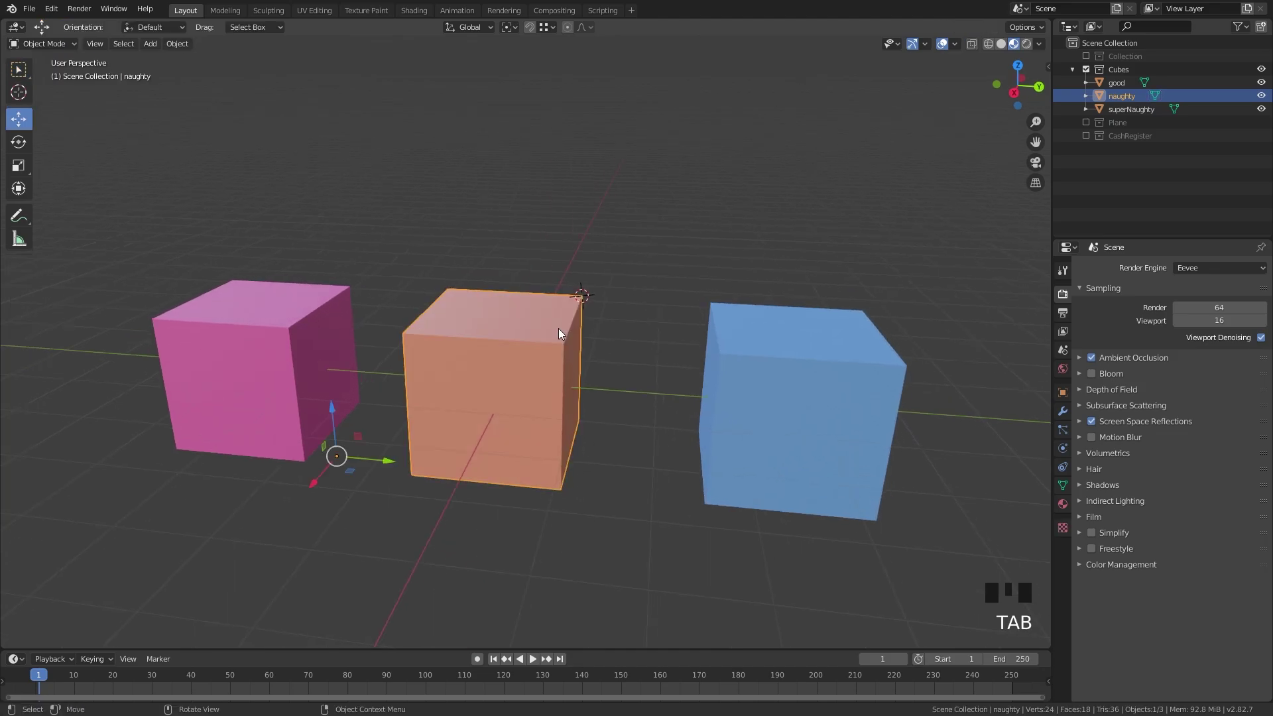
- Set the naughty cube's origin to the centre of its geometry with Origin to Geometry
key(ctrl+alt+x)
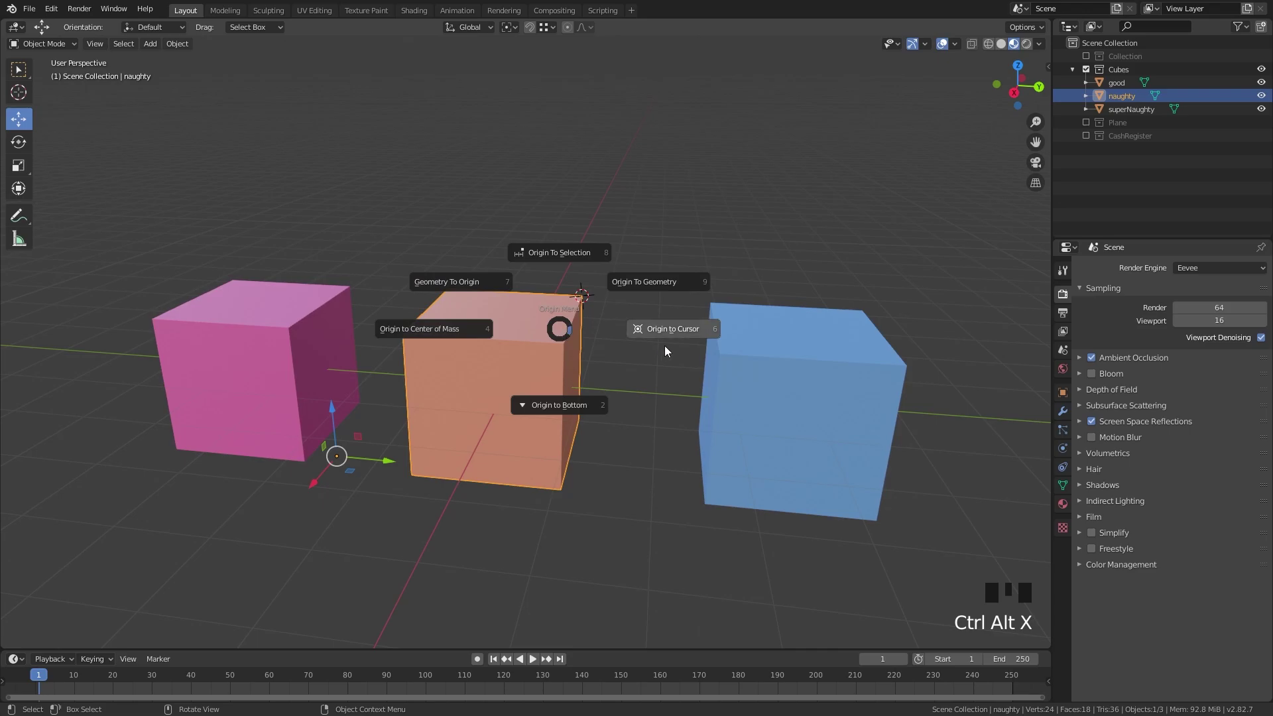
drag(648, 348, 531, 329)
scroll(down, 3)
click(516, 262)
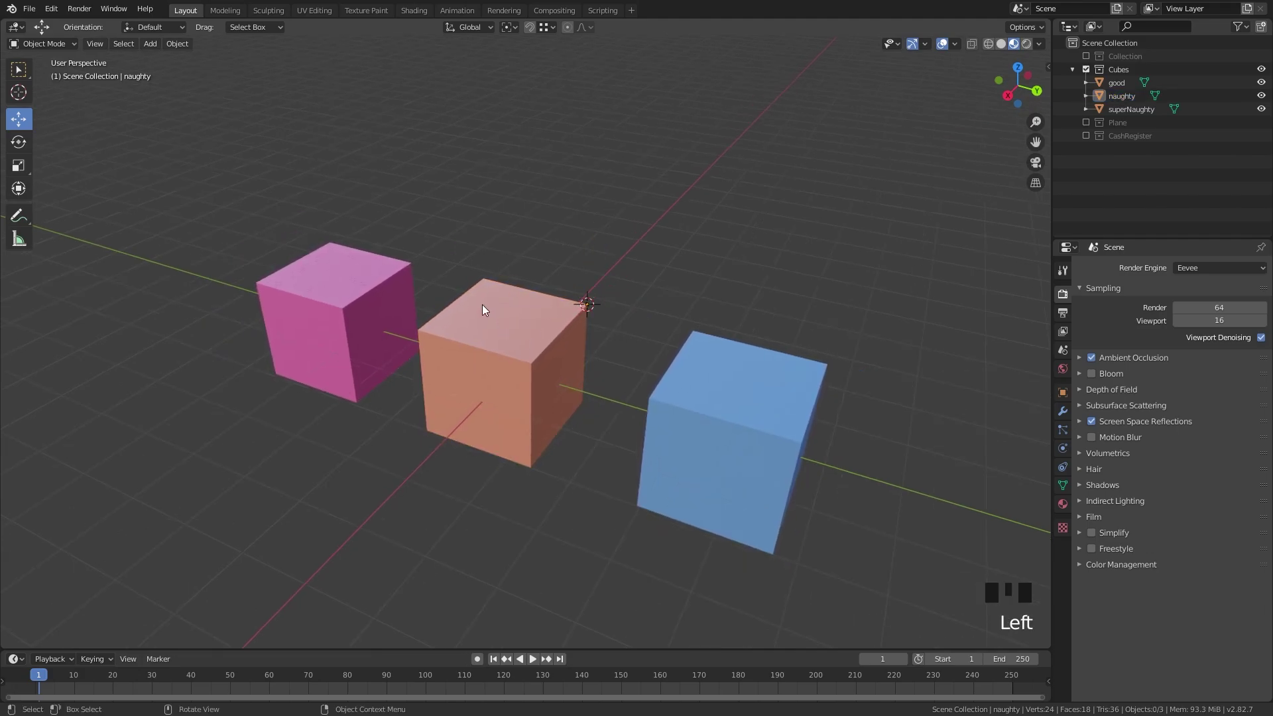
click(486, 309)
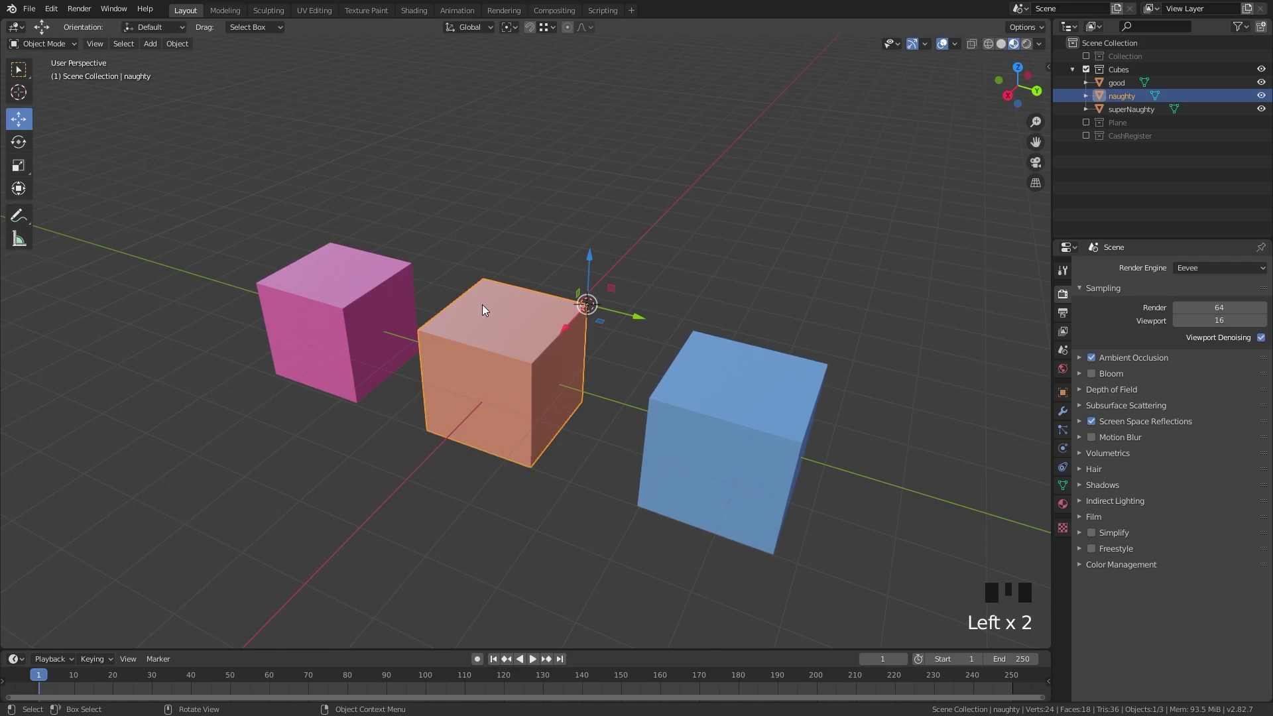
key(ctrl+alt+x)
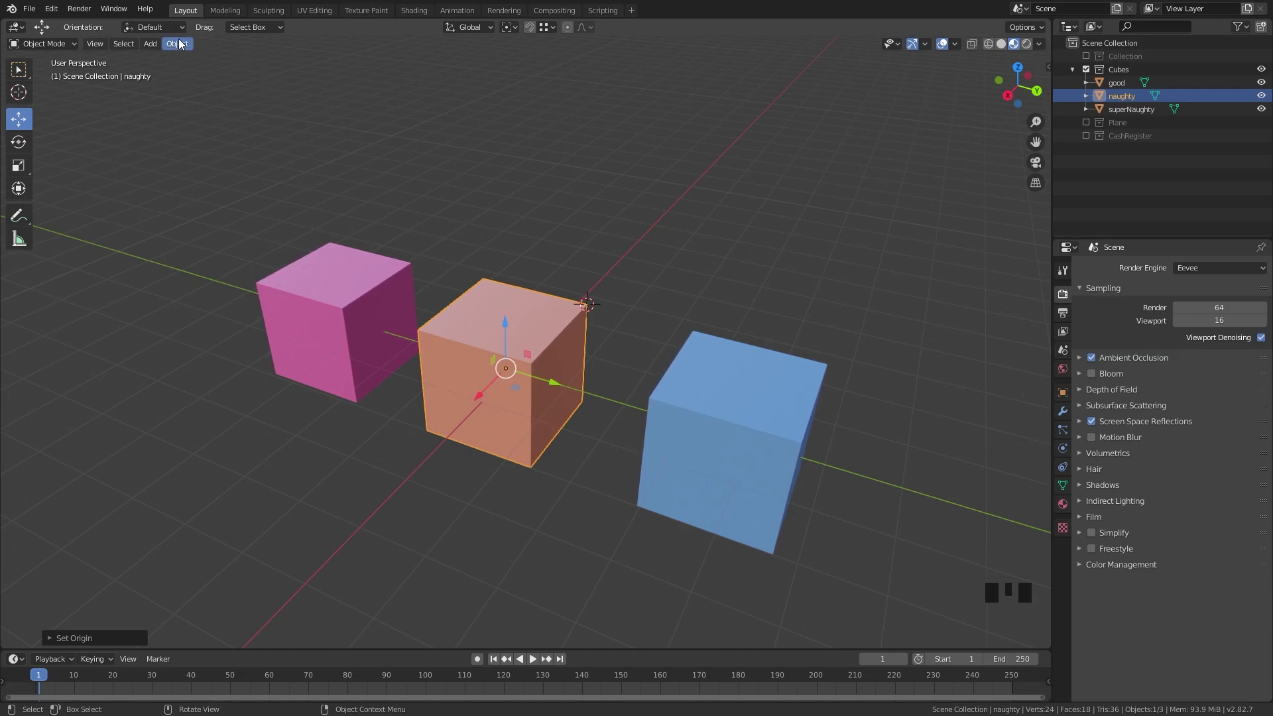
drag(183, 43, 346, 93)
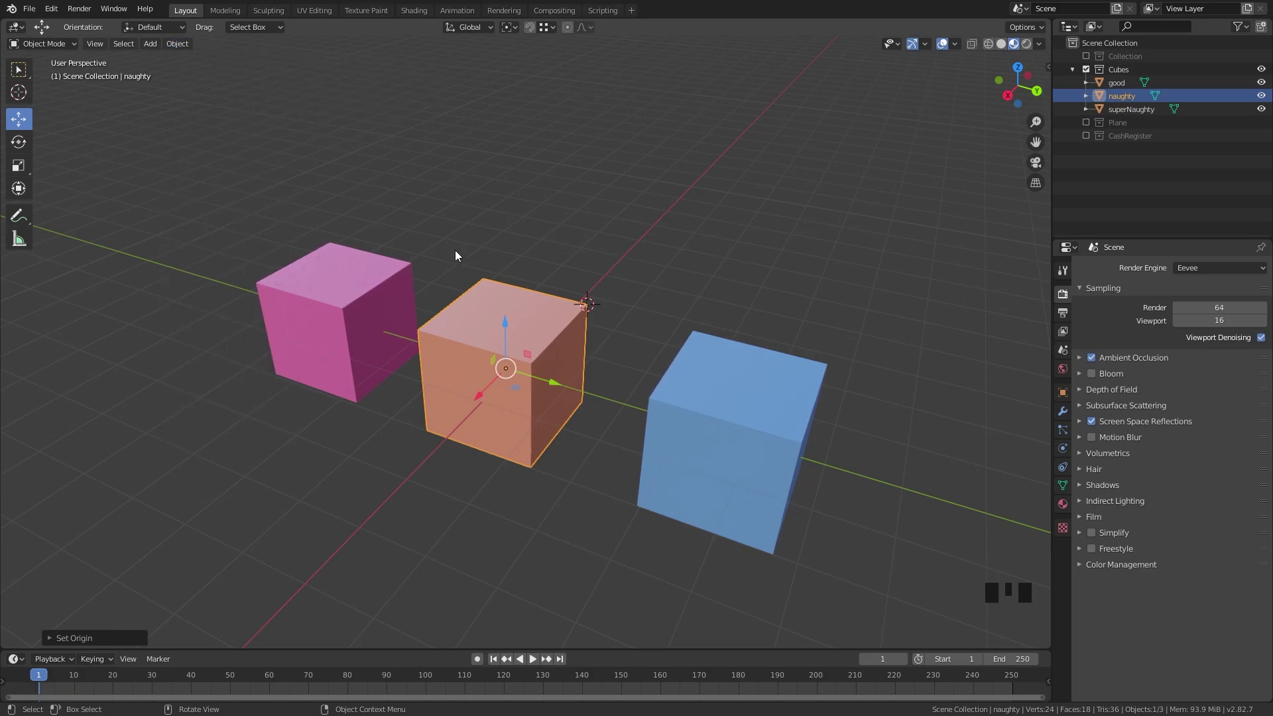
- Centre the superNaughty cube's origin on its geometry with Alt+C
click(365, 299)
click(553, 373)
scroll(down, 3)
drag(629, 407, 640, 366)
click(640, 366)
key(alt+c)
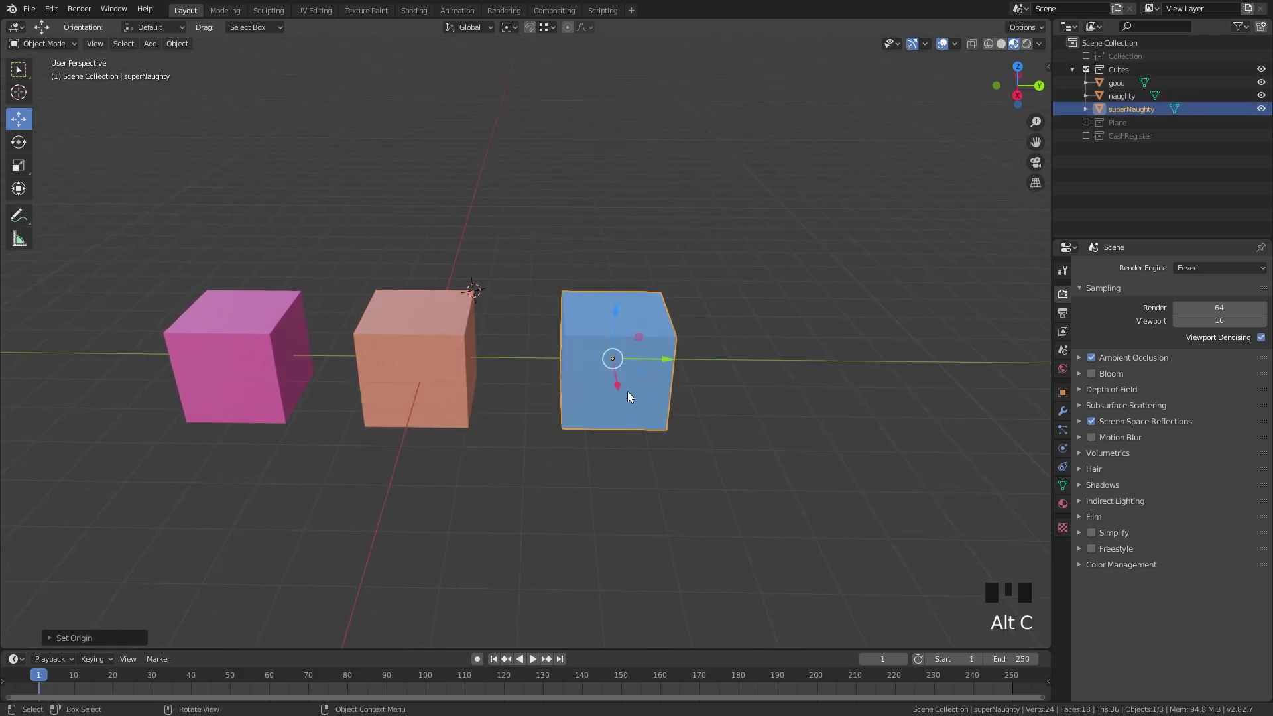
- Centre the good cube's origin on its geometry too and orbit to check all three
click(441, 350)
drag(600, 409, 444, 369)
click(444, 369)
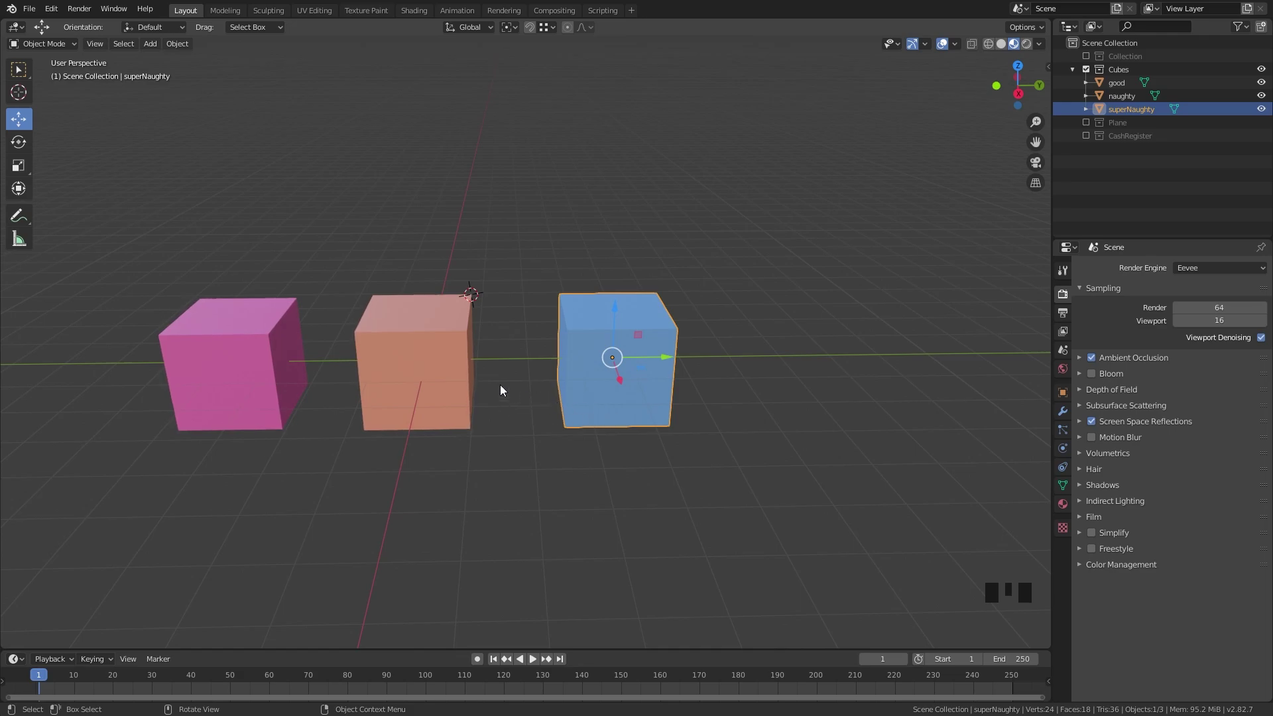
click(449, 362)
key(alt+c)
click(278, 338)
key(alt+c)
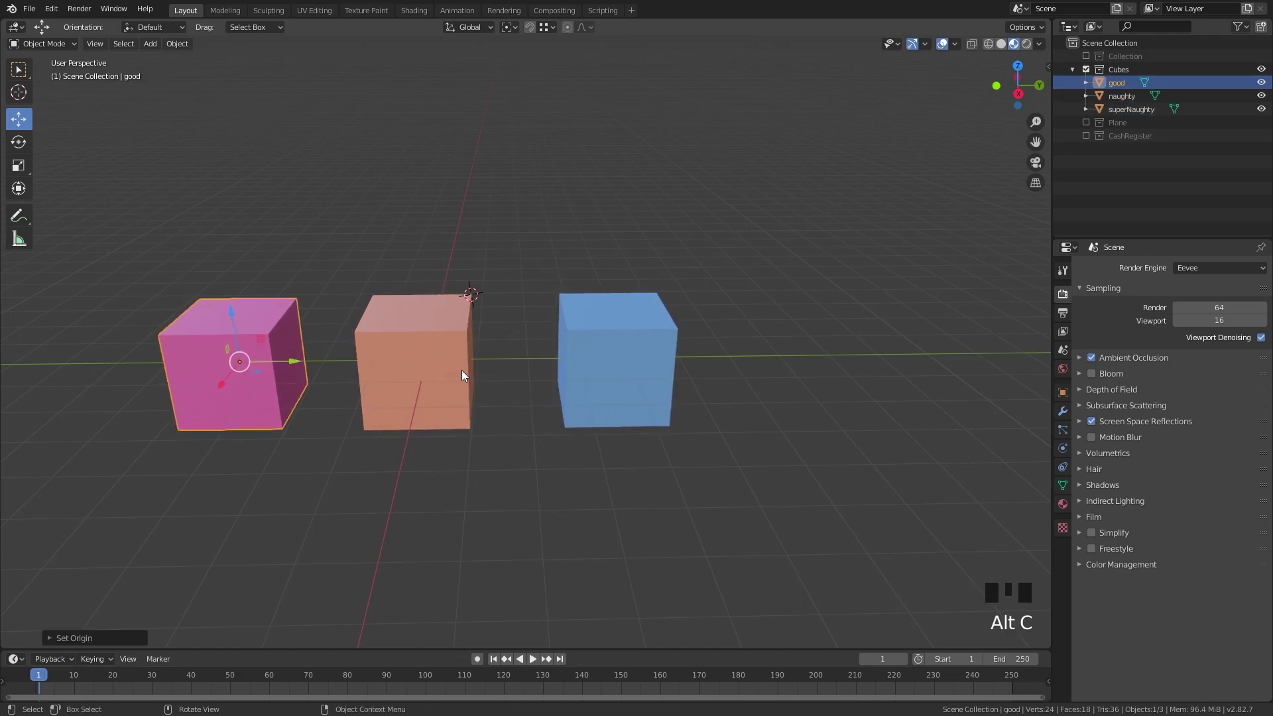
drag(551, 346, 403, 371)
drag(443, 369, 413, 364)
scroll(up, 3)
drag(464, 347, 529, 348)
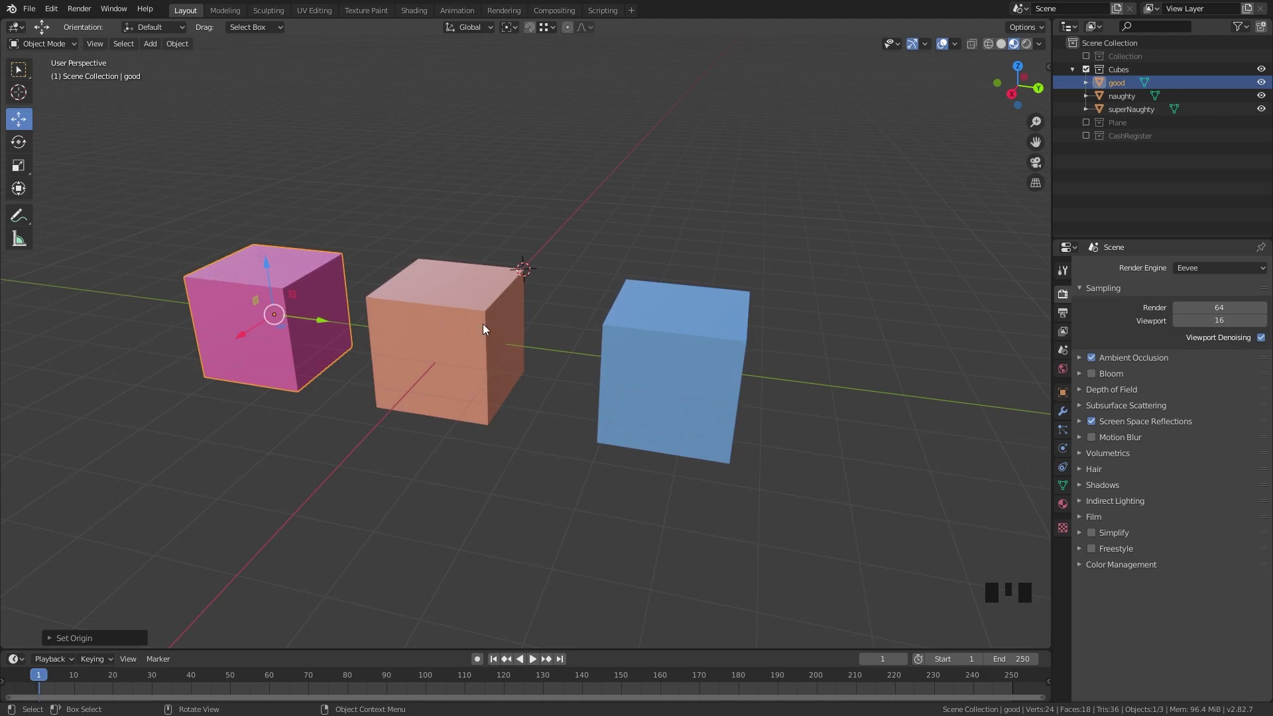
- In the sidebar's Tool tab enable Affect Only Origins for transforms
key(n)
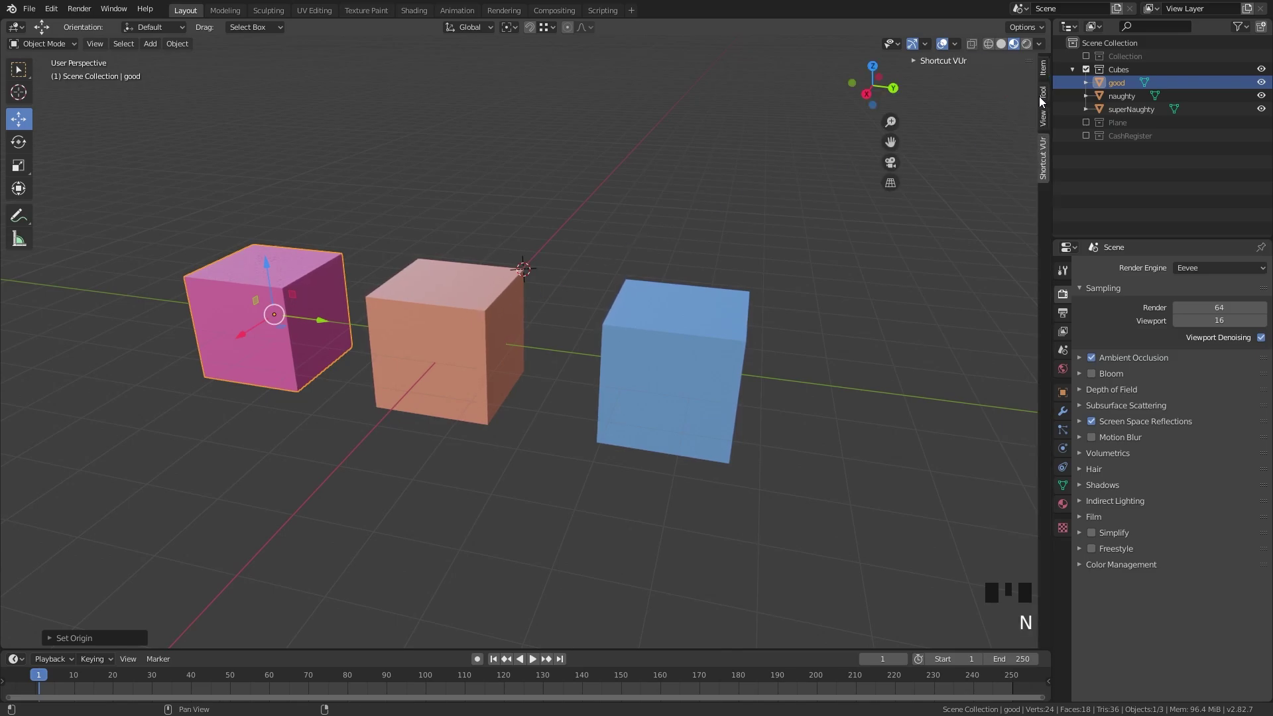
click(1045, 102)
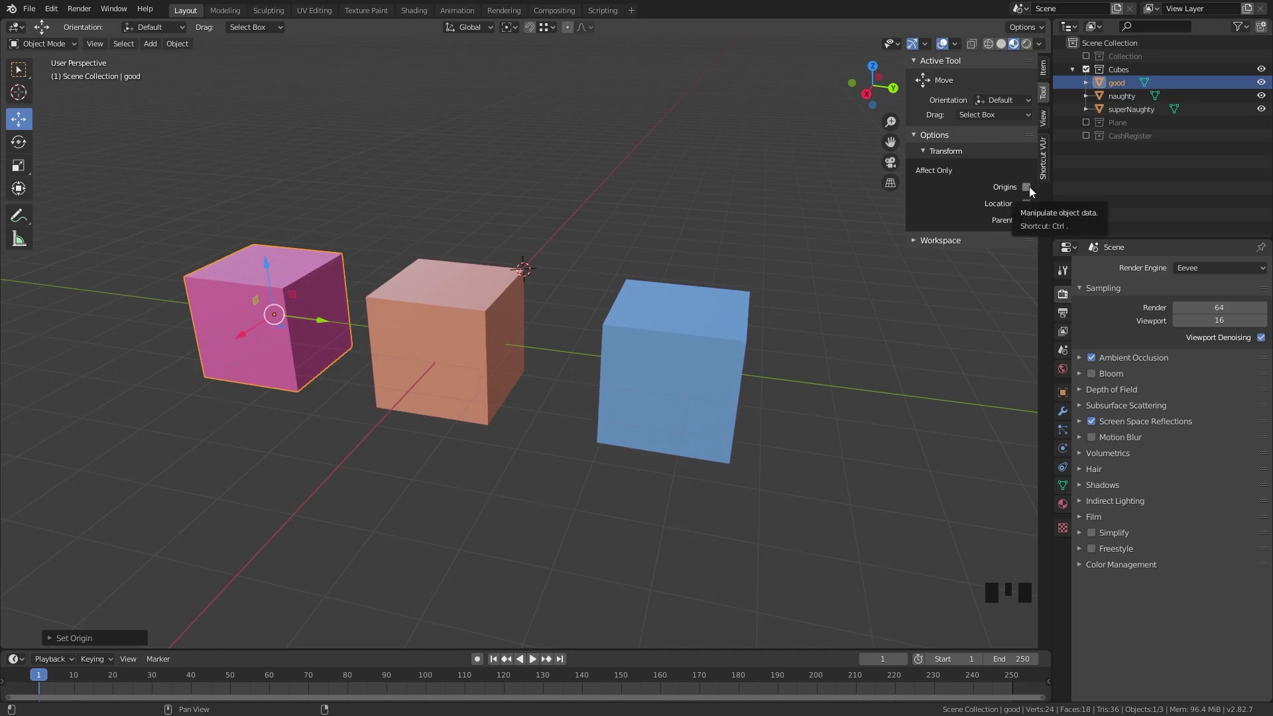
click(1032, 190)
click(1032, 191)
click(1032, 191)
- Move the good cube's origin alone up to its top edge, the cube staying in place
drag(383, 406, 445, 366)
scroll(up, 3)
click(335, 359)
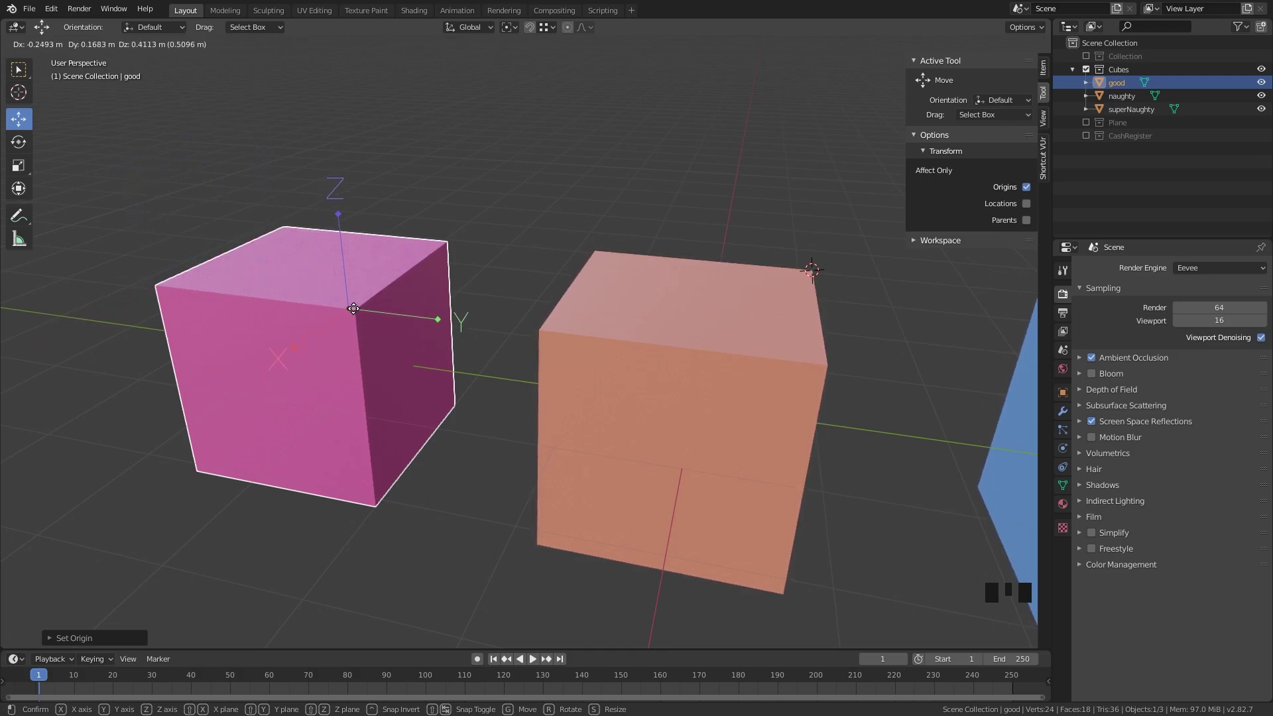
click(1029, 191)
click(1029, 191)
click(1029, 191)
click(1029, 191)
drag(352, 310, 367, 298)
click(450, 246)
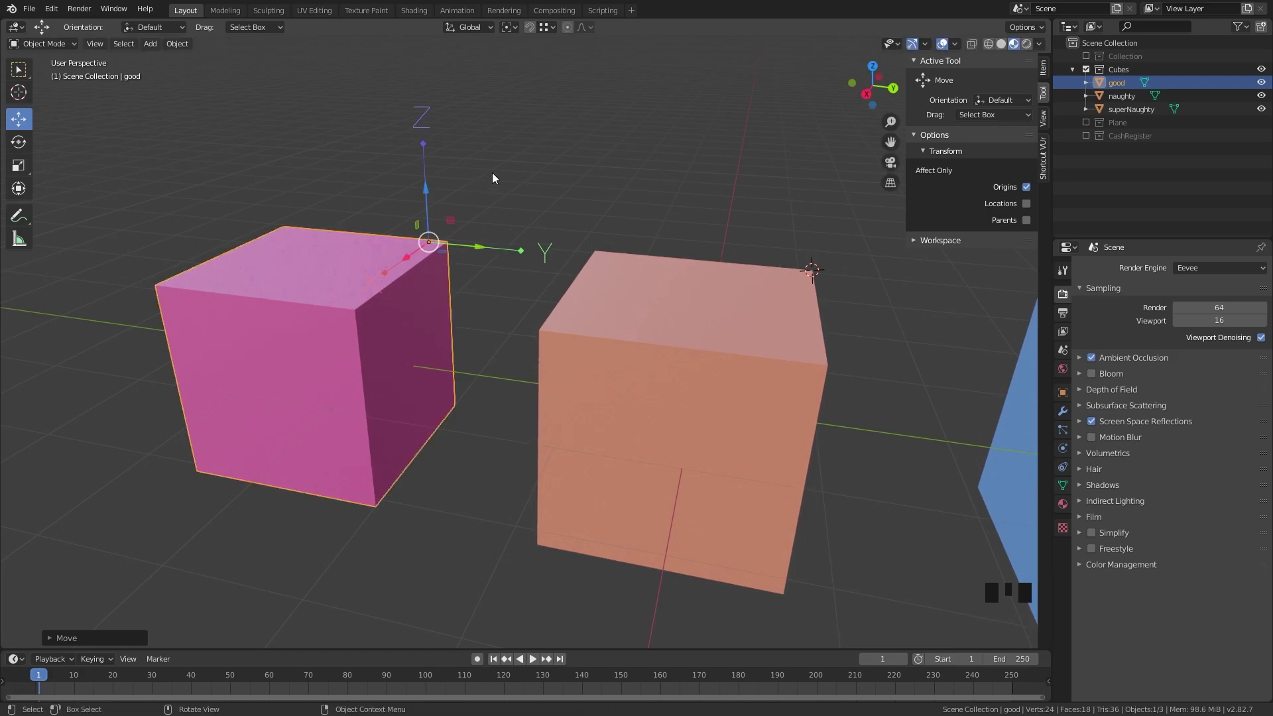
- Turn on snapping, snap the origin onto the cube's top, and toggle origin-only transforms with Ctrl+Period
key(shift+Tab)
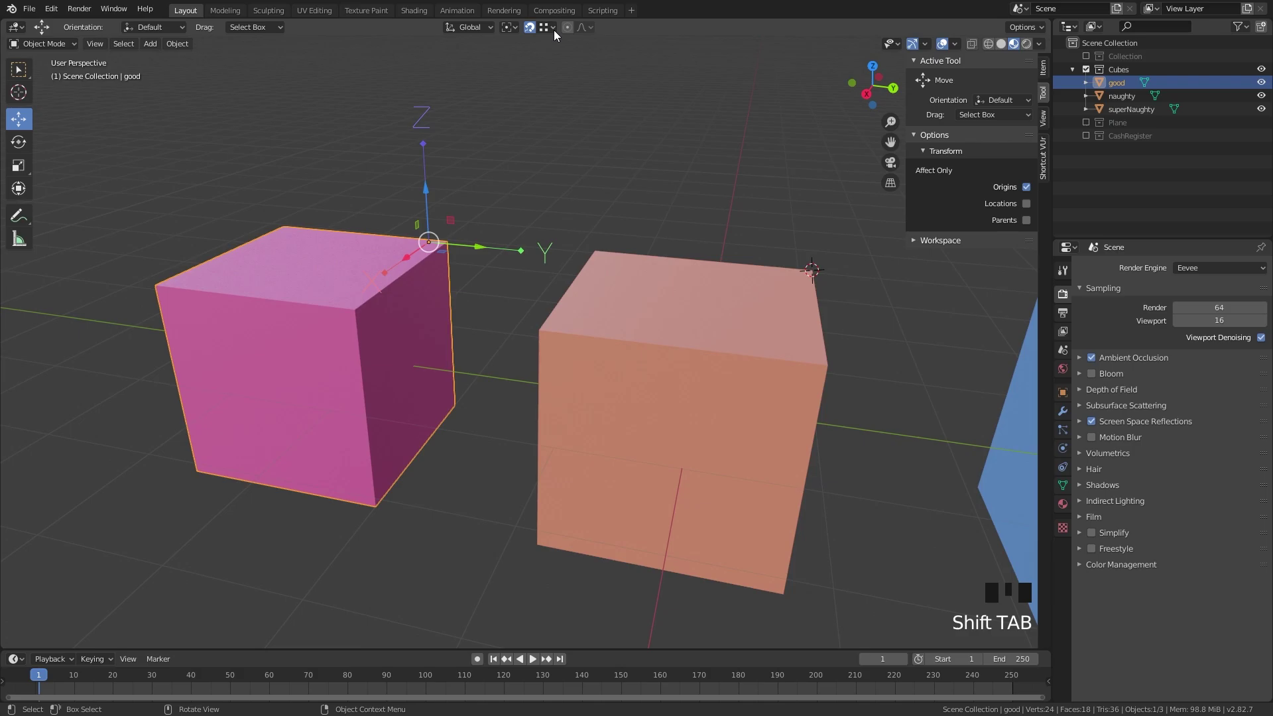
drag(554, 31, 422, 239)
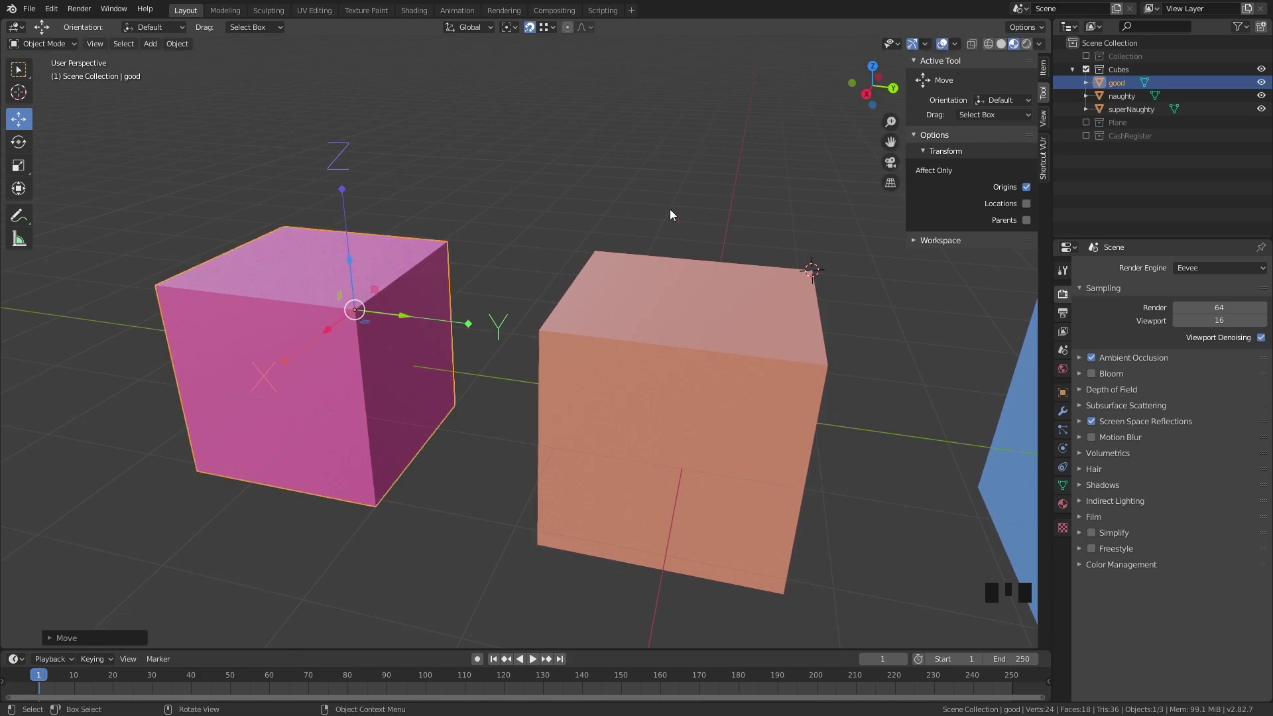
click(538, 35)
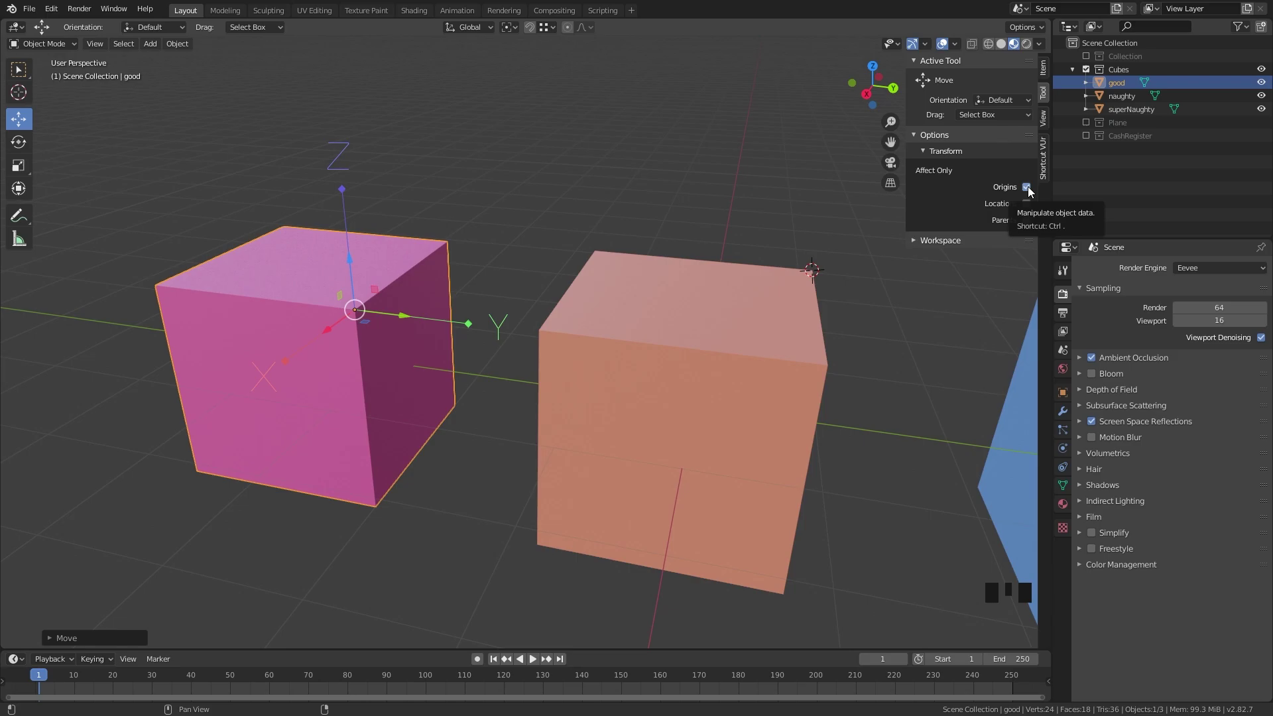
click(1032, 191)
key(ctrl+.)
key(ctrl+.)
key(ctrl+.)
key(ctrl+.)
key(ctrl+.)
key(ctrl+.)
key(ctrl+.)
key(ctrl+.)
key(ctrl+.)
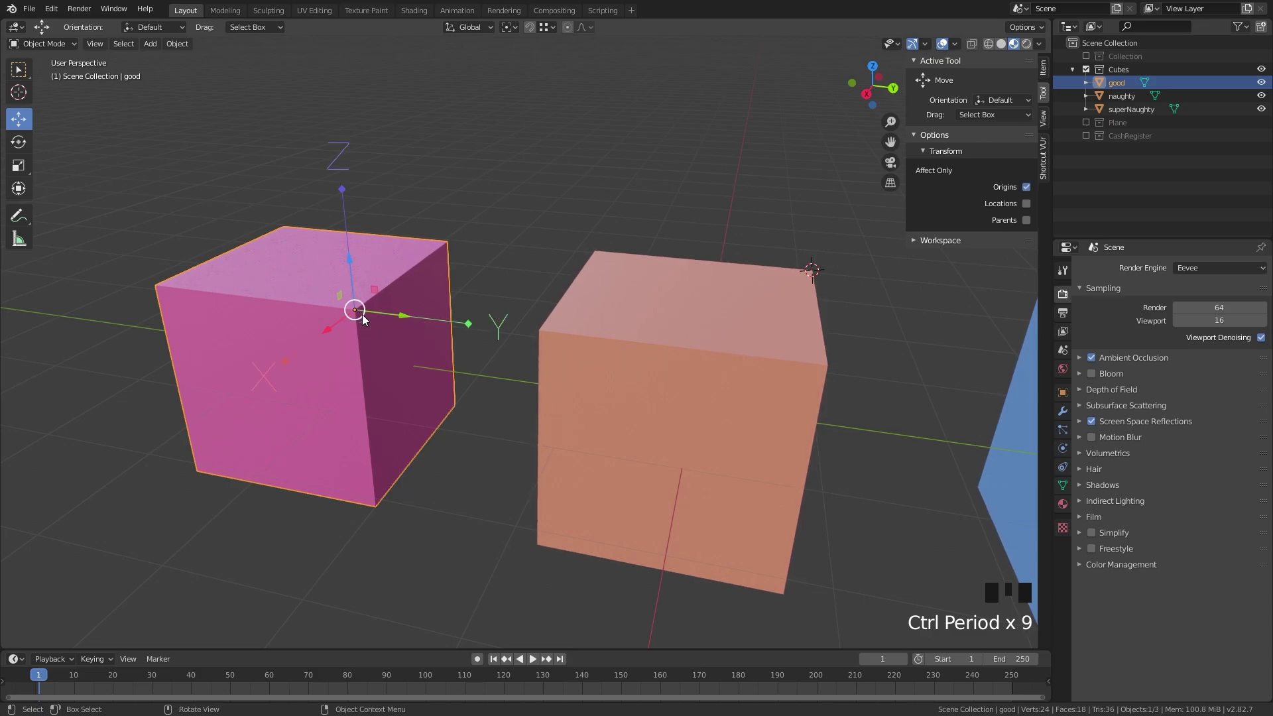
key(ctrl+.)
key(ctrl+.)
key(ctrl+.)
key(ctrl+.)
key(ctrl+.)
key(ctrl+.)
key(ctrl+.)
key(ctrl+.)
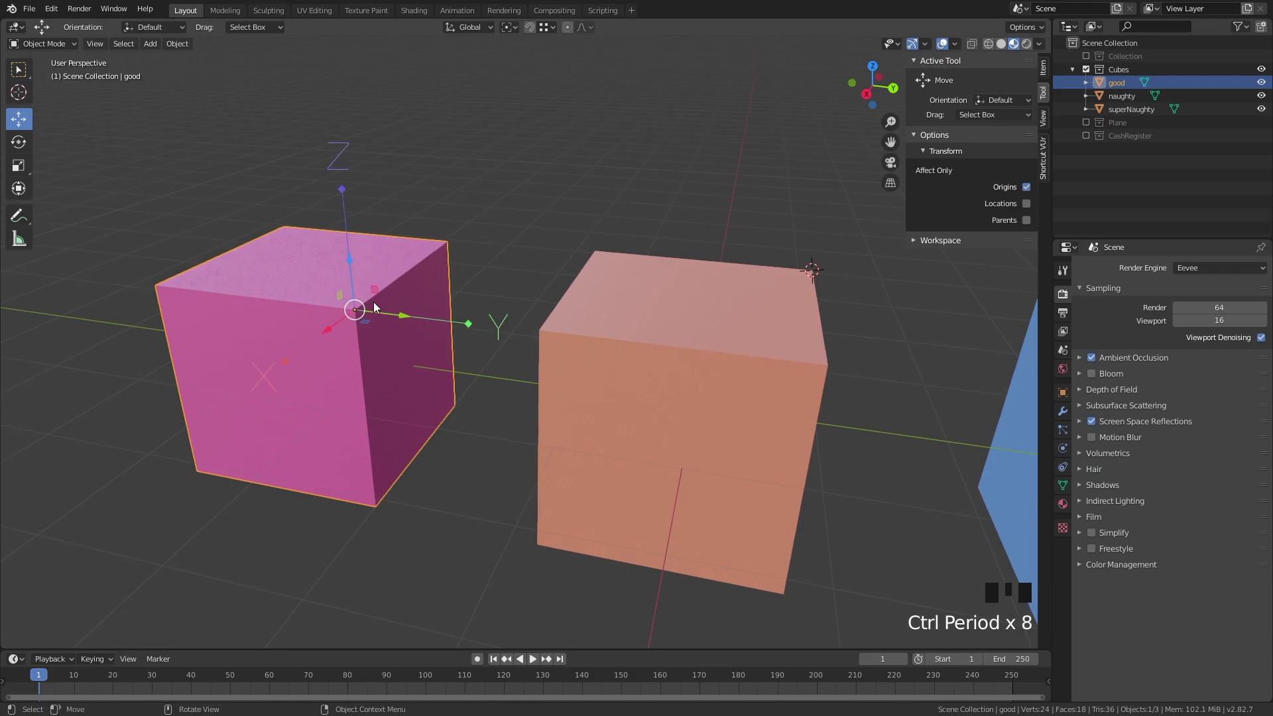
- Snap the origin to the cube's left corner, then move it up to float above the cube
click(366, 314)
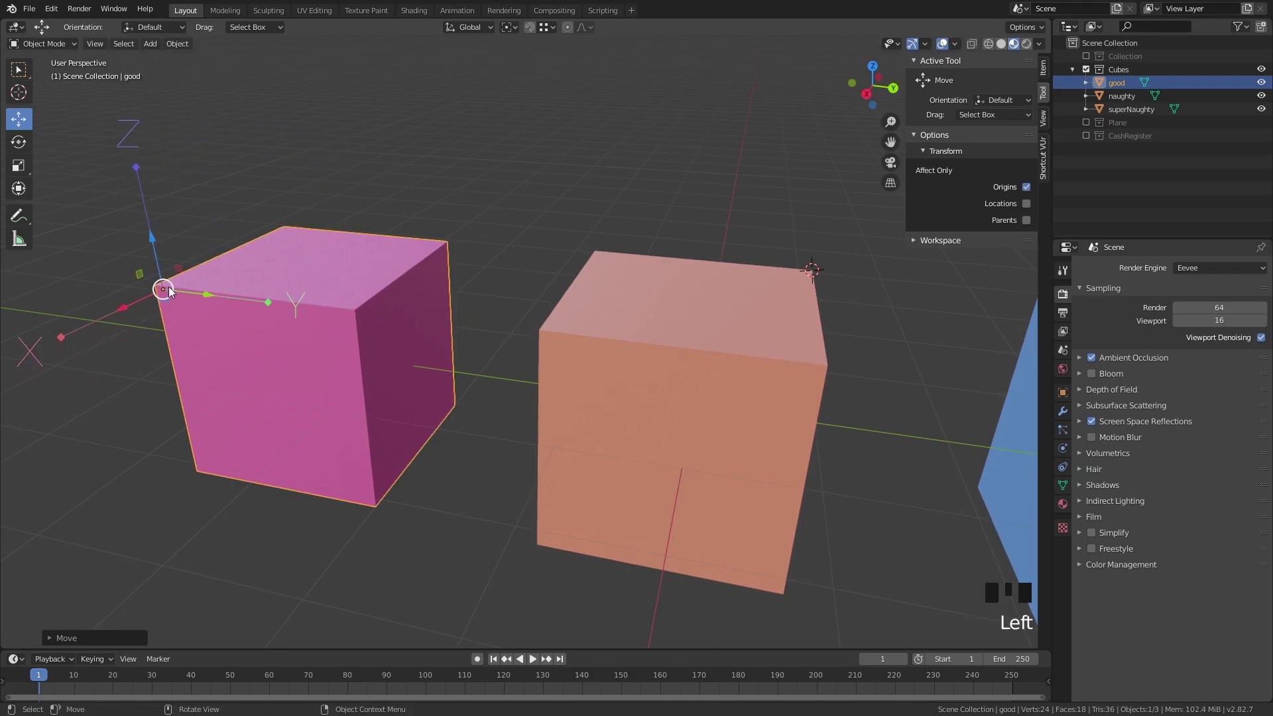
key(ctrl+.)
drag(310, 345, 303, 341)
scroll(down, 3)
key(ctrl+.)
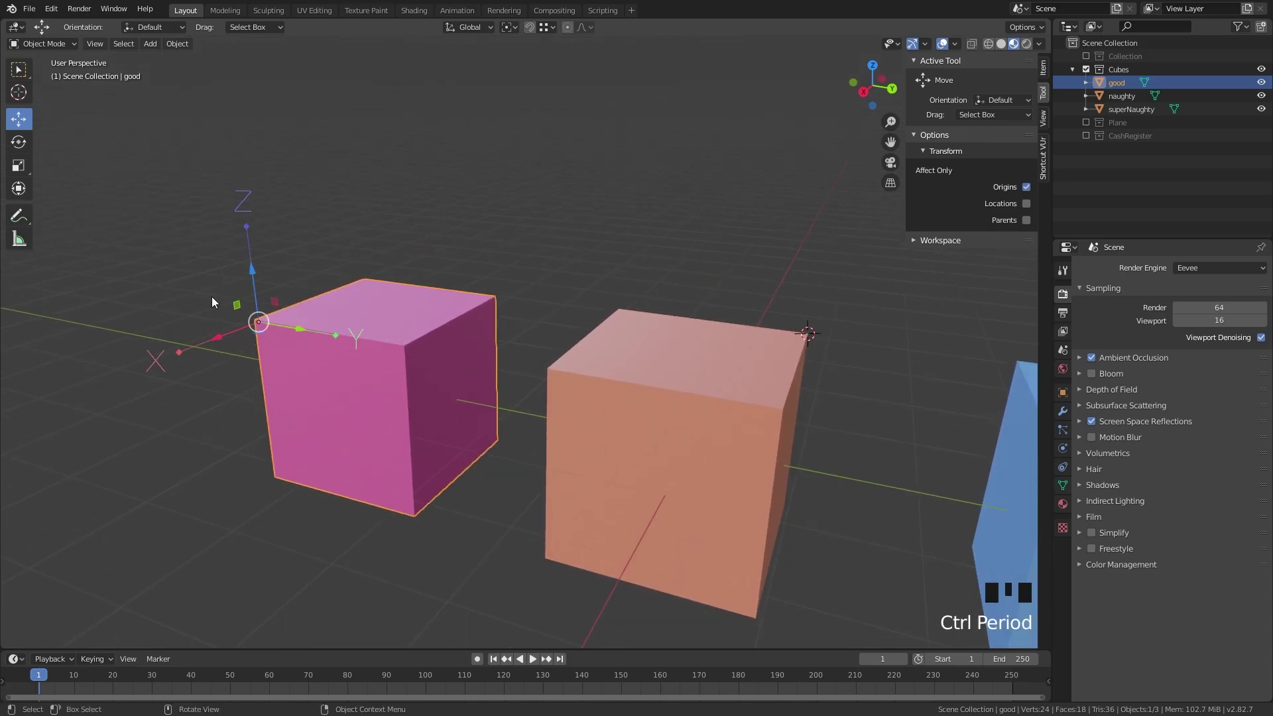
click(269, 327)
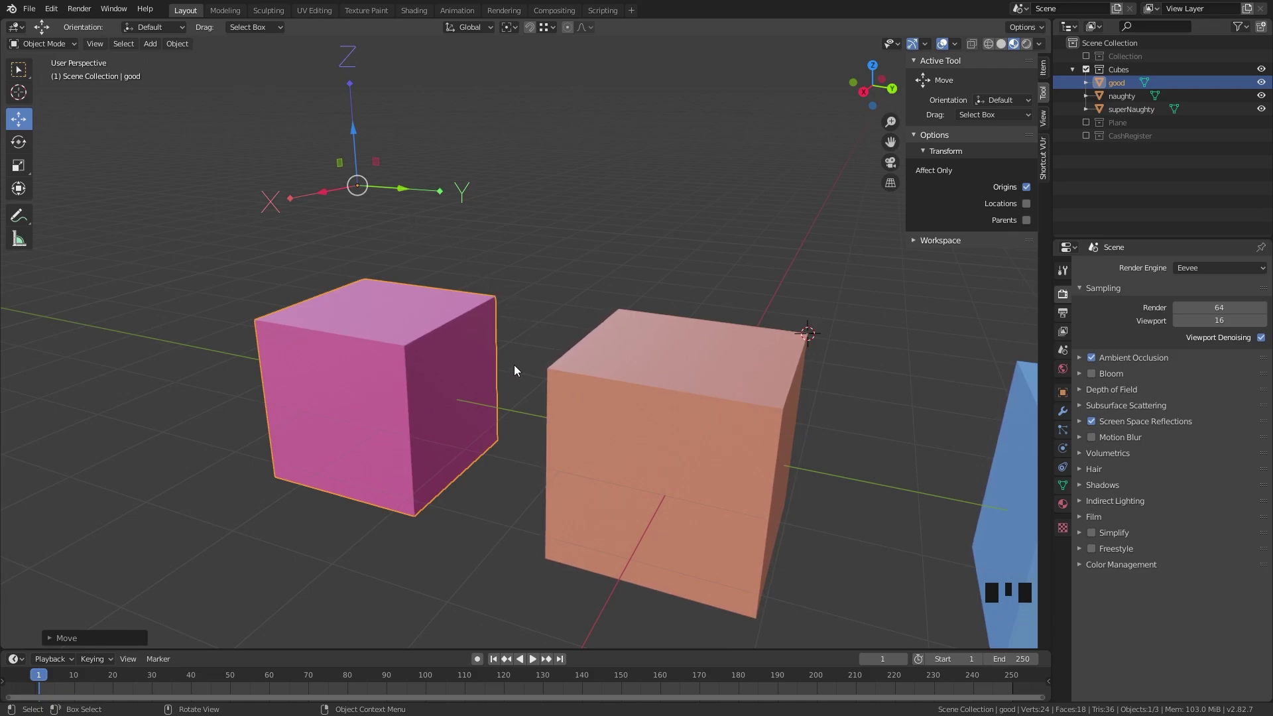
drag(591, 334, 893, 540)
click(17, 156)
- Switch off Affect Only Origins and activate the Rotate tool on the good cube
drag(428, 263, 586, 140)
click(587, 140)
drag(608, 246, 610, 246)
click(1031, 187)
drag(694, 275, 672, 226)
click(672, 226)
click(466, 329)
drag(541, 286, 602, 343)
key(g)
drag(406, 299, 388, 131)
click(388, 131)
- Spin the good cube around its raised origin using Local orientation, undoing each test rotation
key(ctrl+z)
key(.)
key(,)
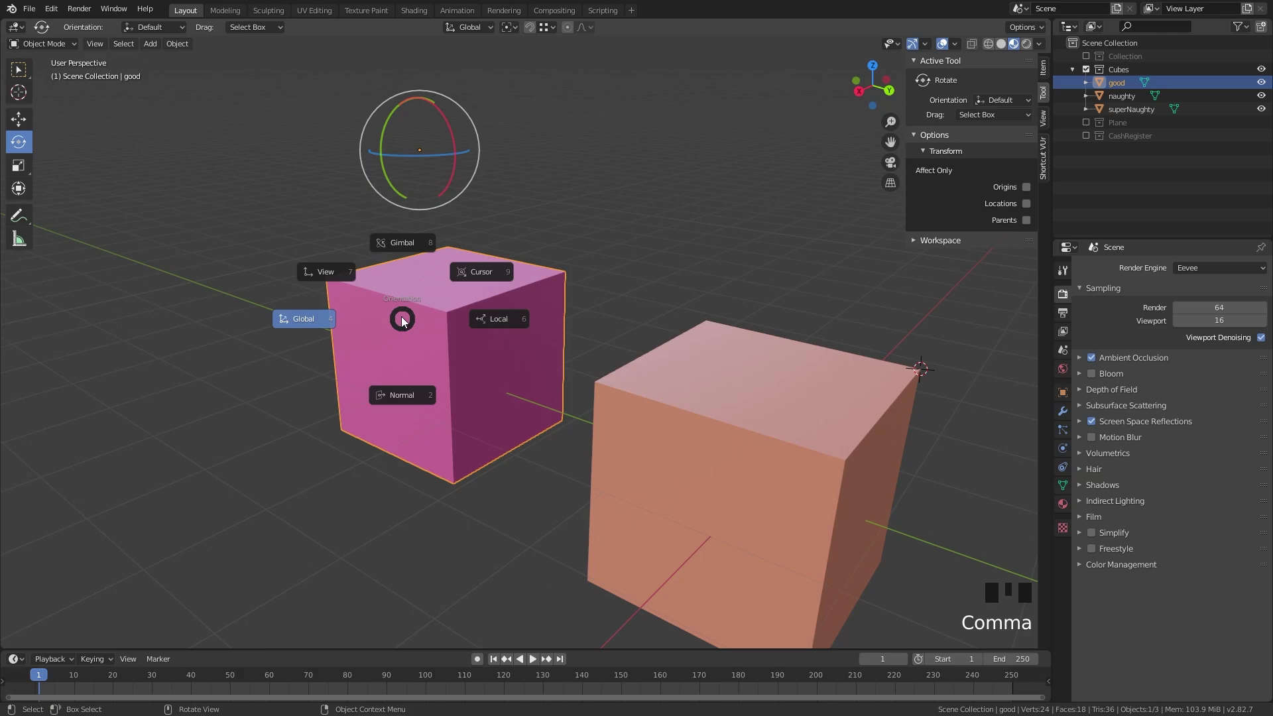
drag(486, 299, 463, 171)
click(463, 170)
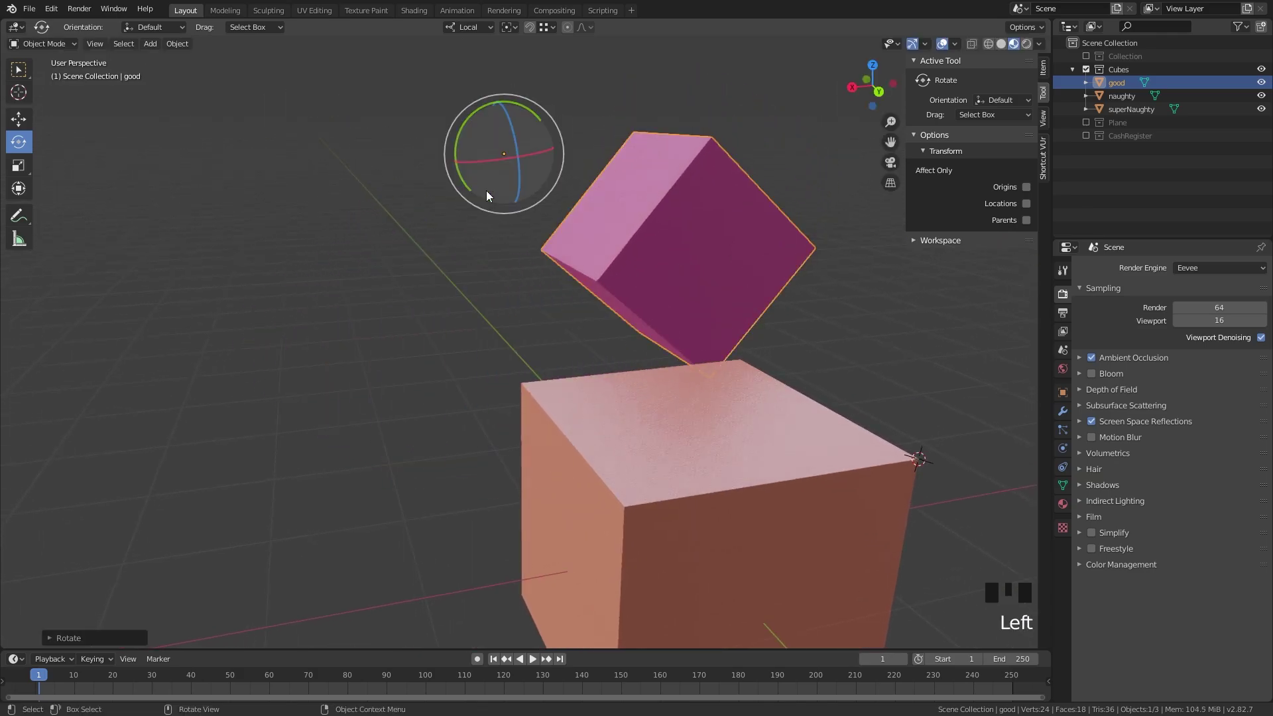
key(ctrl+z)
click(467, 190)
key(ctrl+z)
- With origin-only transforms on, rotate the origin's axes, then clear its rotation with Alt+R
click(1030, 195)
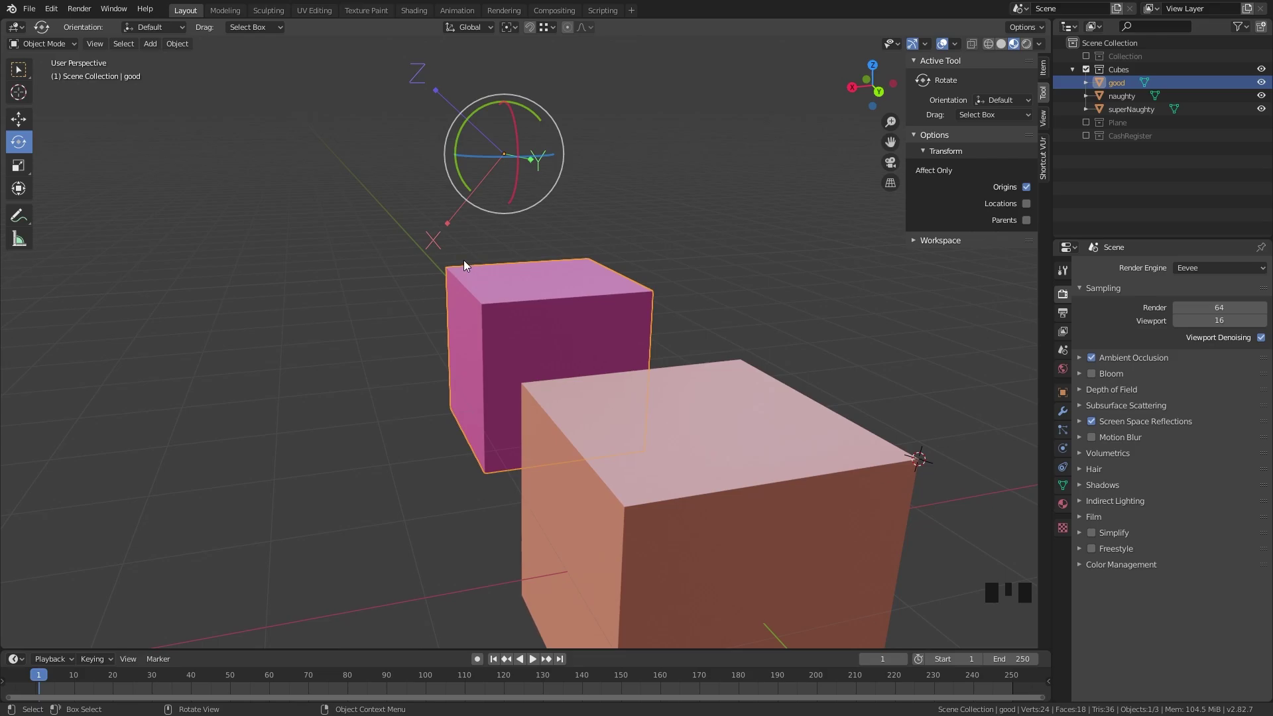
drag(472, 264, 484, 169)
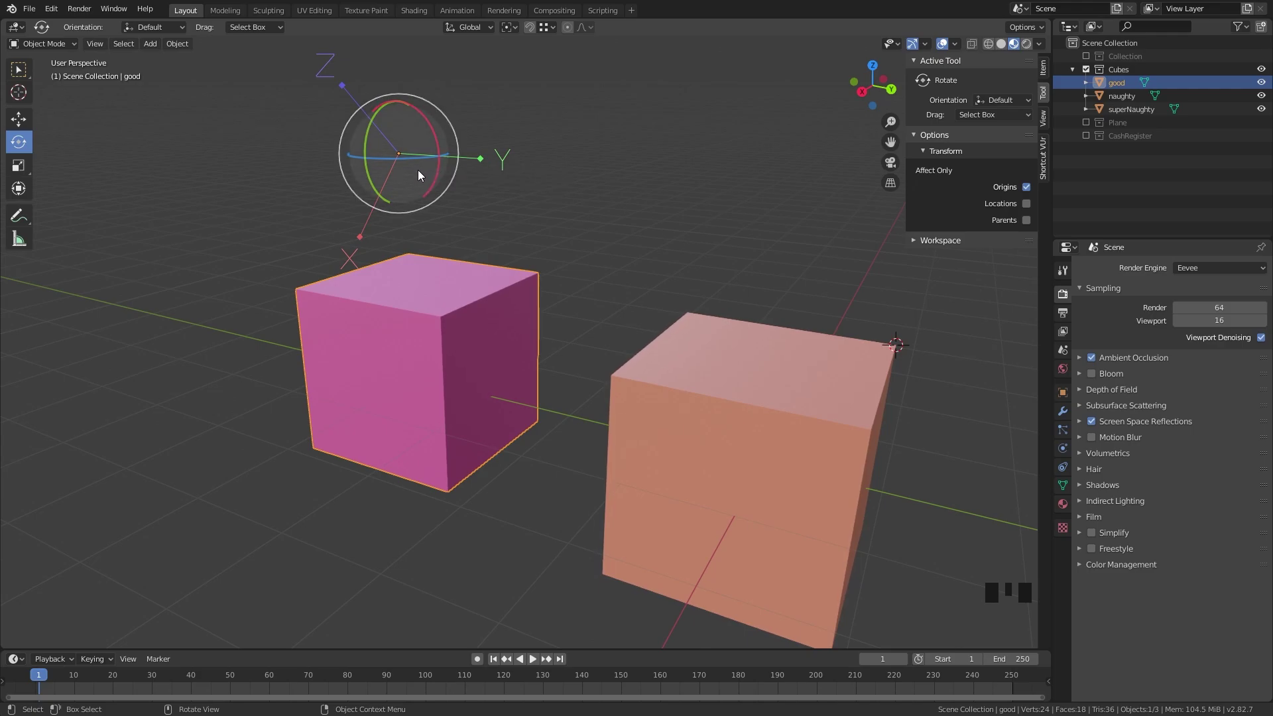
key(alt+r)
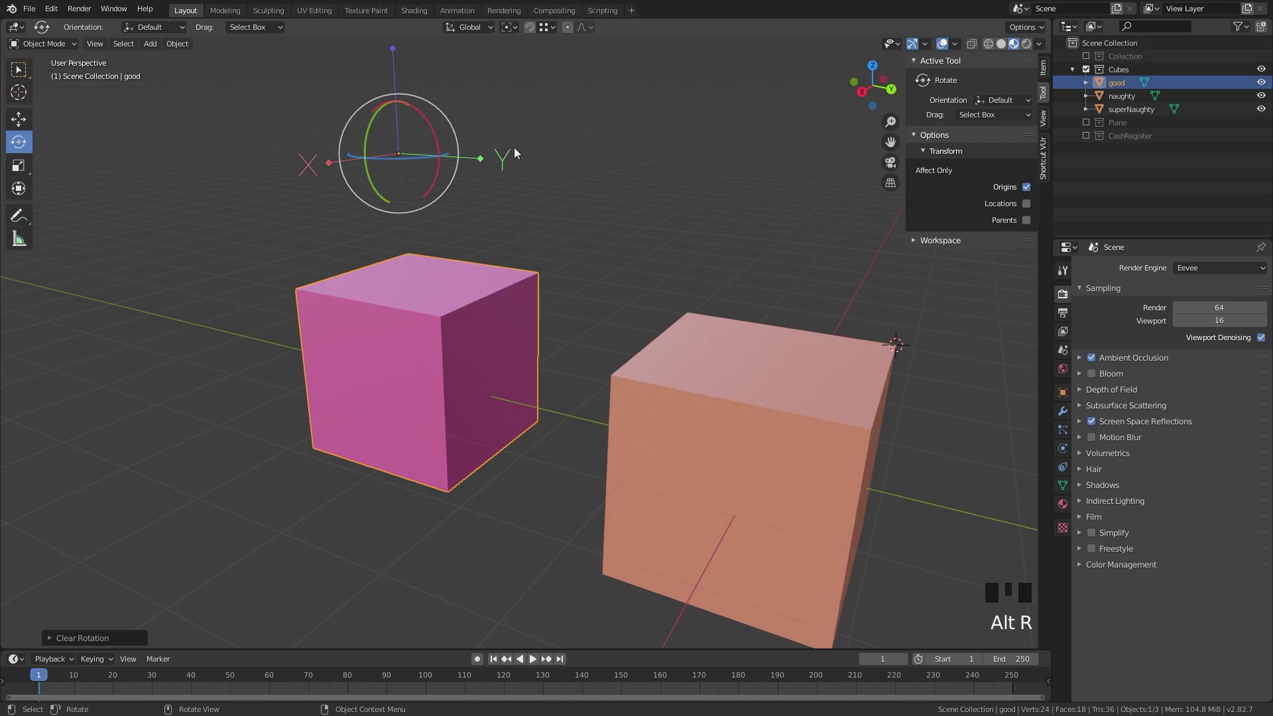
- Add a Screw modifier to the plane and stretch it to 14 m into a tall twisted column
click(634, 401)
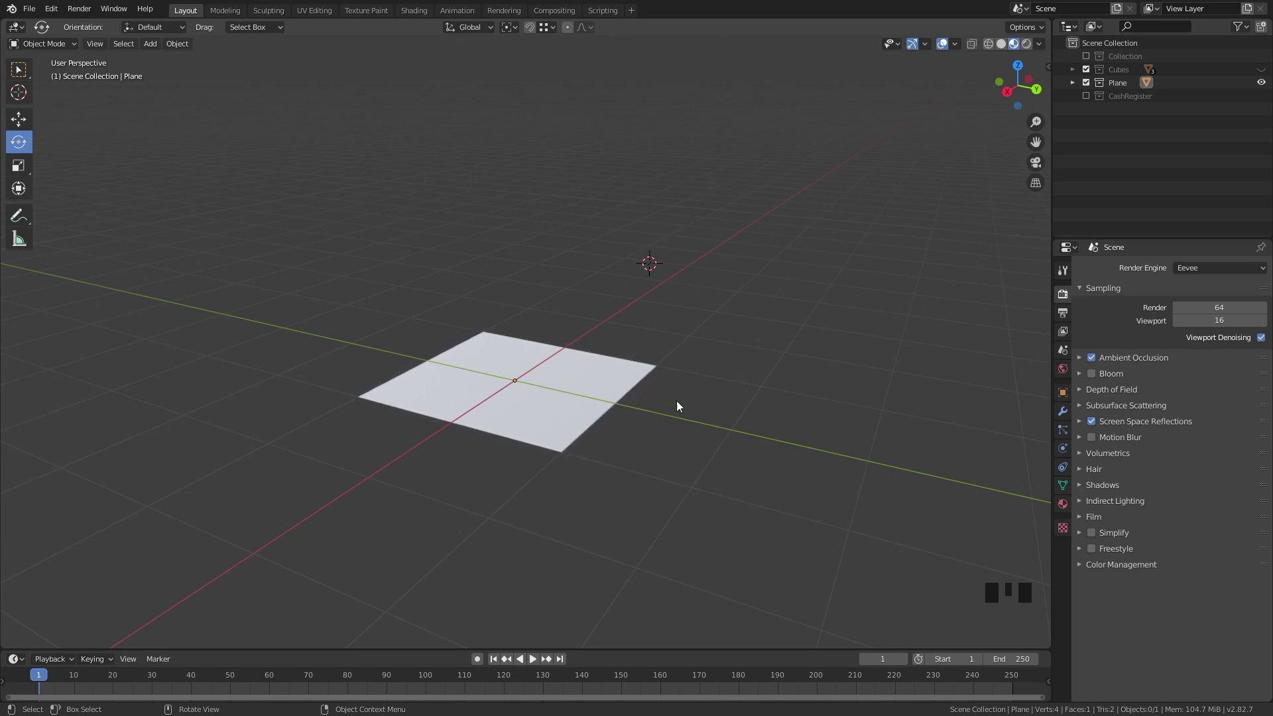
click(539, 393)
click(1062, 416)
drag(1134, 275, 861, 438)
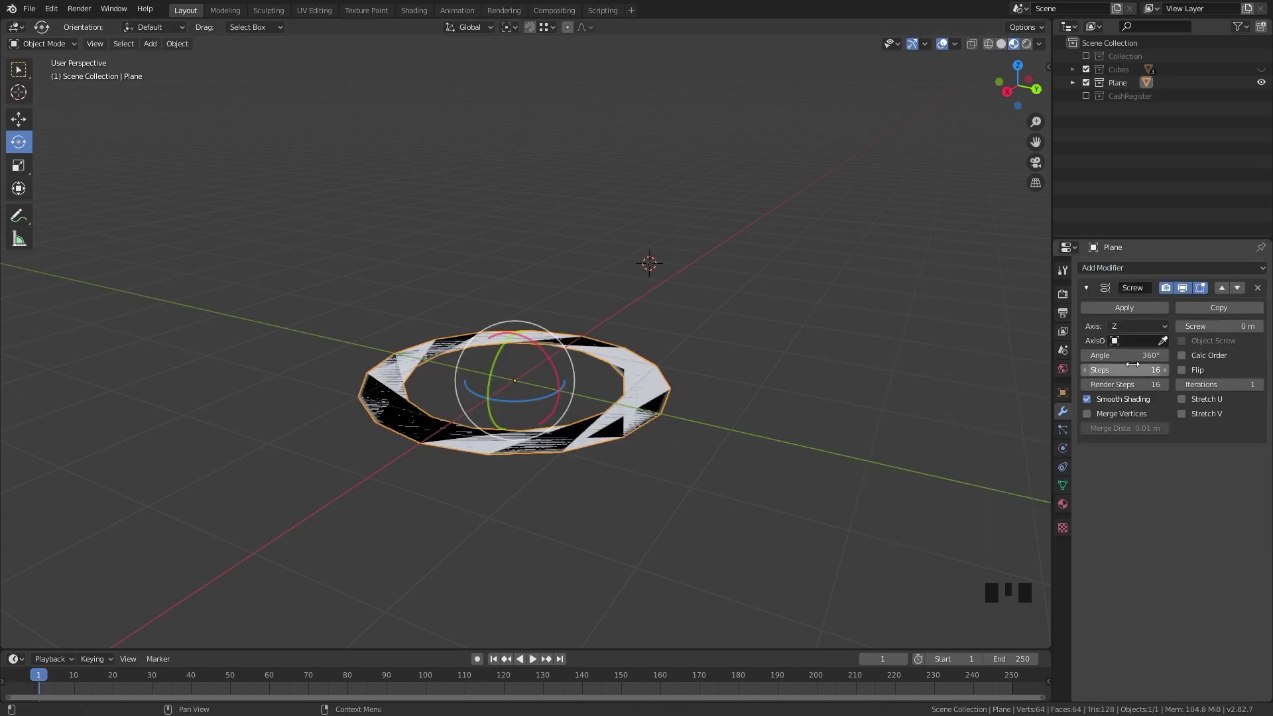
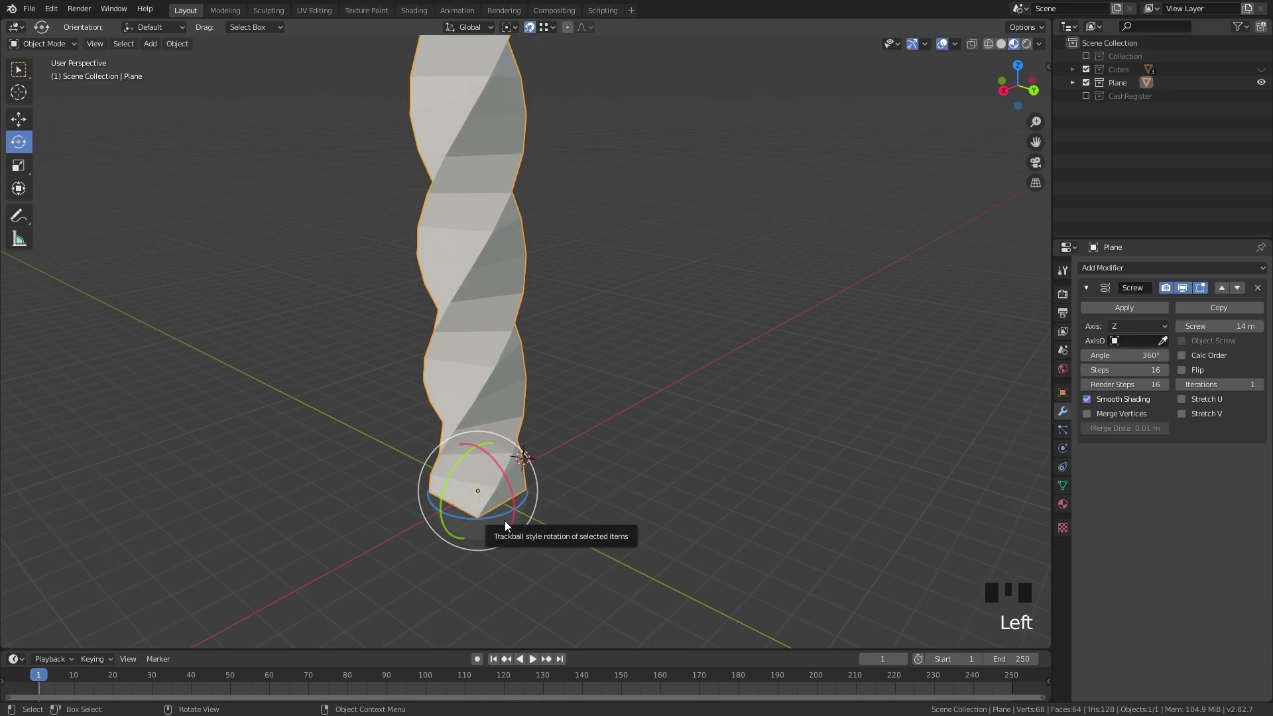
- Tilt the twisted column around its base origin and check it side-on
key(ctrl+.)
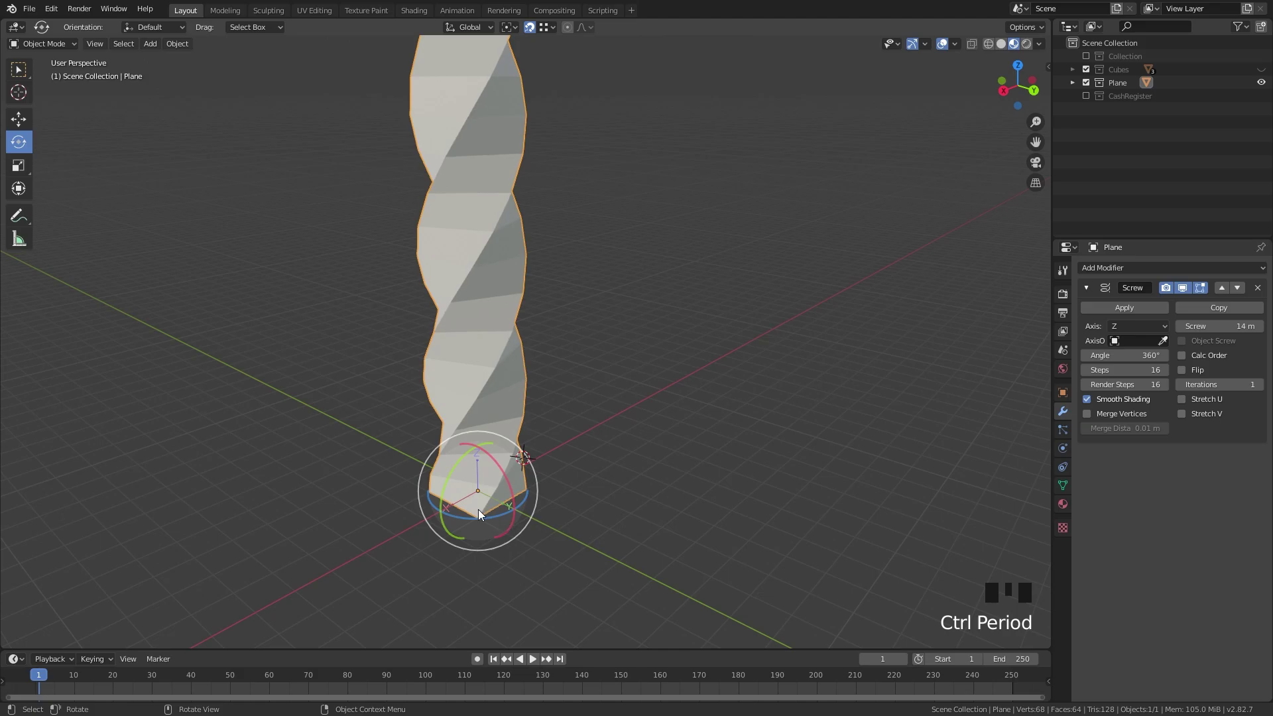
key(g)
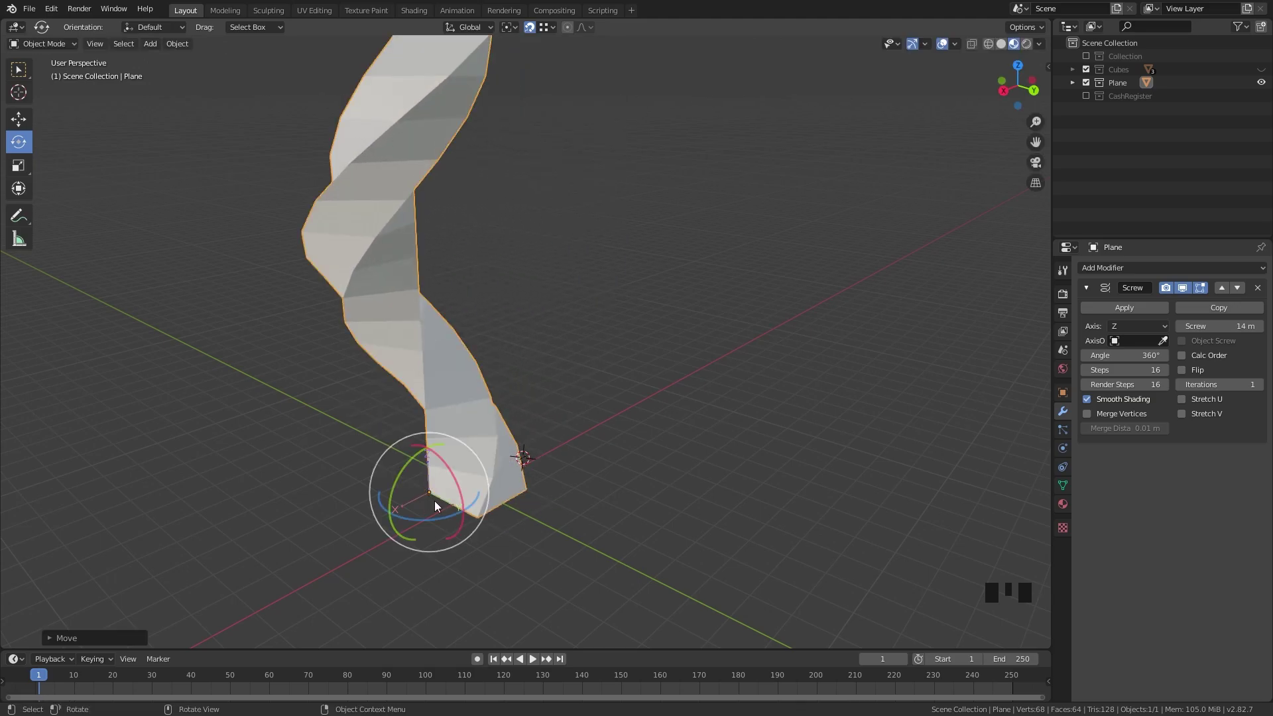
key(g)
key(g)
key(g)
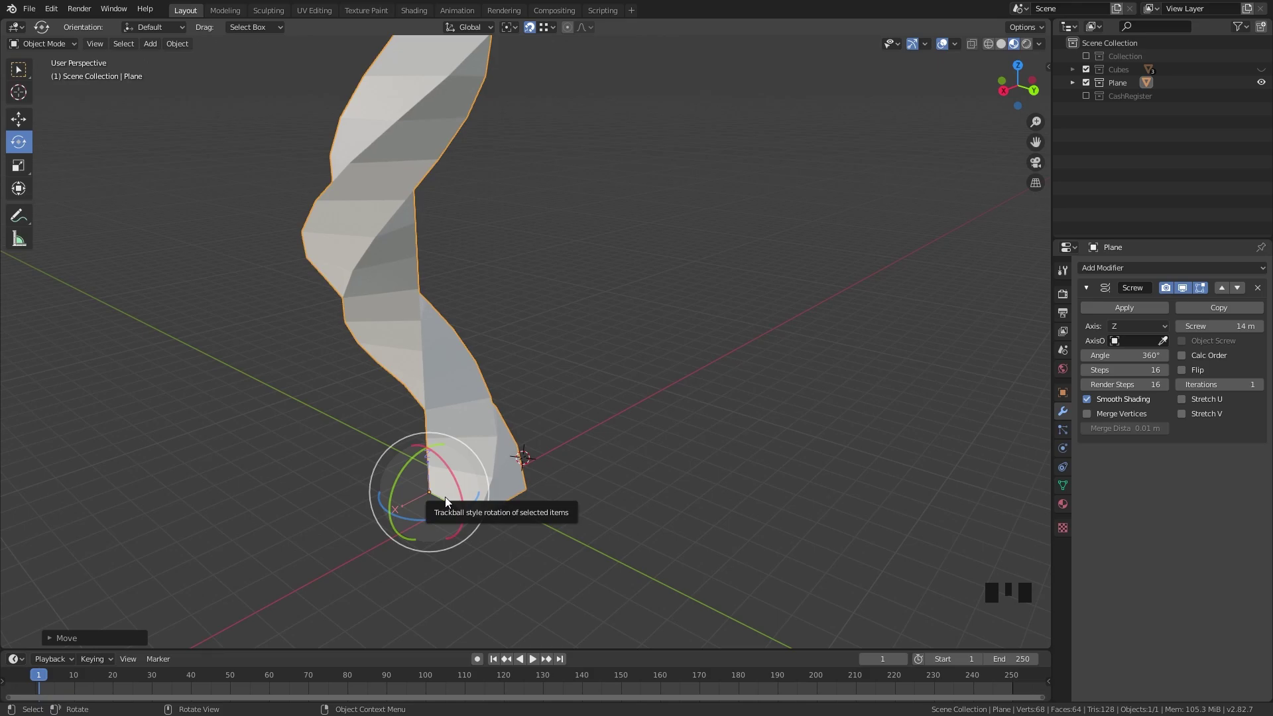
key(g)
key(g)
key(g)
key(g)
drag(517, 521, 594, 499)
scroll(up, 3)
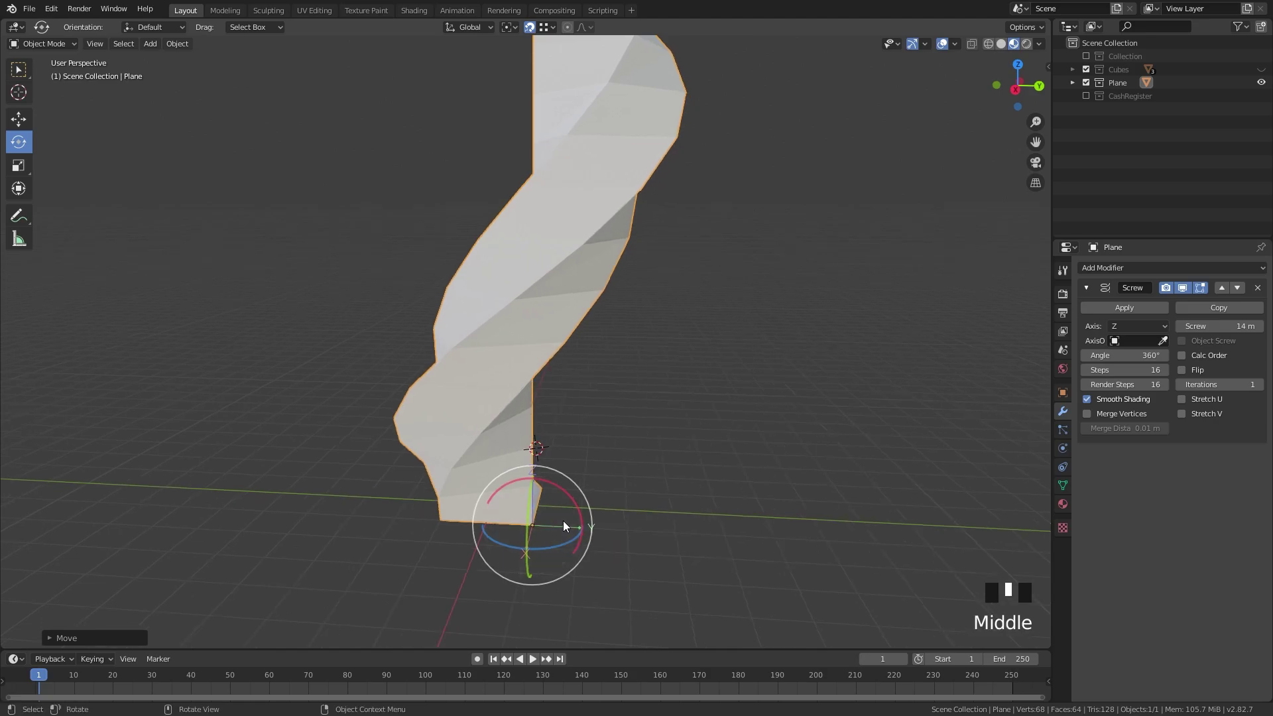
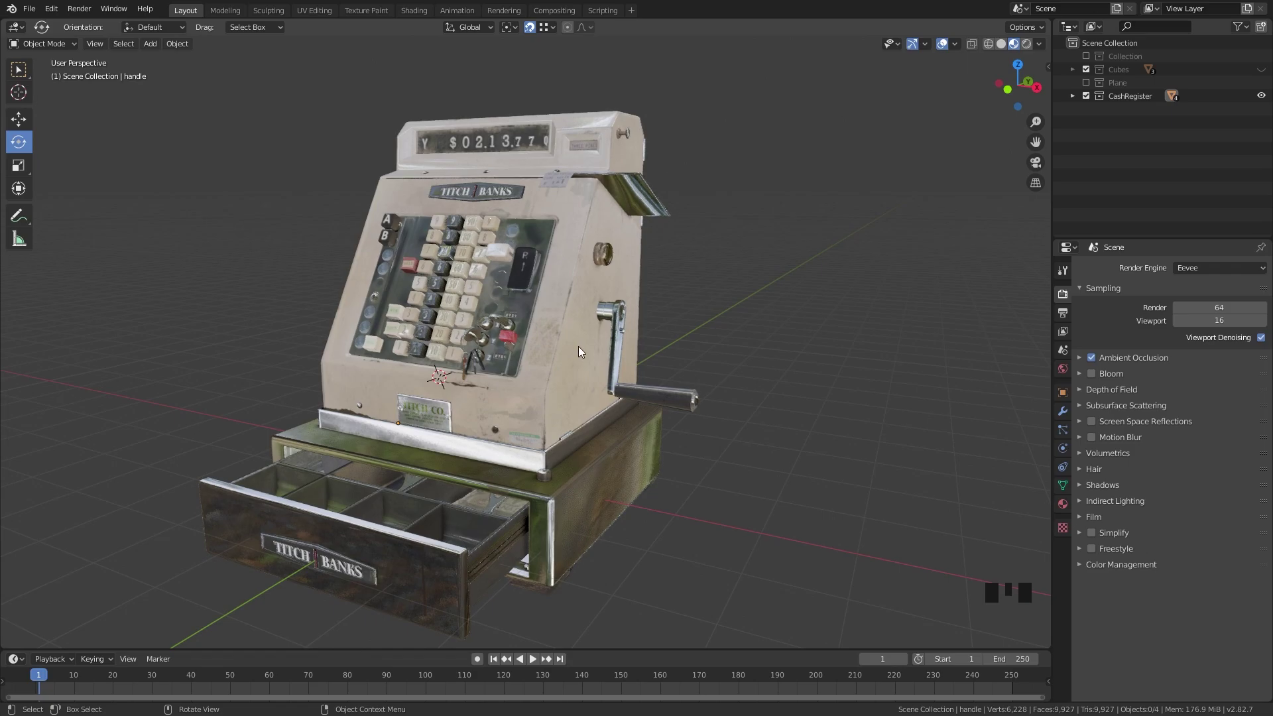
- Select the crank handle and test-rotate it, also around the 3D cursor, then undo
drag(663, 395, 586, 410)
click(586, 409)
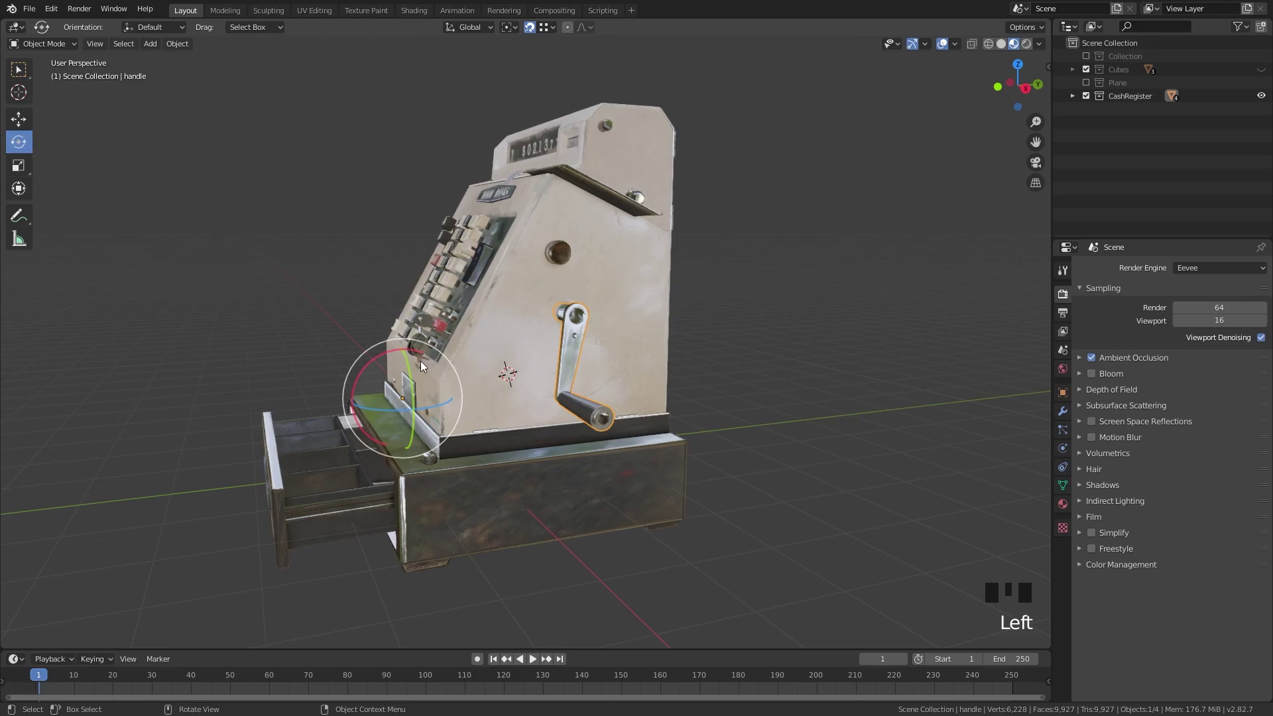
click(385, 358)
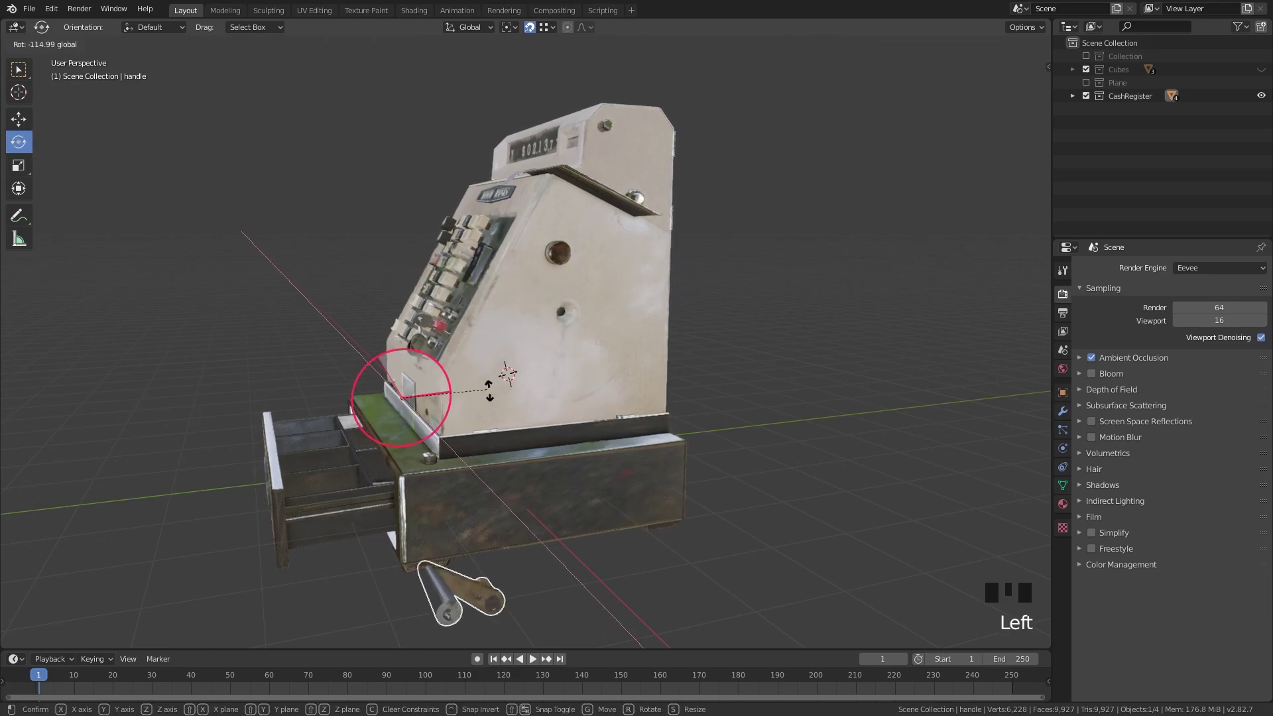
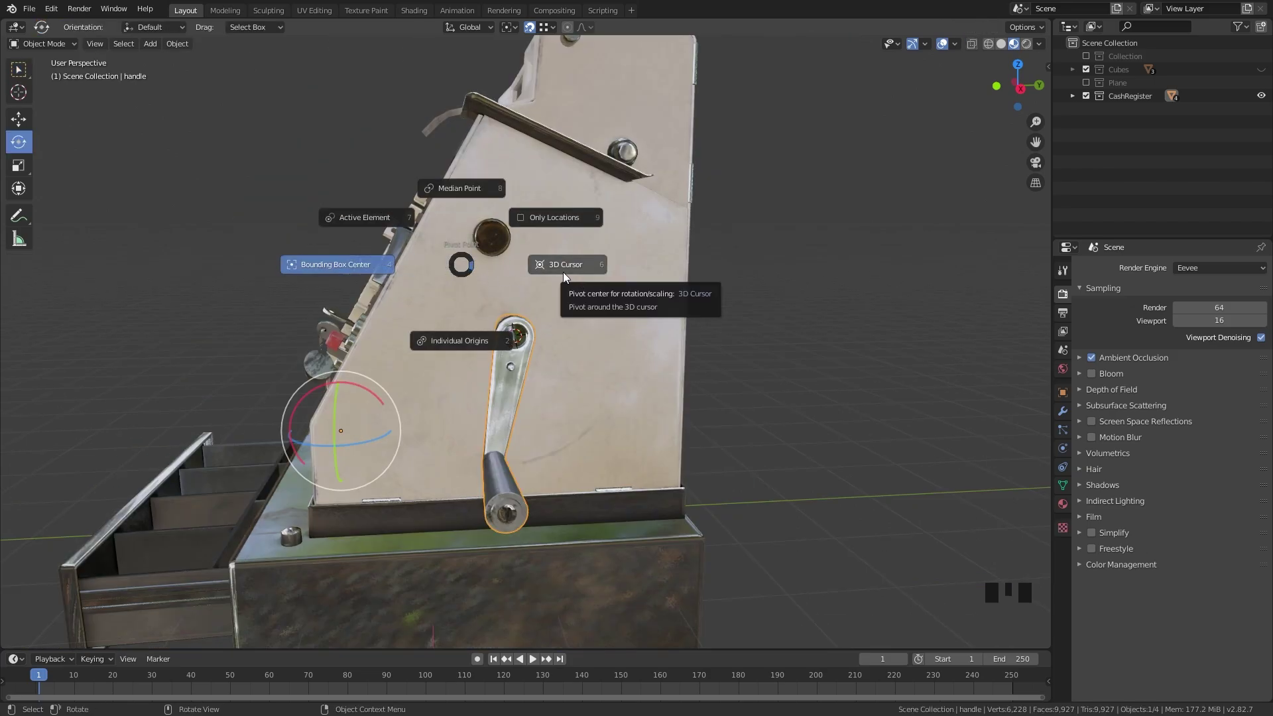
click(538, 294)
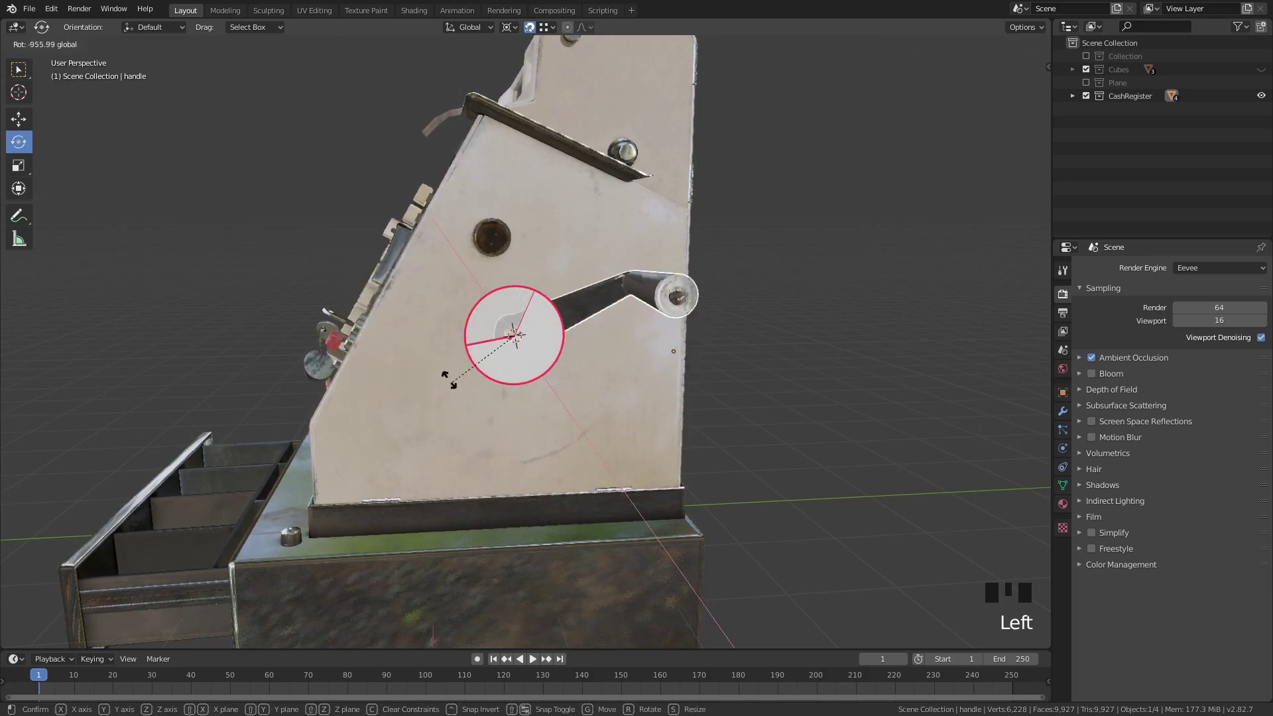
drag(508, 445, 585, 400)
key(ctrl+z)
- Swing the handle again from the front view and undo to restore its position
drag(543, 407, 418, 413)
drag(419, 413, 376, 382)
click(376, 382)
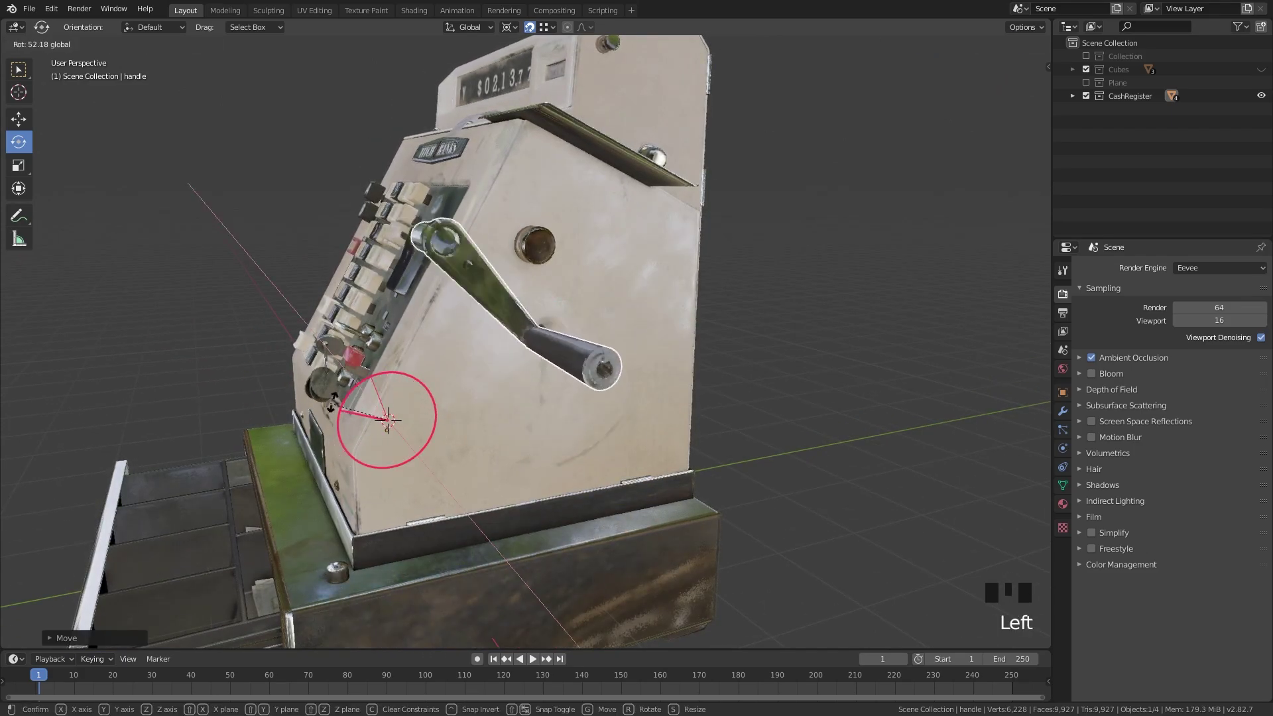
key(ctrl+z)
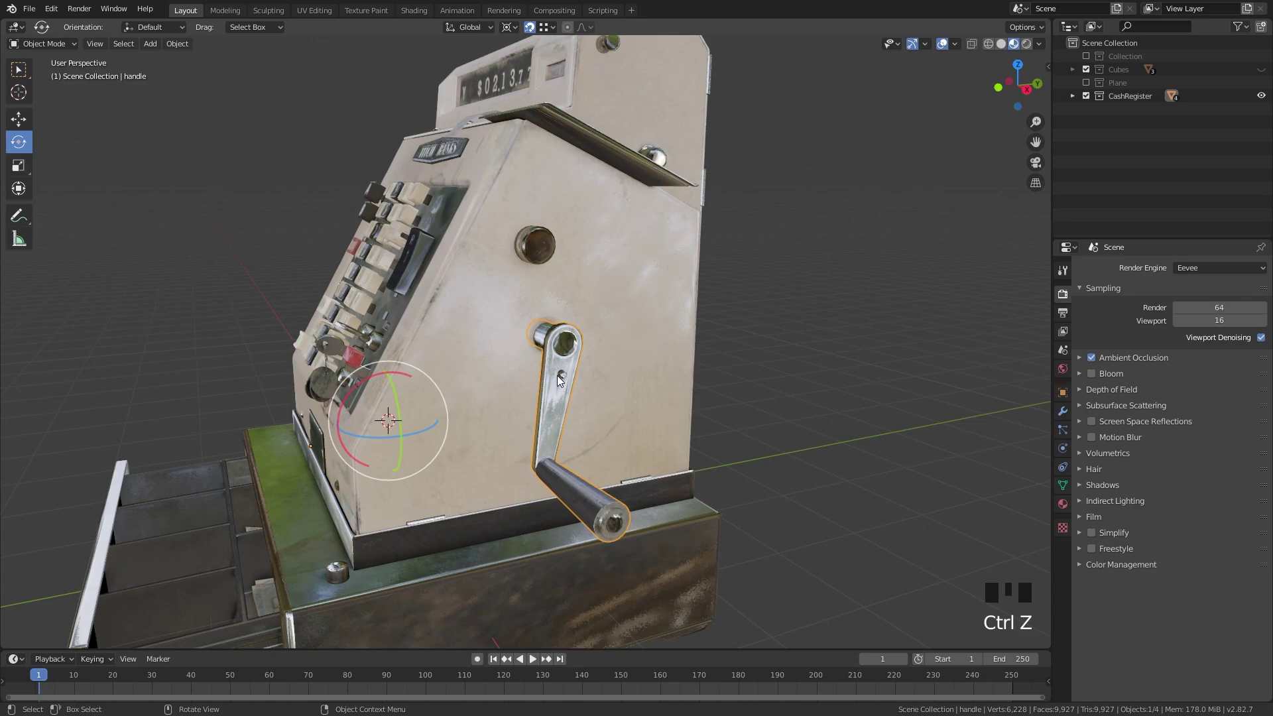
- Zoom in and centre the view on the crank handle's pivot
drag(562, 379, 523, 337)
scroll(up, 3)
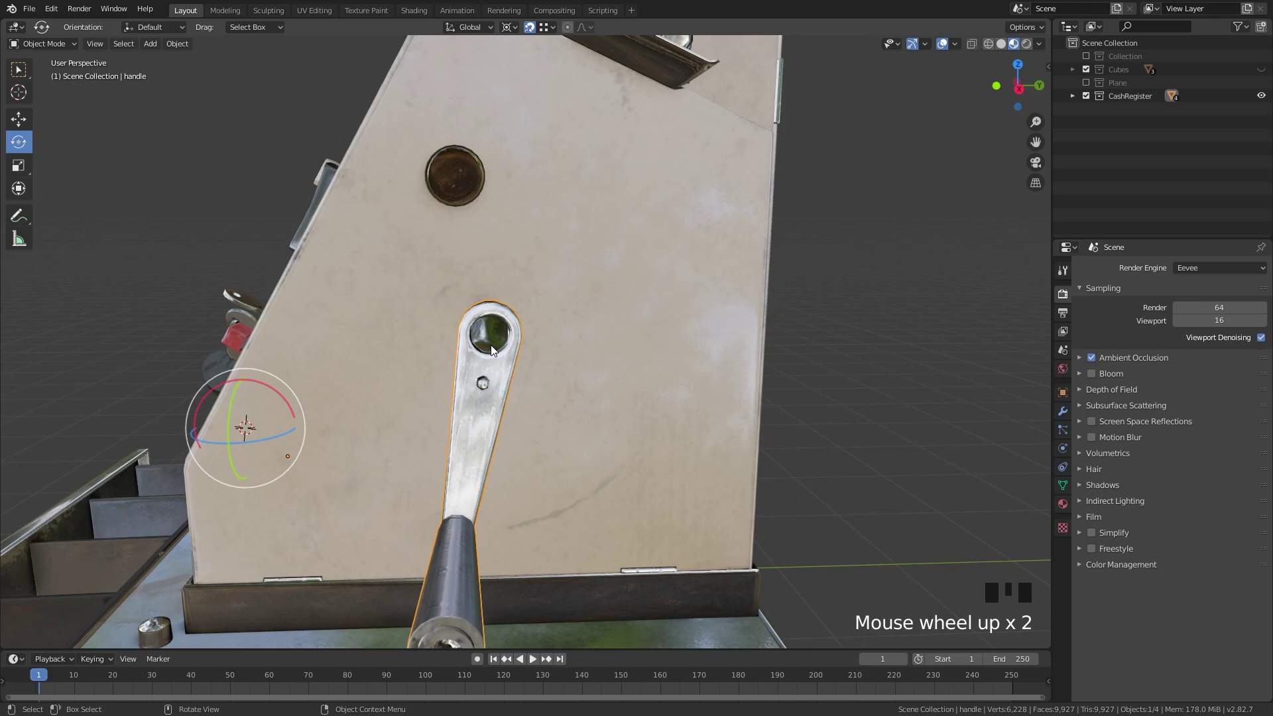
scroll(up, 3)
scroll(down, 3)
drag(519, 355, 517, 313)
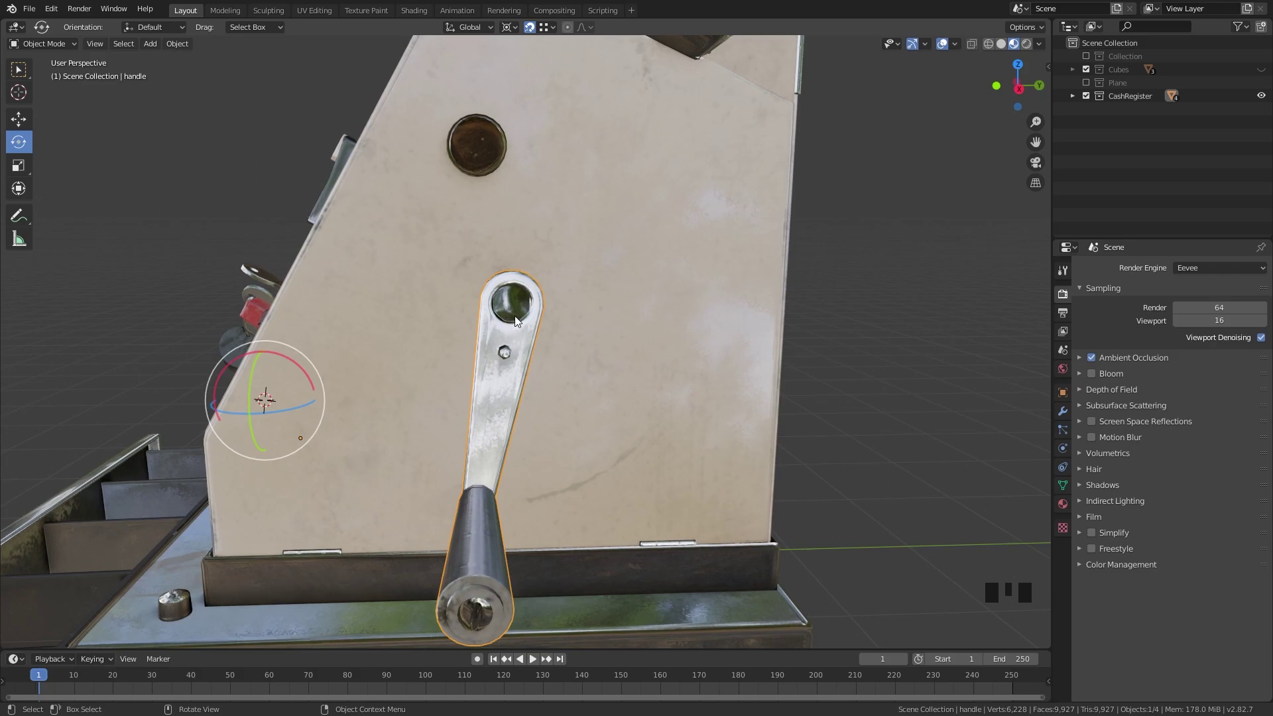
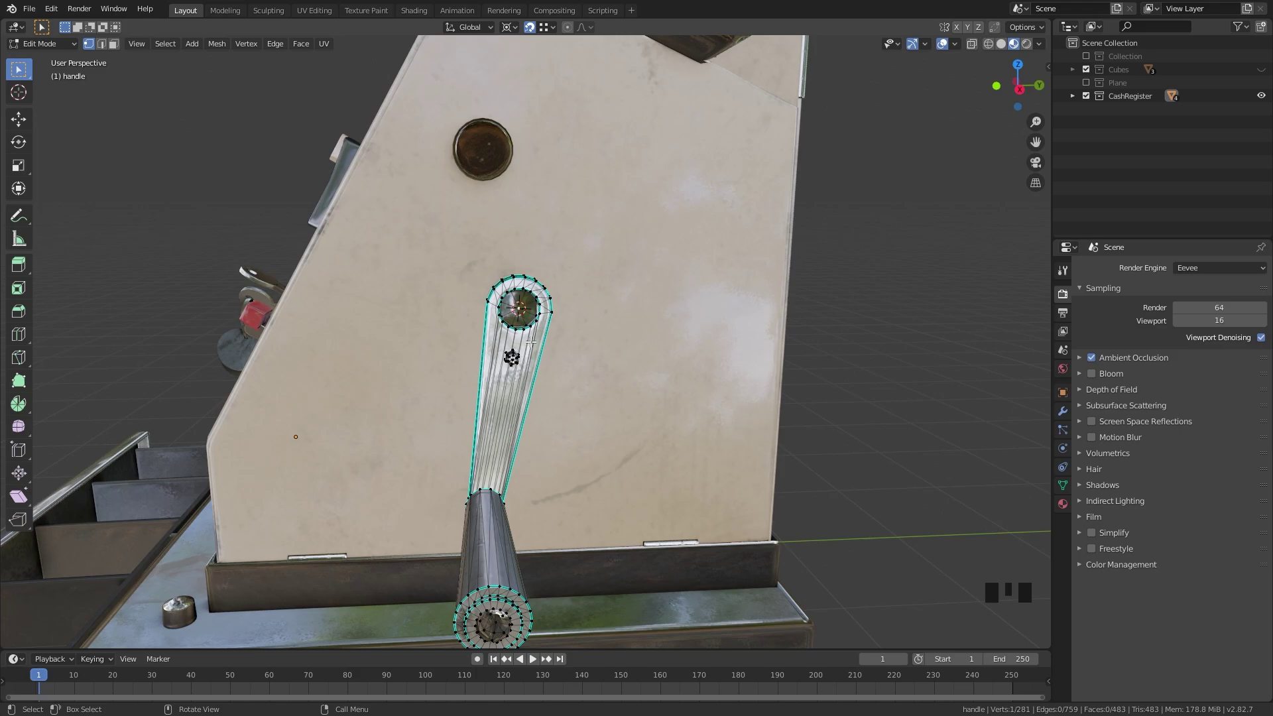
- Snap the 3D cursor to the pivot ring and set the handle's origin to it
key(Tab)
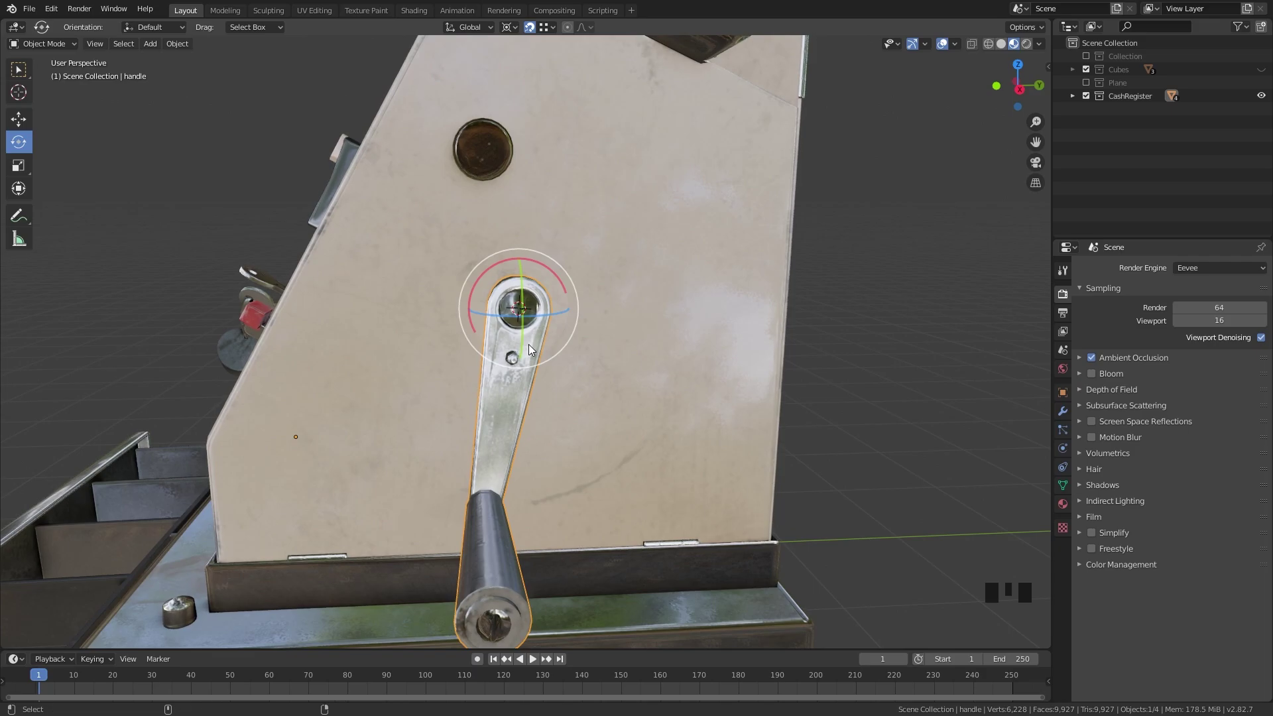
key(ctrl+alt+x)
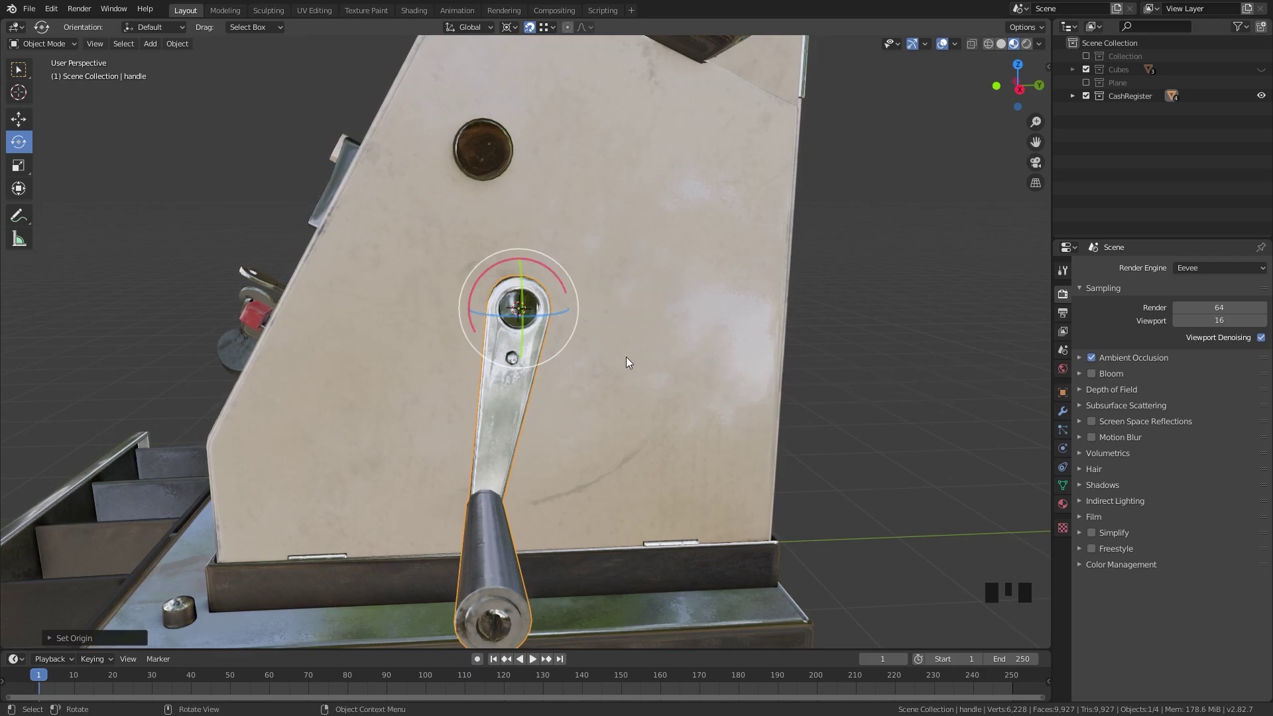
drag(620, 366, 500, 276)
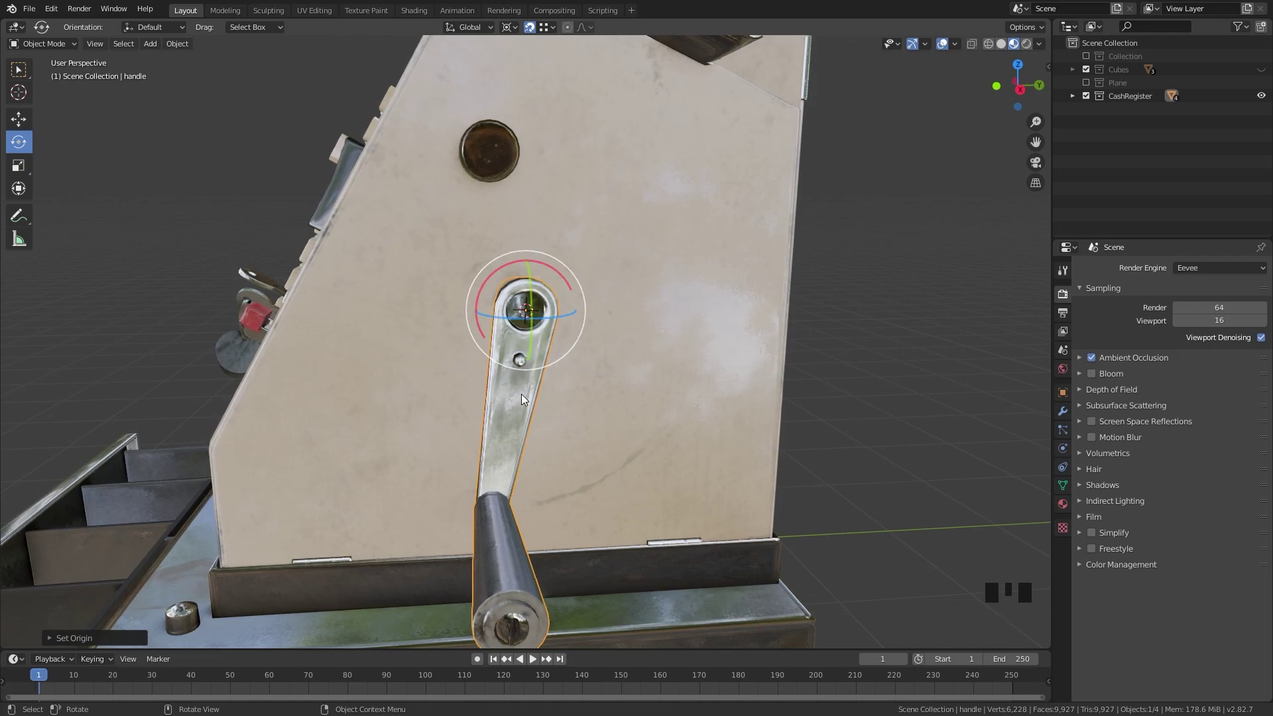
key(ctrl+z)
key(ctrl+z)
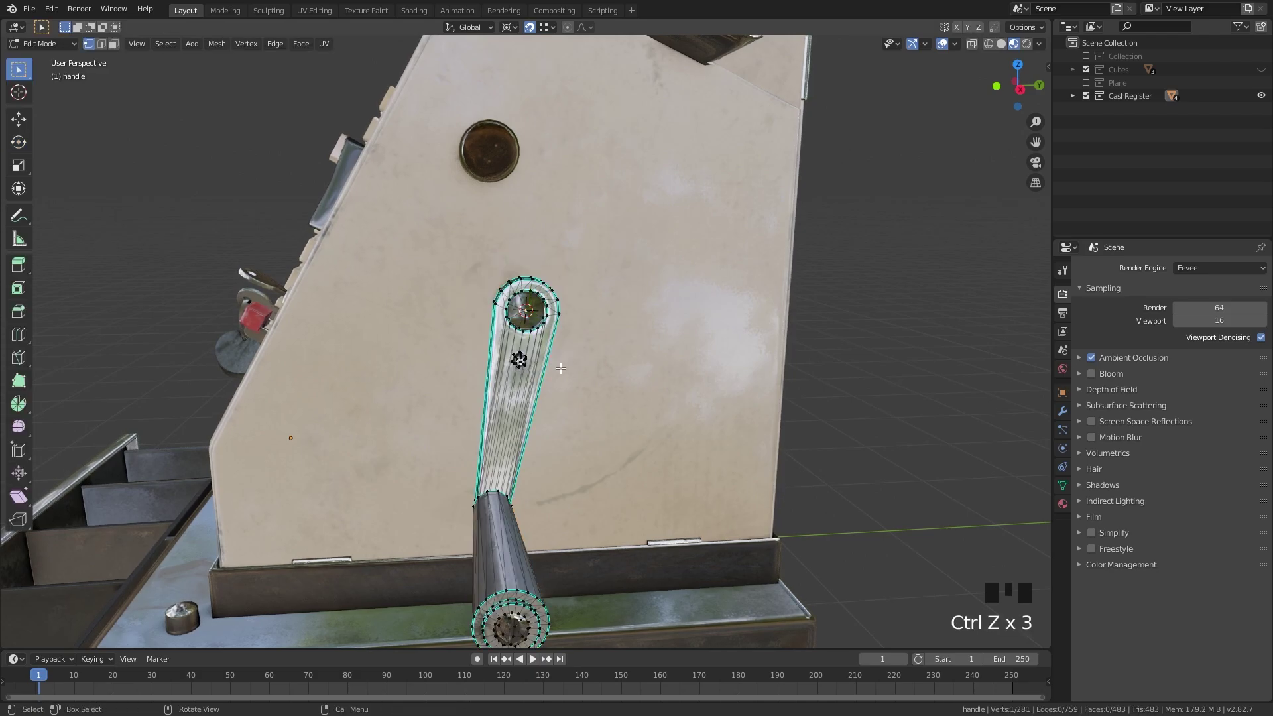
key(Tab)
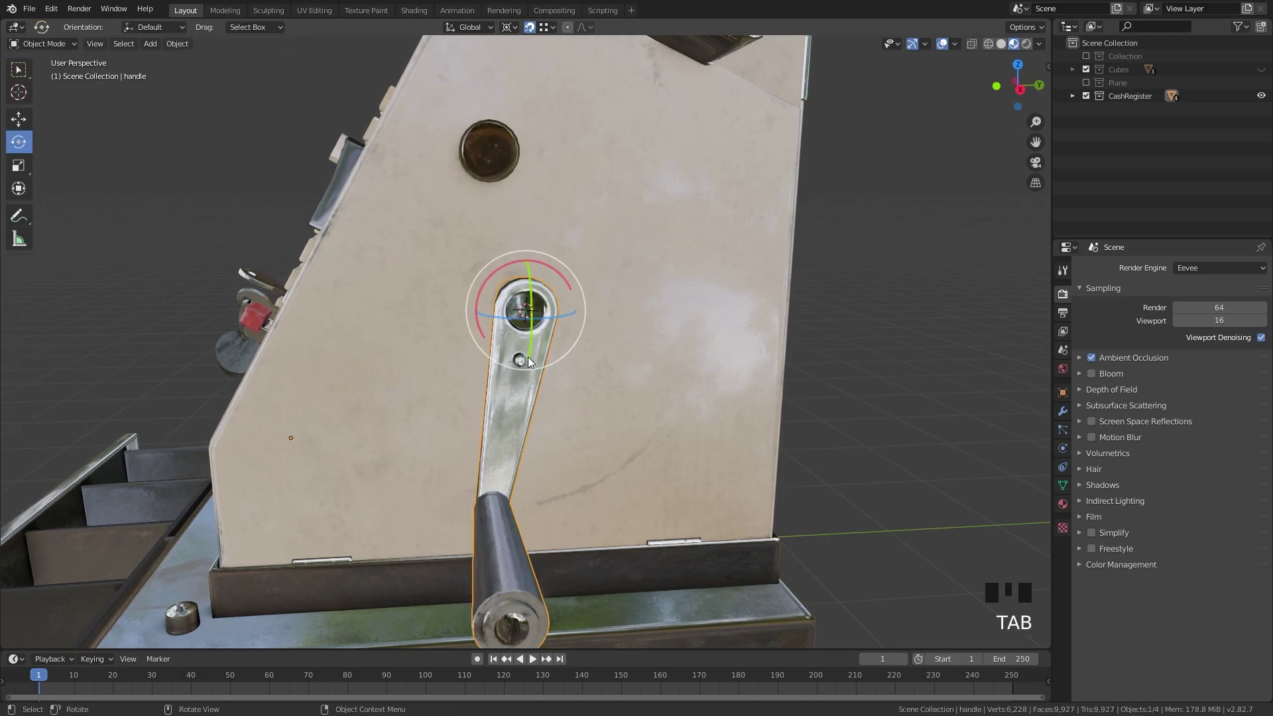
- Adjust the origin with origin-only transforms and clear the handle's rotation, then view the whole register
key(ctrl+.)
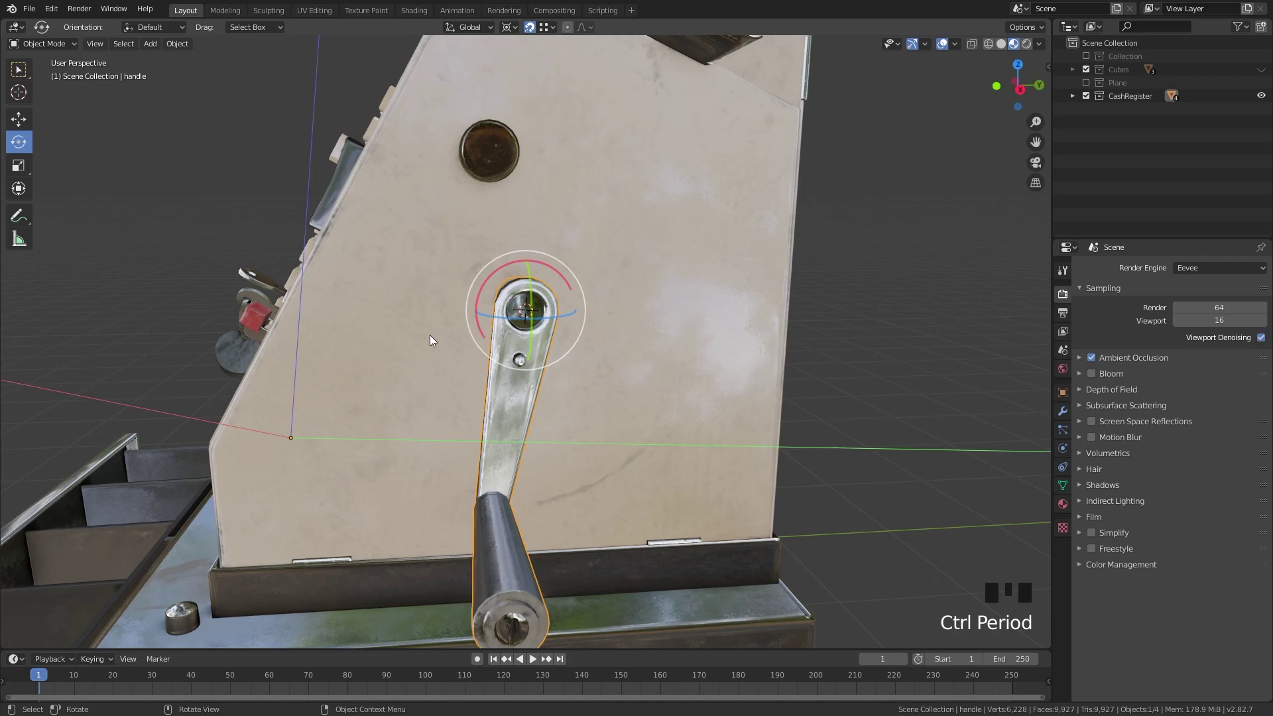
drag(550, 30, 359, 454)
key(g)
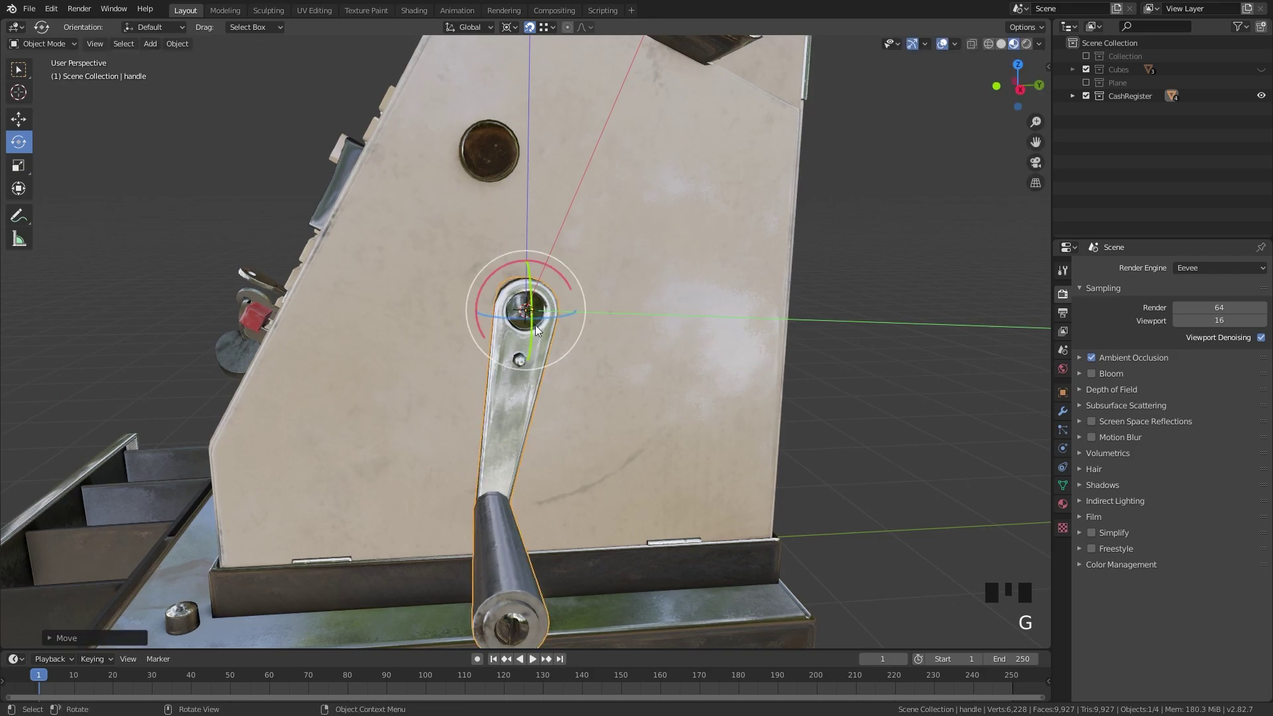
drag(574, 349, 734, 320)
key(alt+r)
drag(745, 330, 675, 351)
scroll(down, 3)
scroll(up, 3)
drag(640, 406, 943, 549)
key(s)
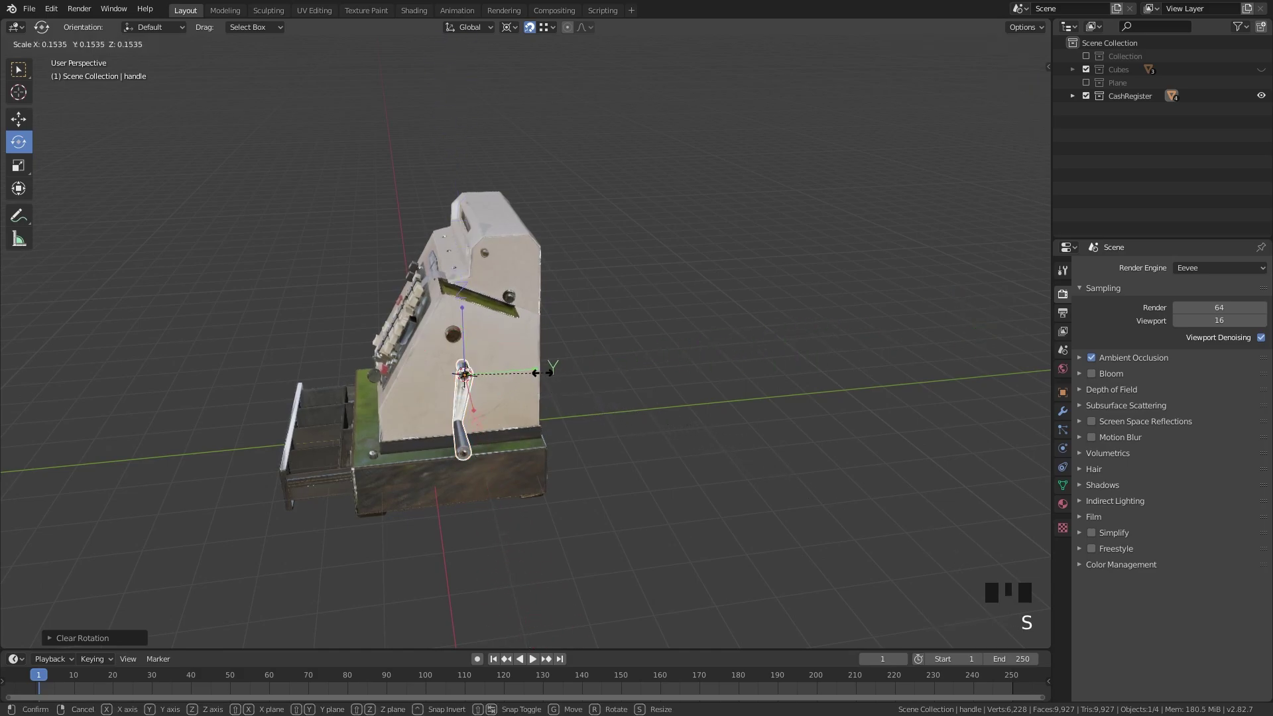
scroll(up, 3)
middle_click(483, 401)
drag(518, 424, 492, 394)
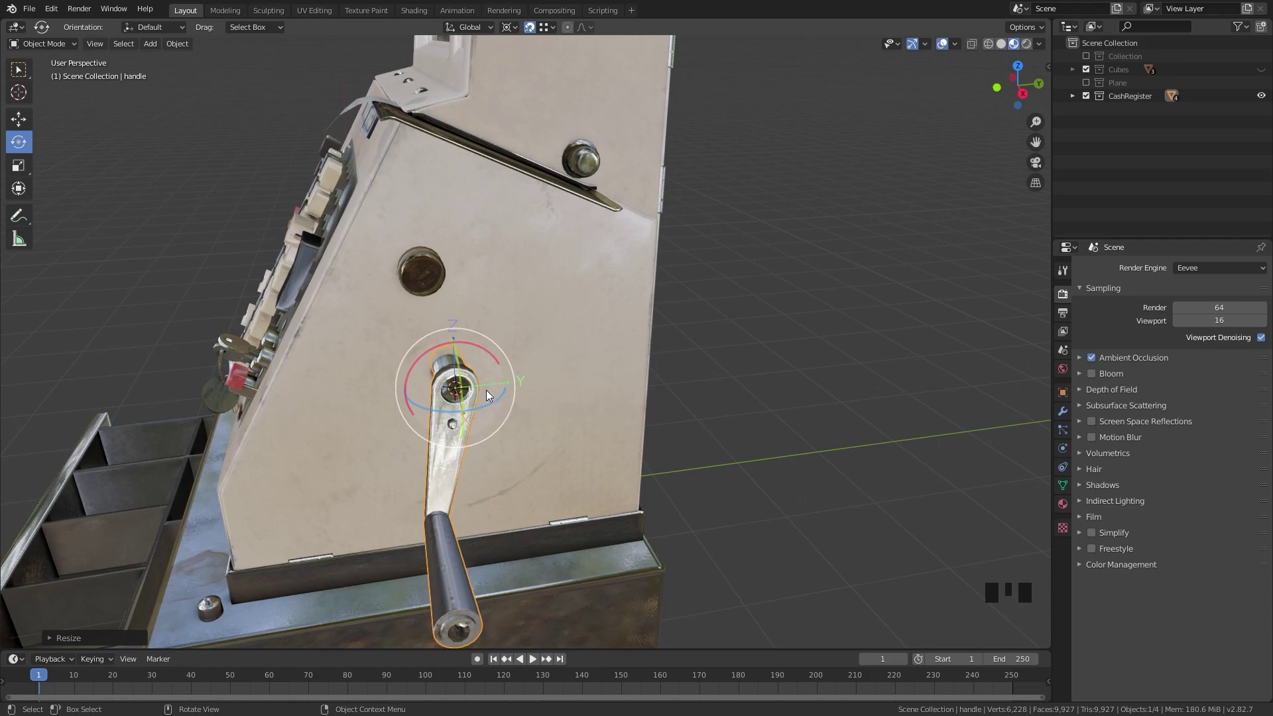
scroll(down, 3)
scroll(up, 3)
key(s)
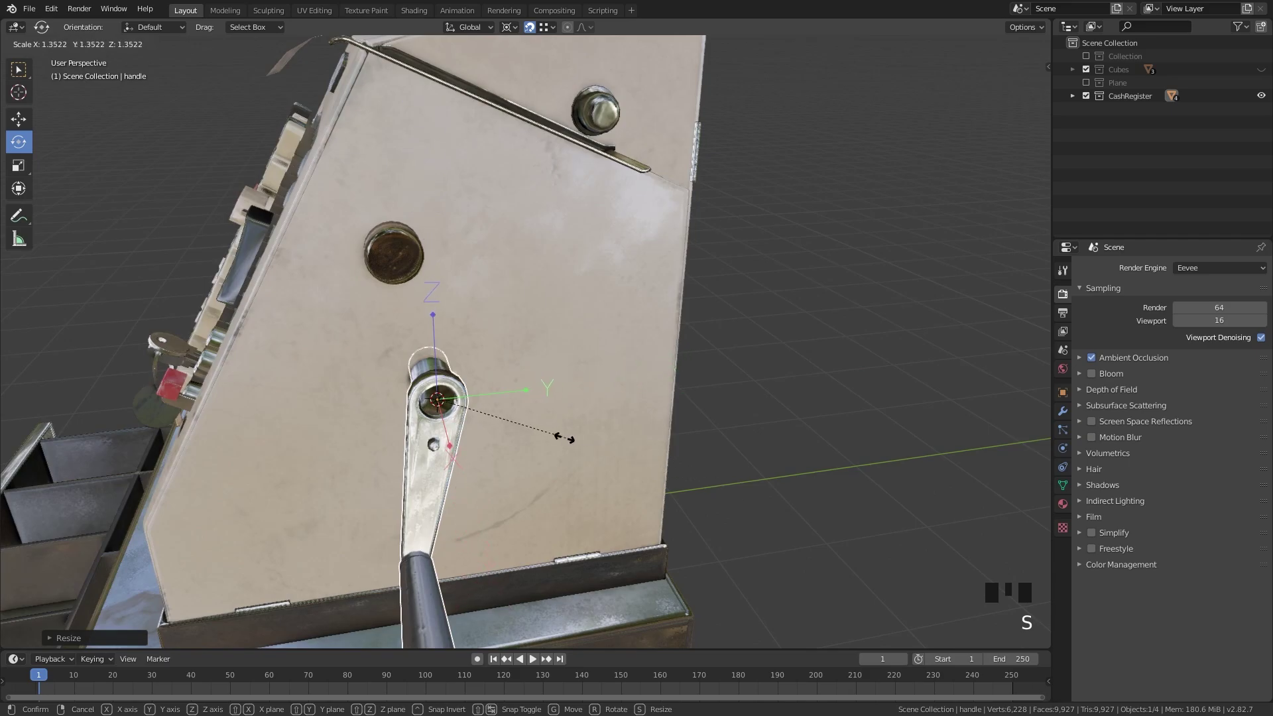
drag(524, 425, 460, 369)
key(ctrl+.)
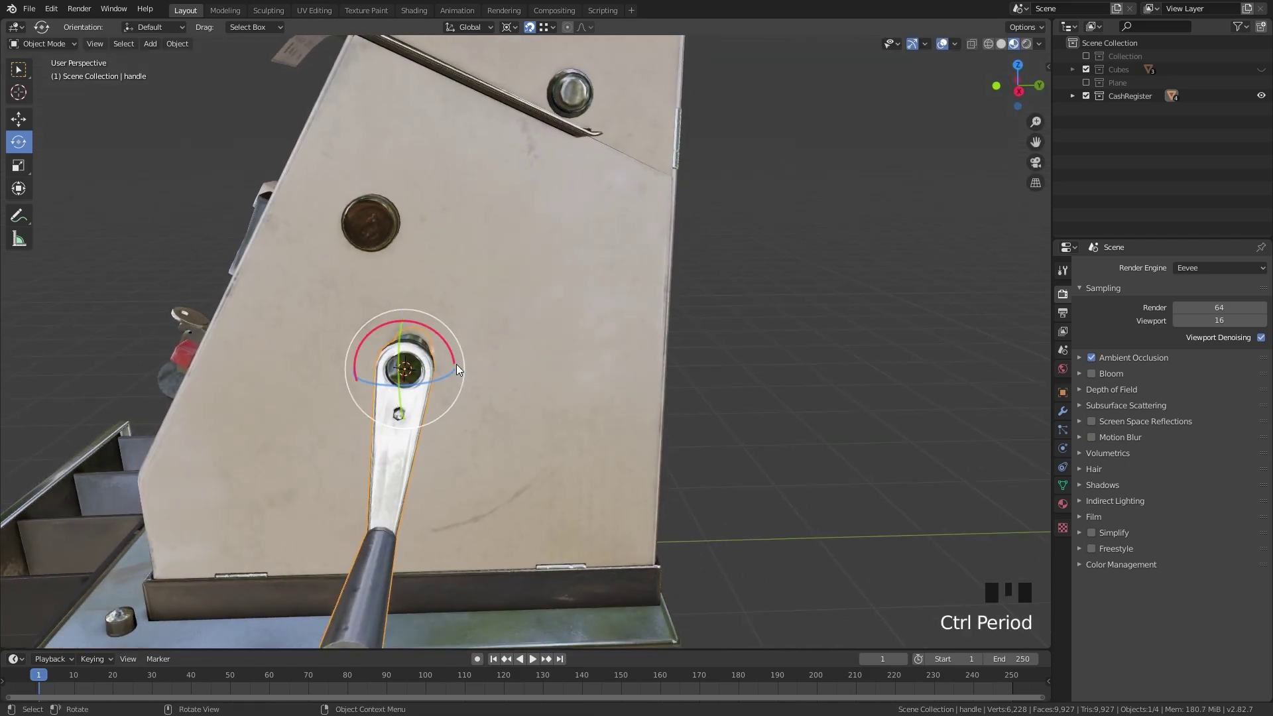
drag(524, 403, 542, 370)
key(.)
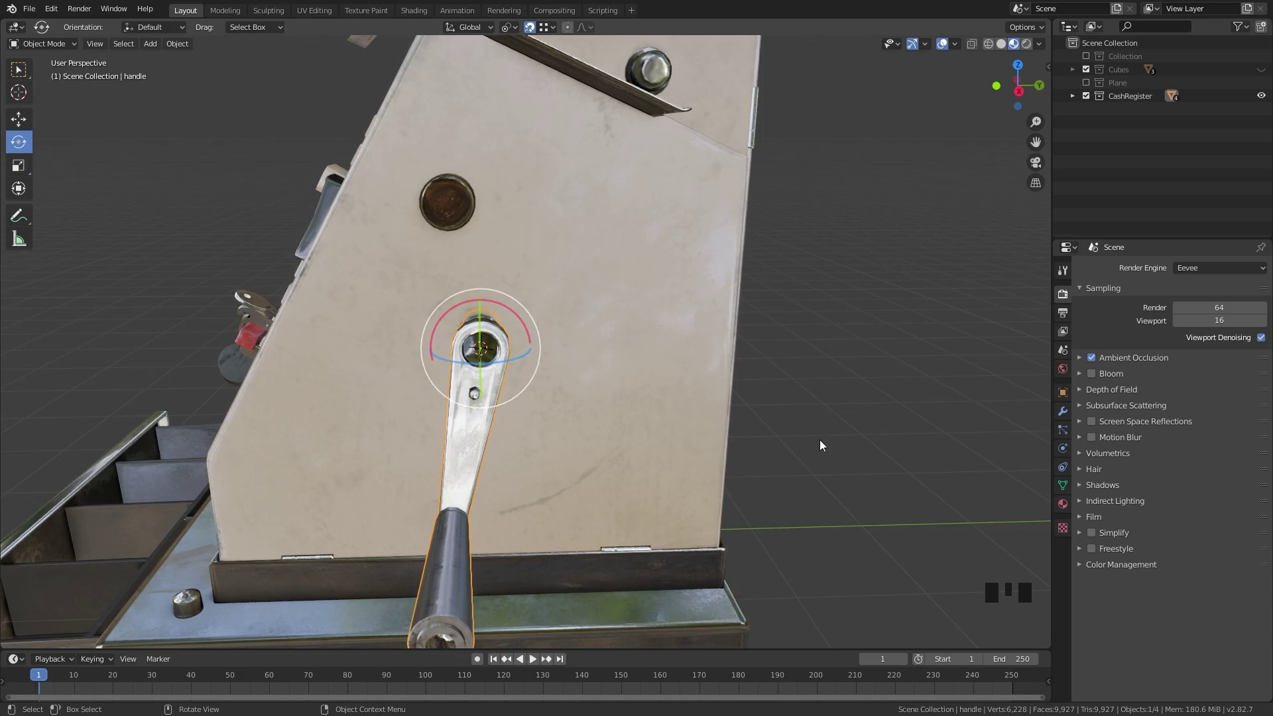
drag(818, 423, 514, 317)
click(514, 318)
key(ctrl+z)
click(526, 324)
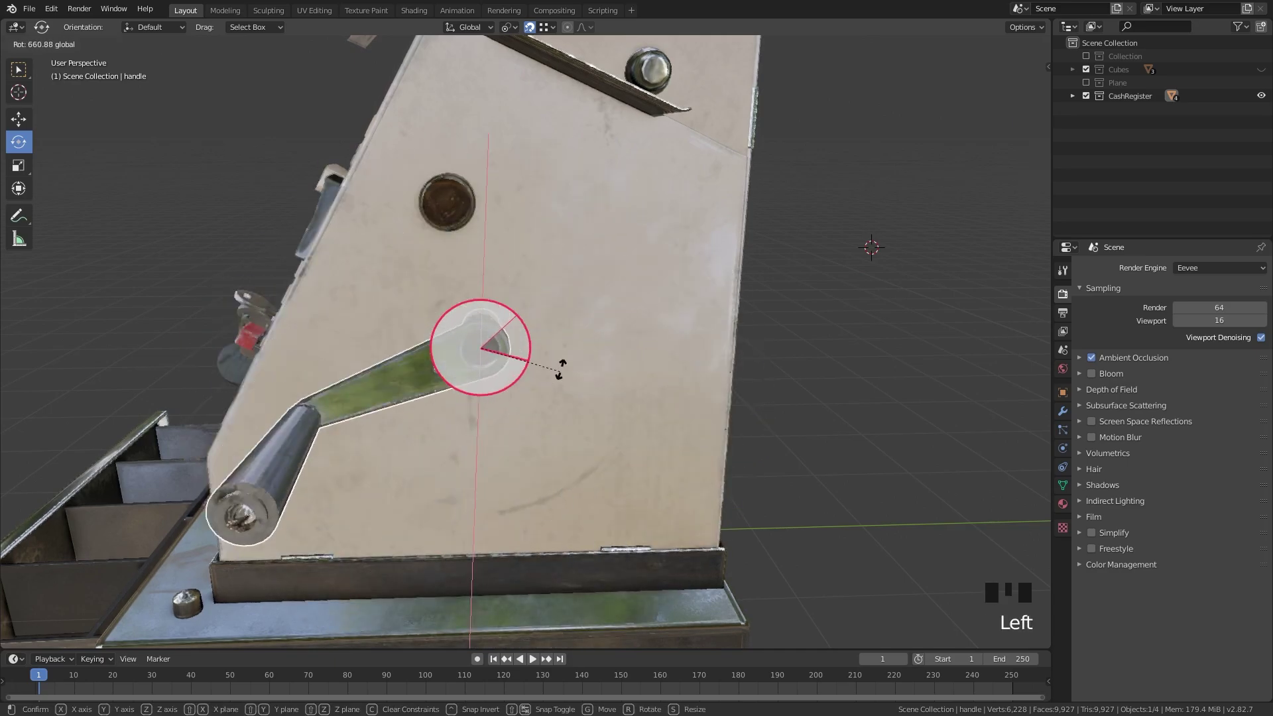
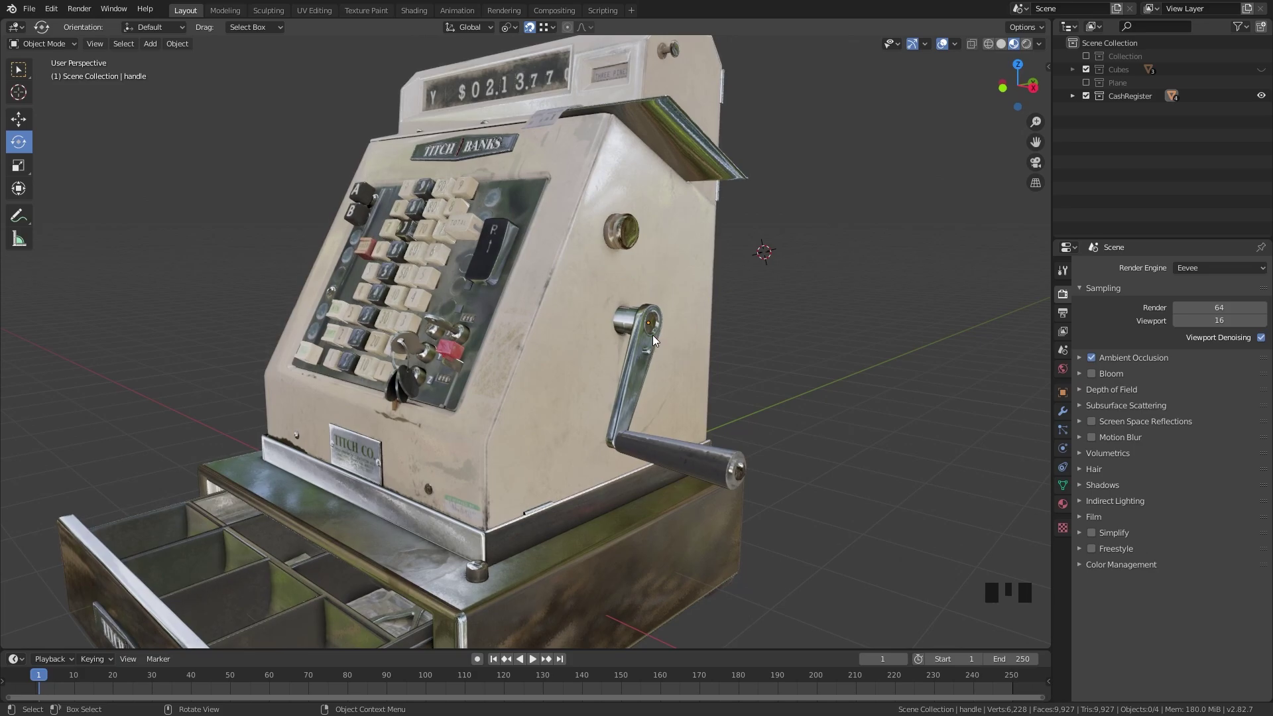
- Select the crank handle and turn it around its hub pivot
drag(657, 340, 642, 359)
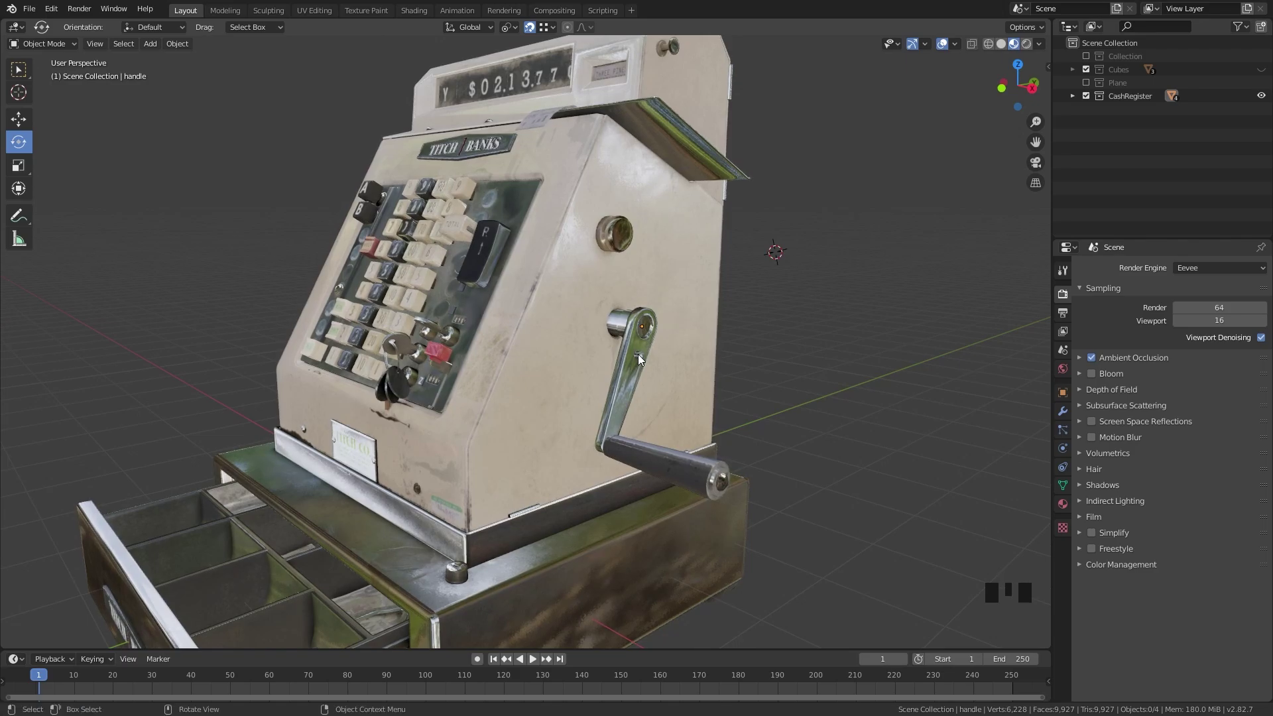
click(643, 359)
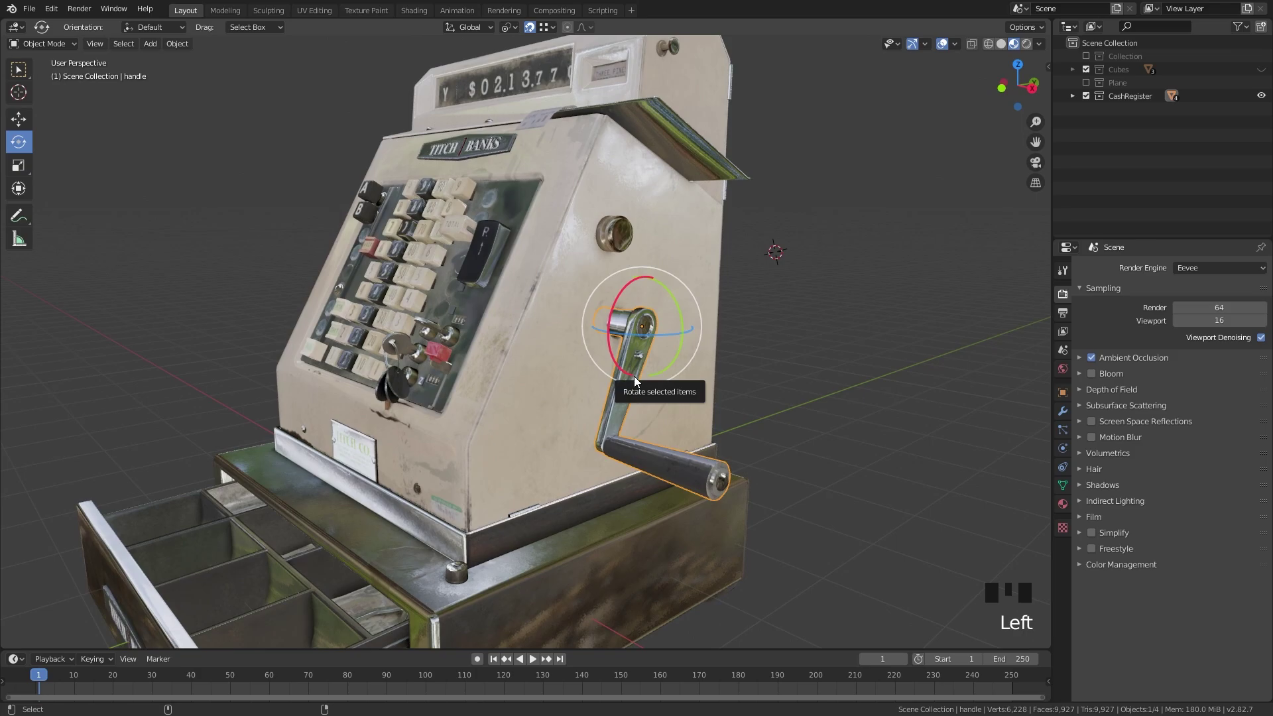
key(ctrl+alt+x)
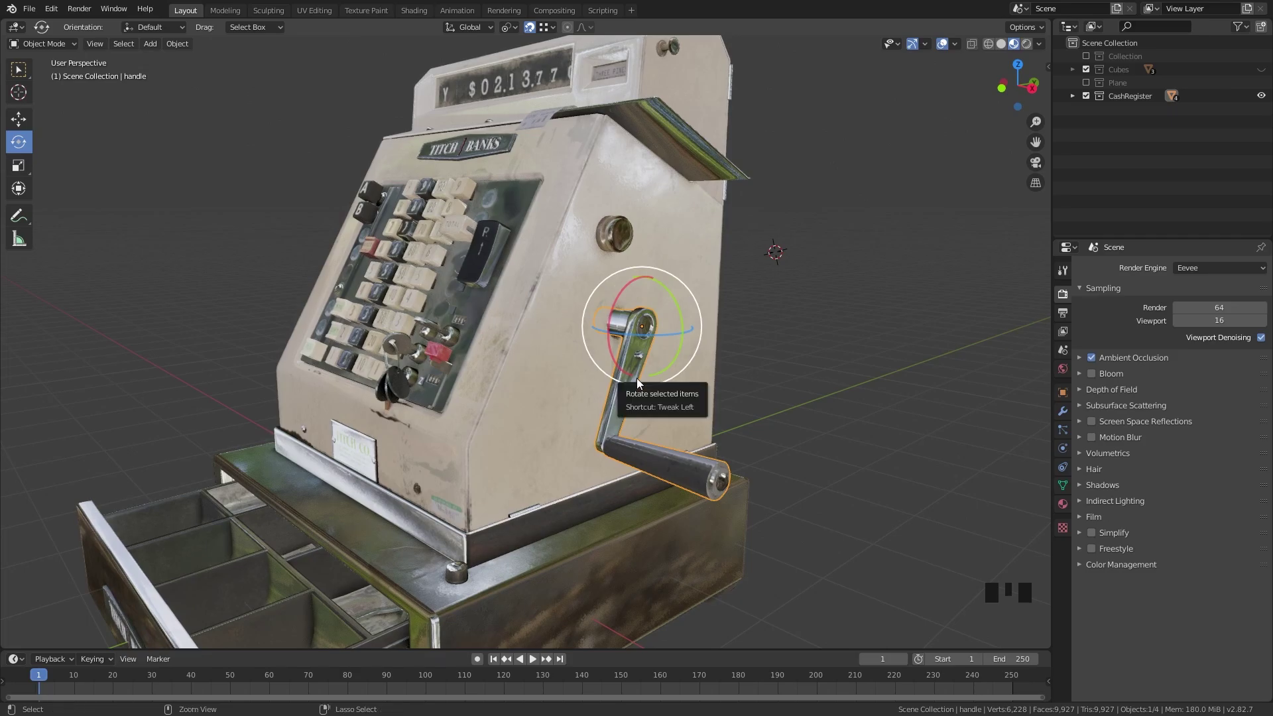
key(ctrl+.)
key(g)
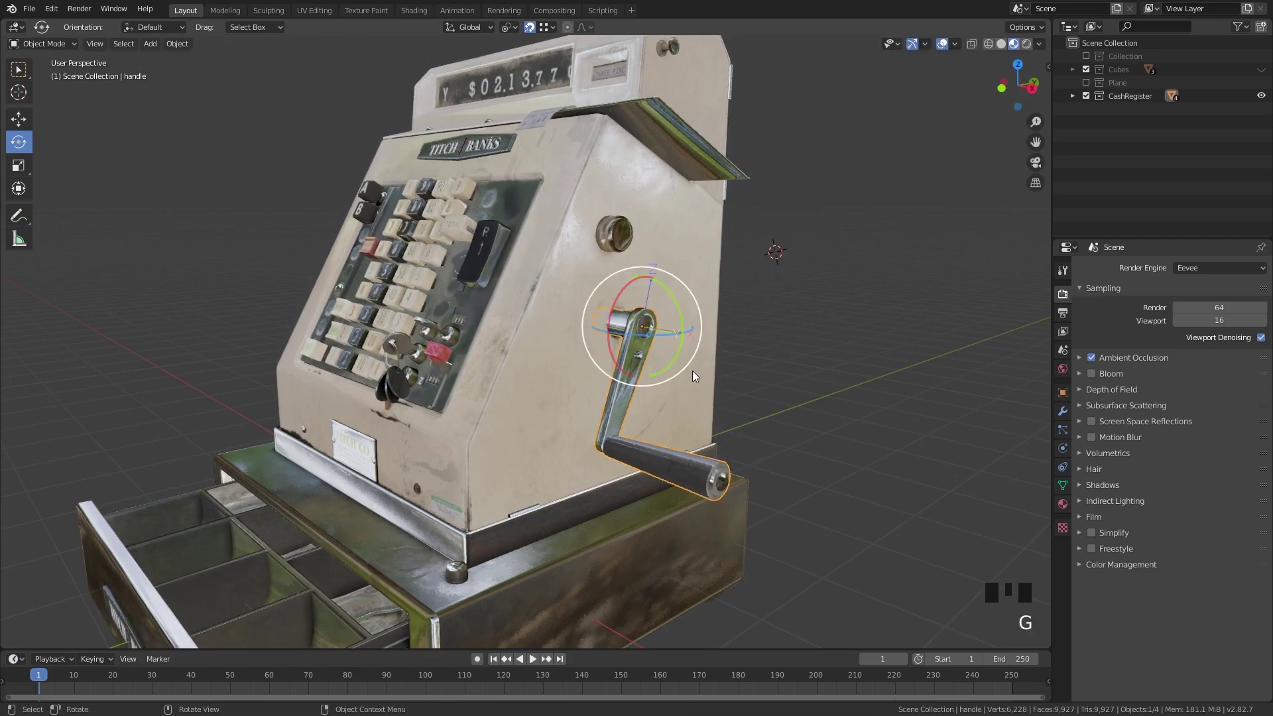
drag(550, 37, 552, 113)
- Swing the handle further and orbit the register to check it moves like a real crank
drag(706, 275, 662, 392)
key(g)
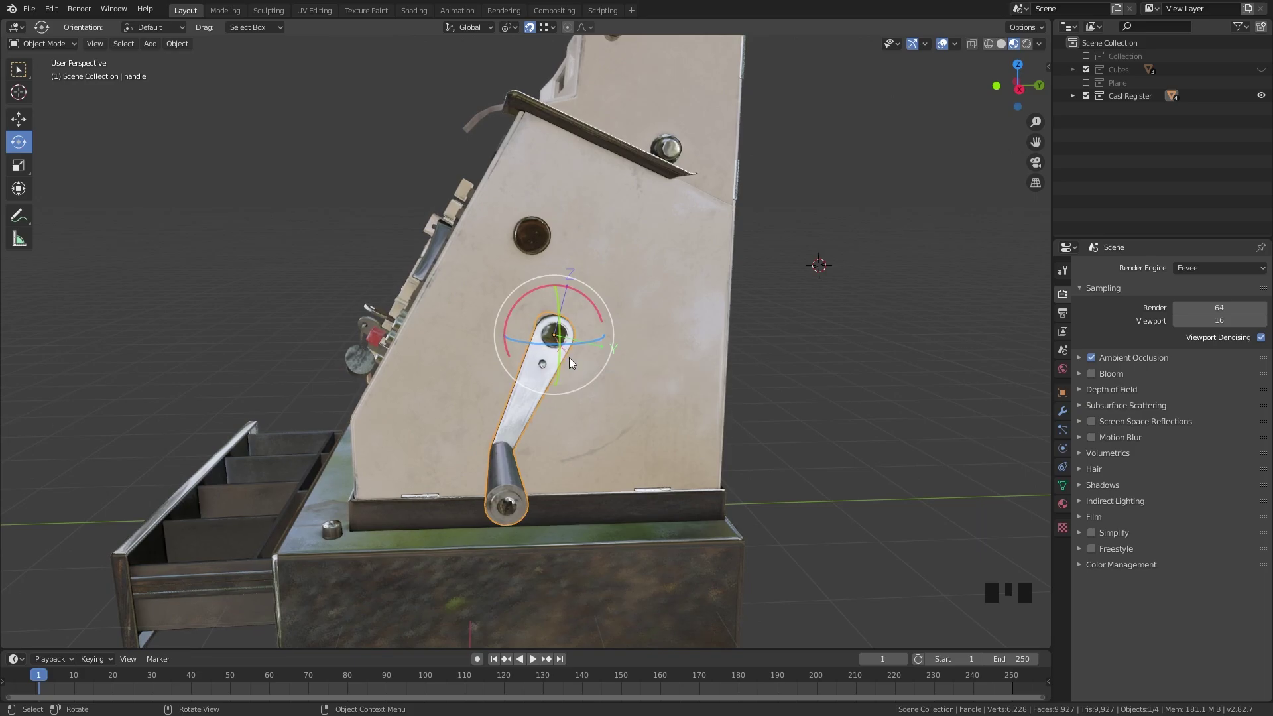
scroll(up, 3)
drag(592, 373, 657, 389)
scroll(down, 3)
scroll(down, 3)
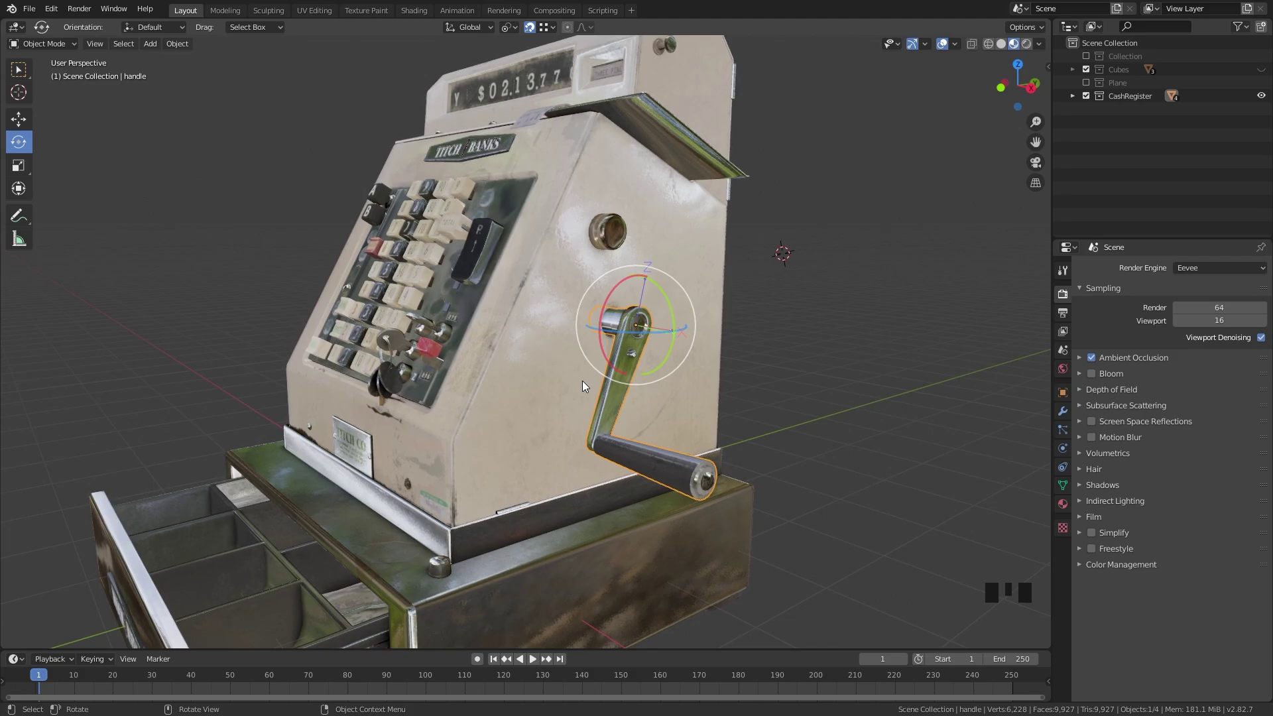
drag(517, 436, 532, 432)
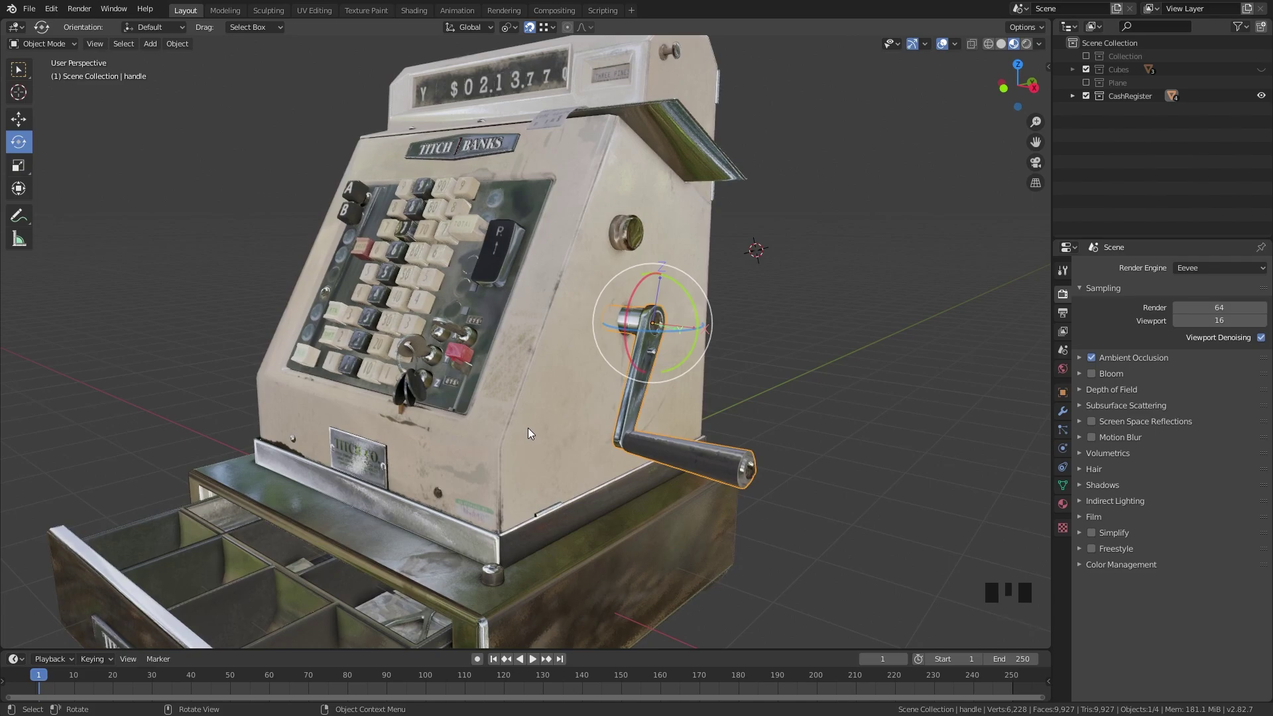